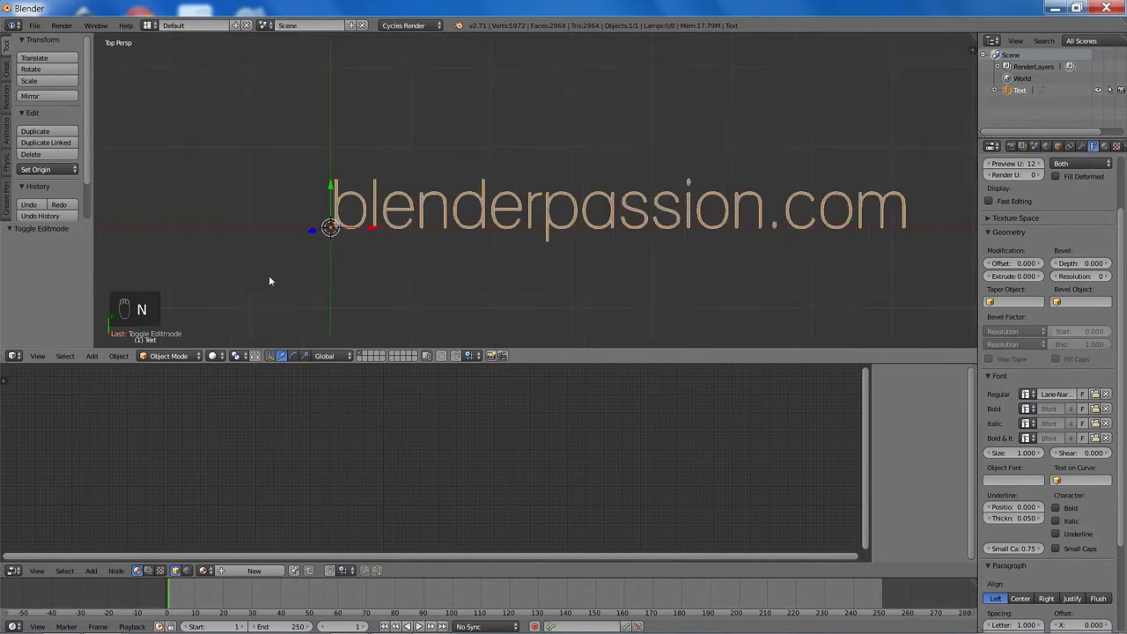
# Step: Create a new text material and add Transparent BSDF, Mix Shader and Emission nodes
pyautogui.click(232, 569)
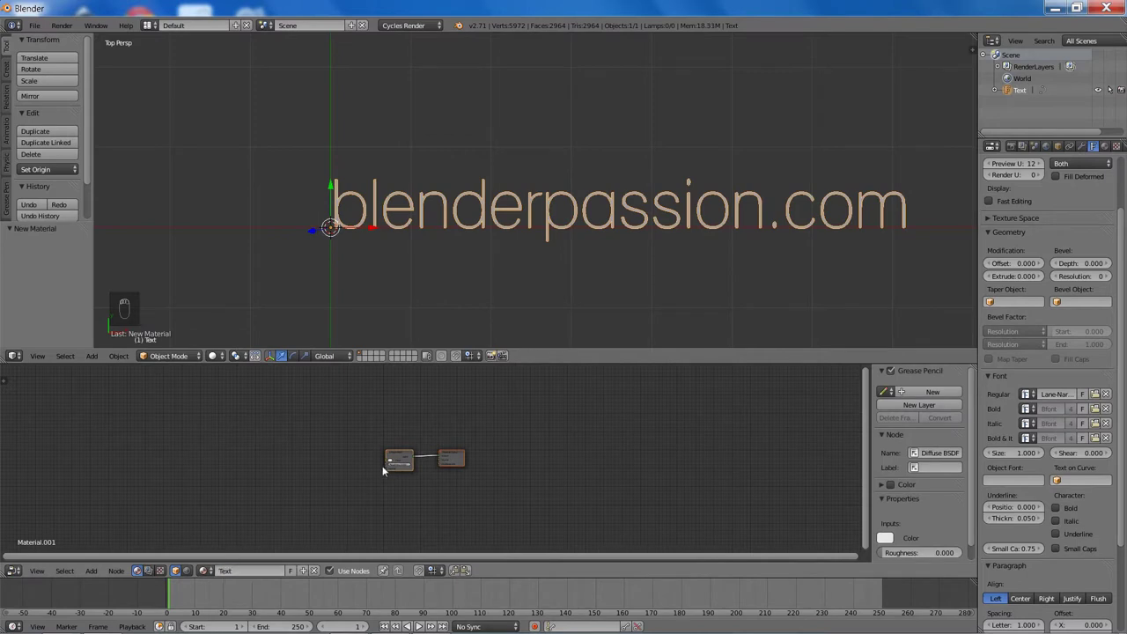
pyautogui.press('x')
pyautogui.press('shift+a')
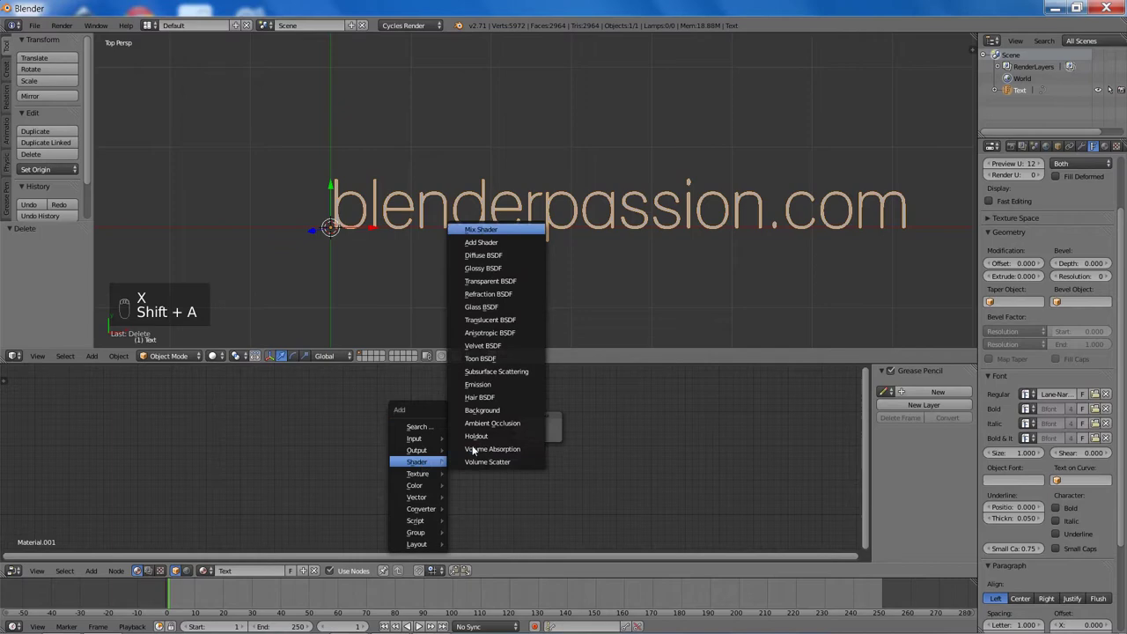
pyautogui.press('shift+a')
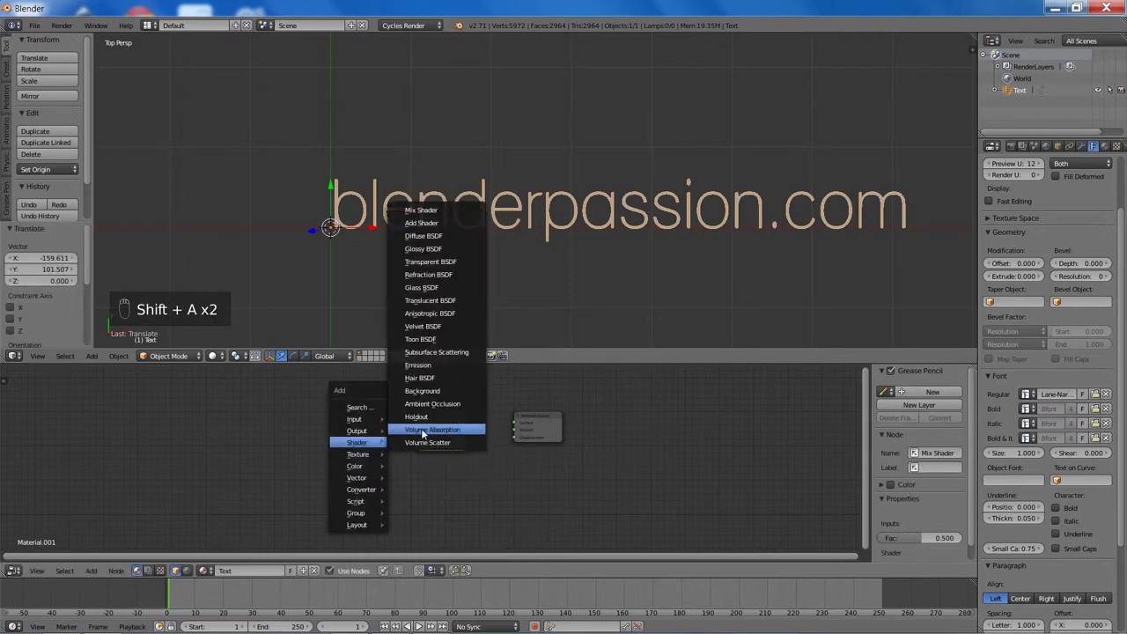
pyautogui.press('shift+a')
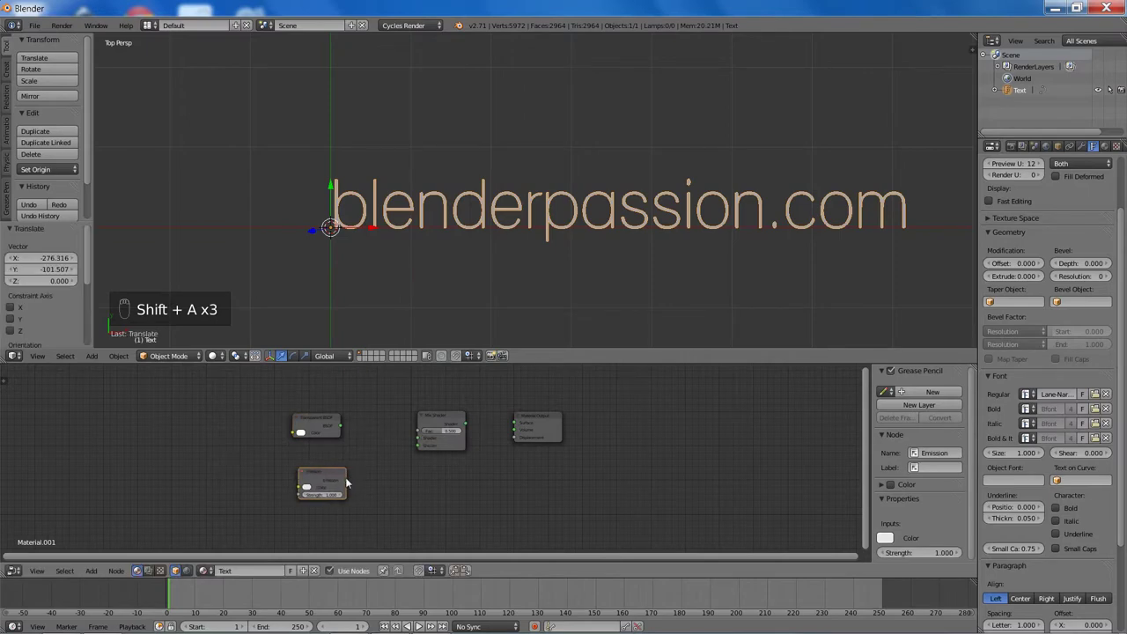
# Step: Connect the shaders through the Mix Shader to the output and preview with rendered shading
pyautogui.moveTo(351, 479); pyautogui.dragTo(519, 428)
pyautogui.press('f')
pyautogui.press('shift+z')
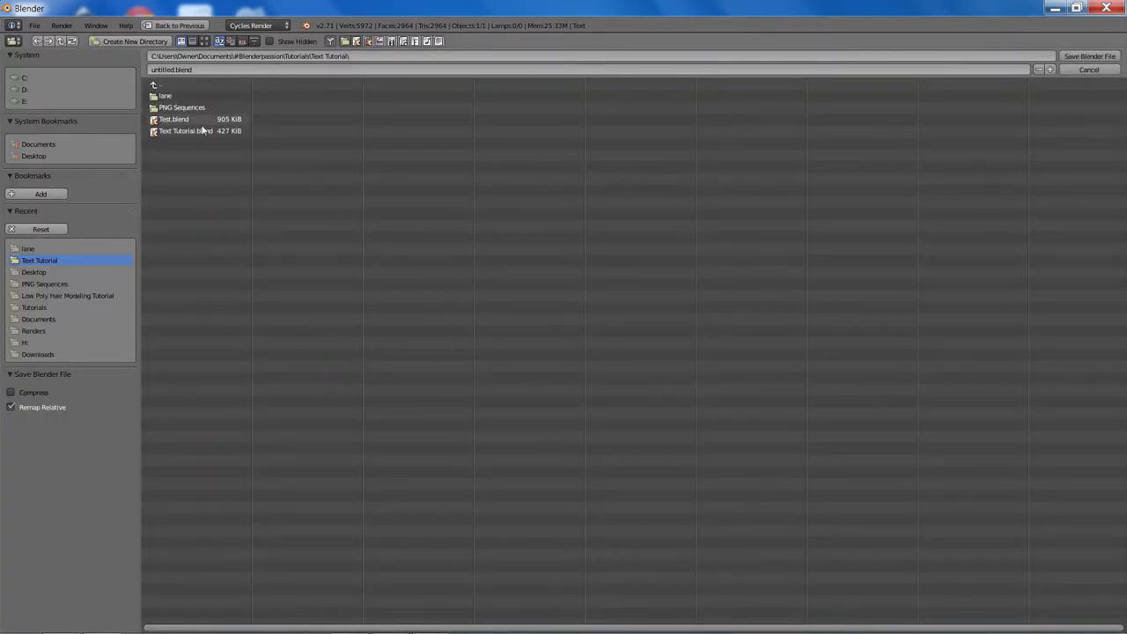
# Step: Save as Text Tutorial.blend, set Emission Strength 0.5 and Mix Fac 1.0, then resave
pyautogui.press('ctrl+s')
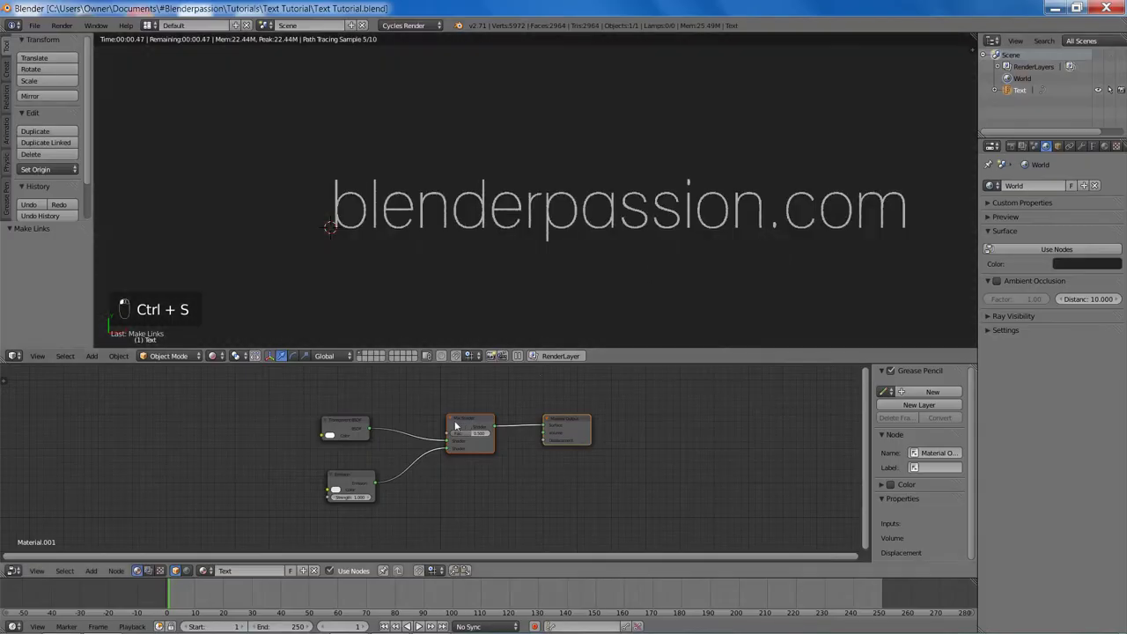
pyautogui.press('g')
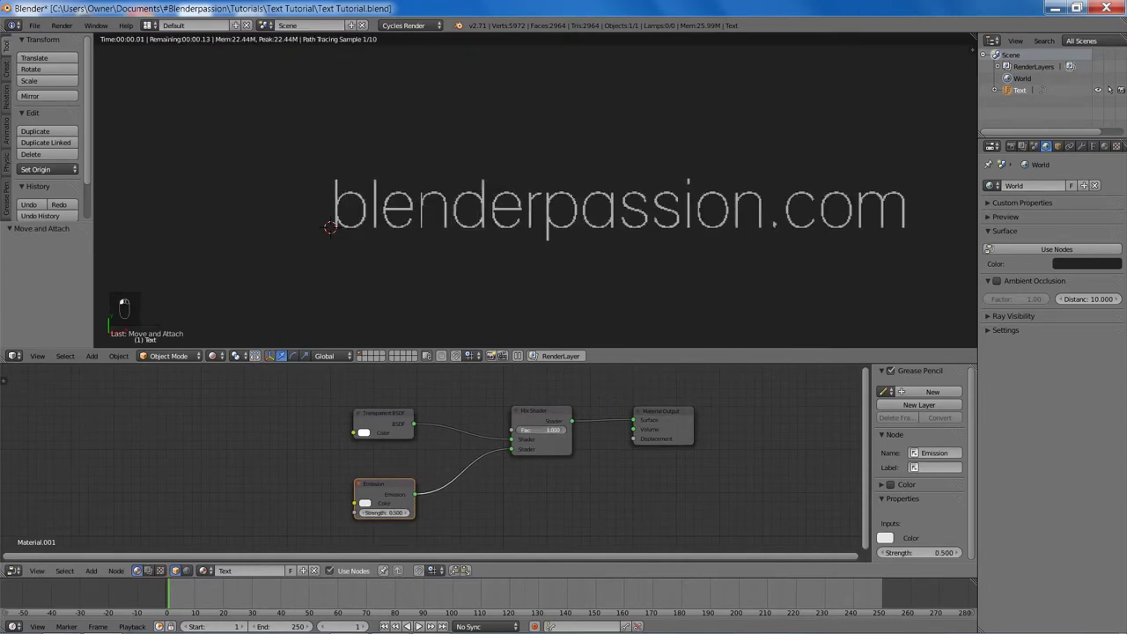
pyautogui.press('z')
pyautogui.press('z')
pyautogui.press('ctrl+s')
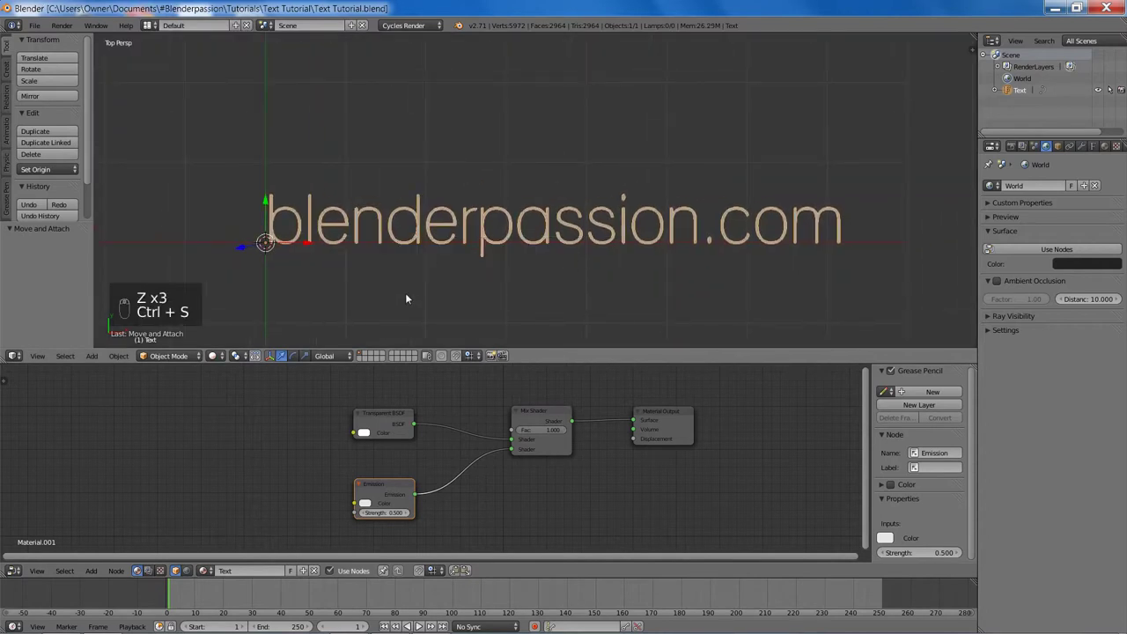
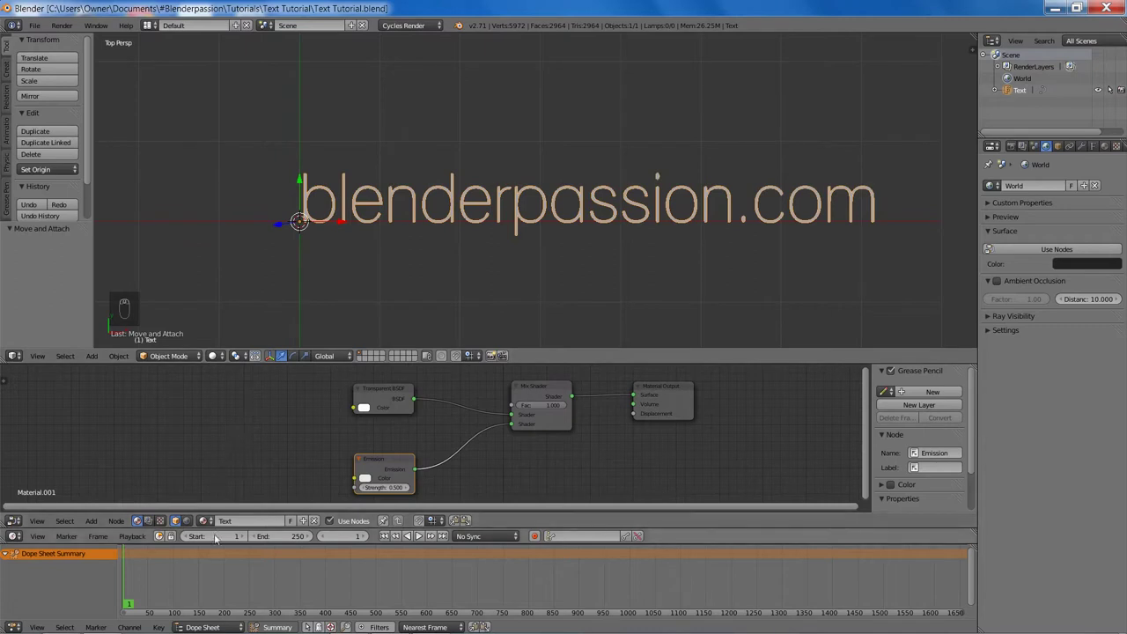
# Step: Key the mix factor at 0 on frame 21 and 1 on frame 36 in the Dope Sheet
pyautogui.moveTo(207, 565); pyautogui.dragTo(238, 563)
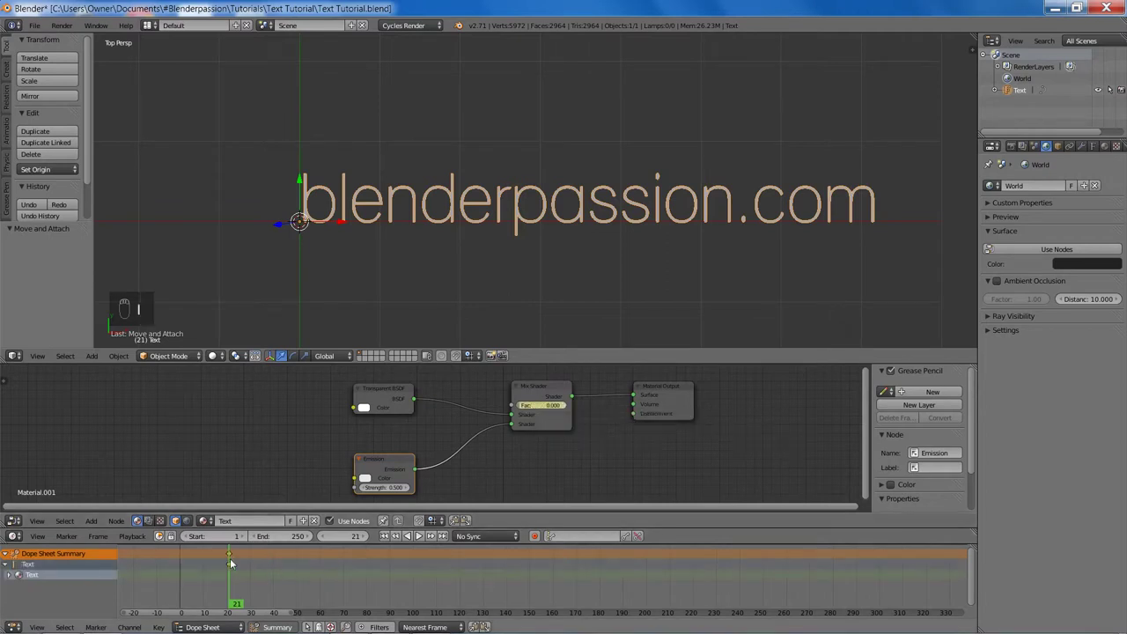
pyautogui.press('i')
pyautogui.press('Right')
pyautogui.press('Right')
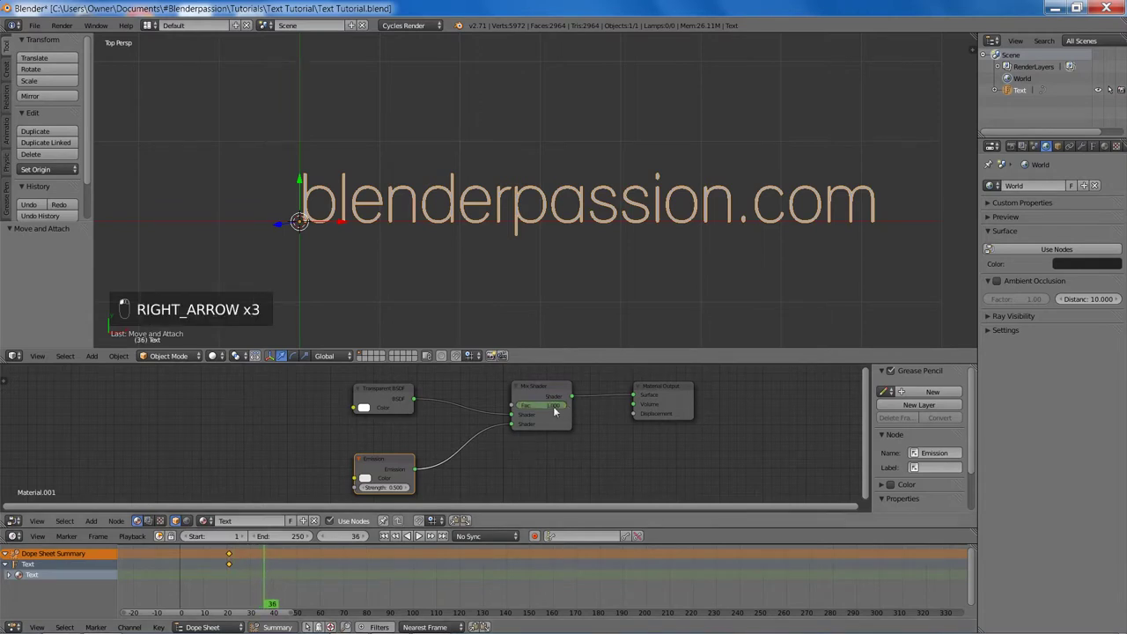
pyautogui.press('i')
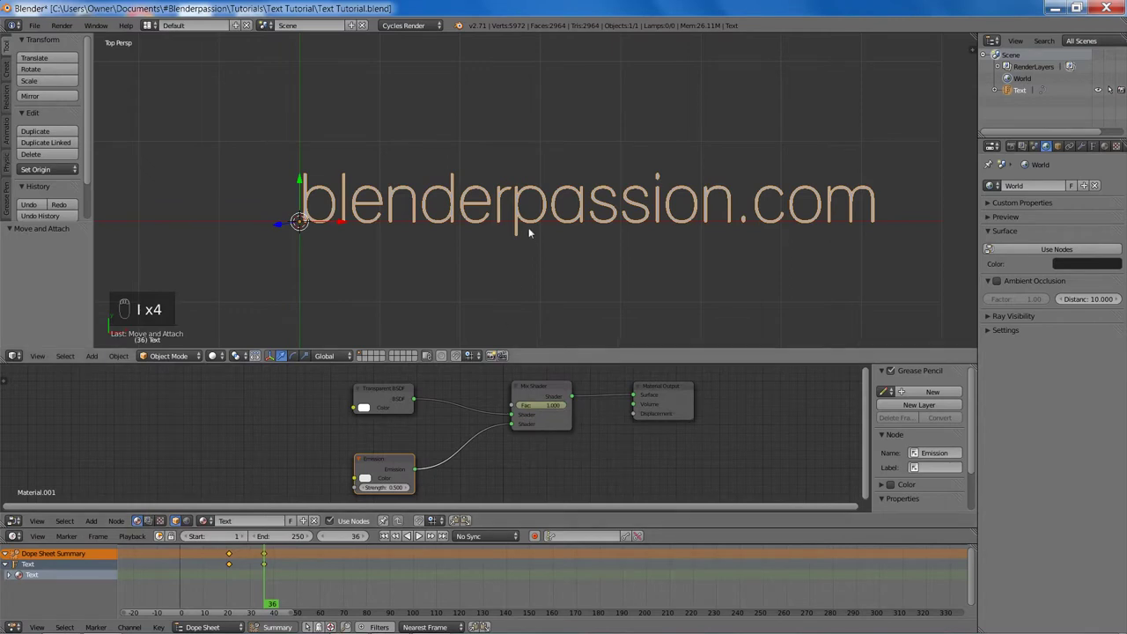
# Step: Step through the frames in rendered shading to check the fade-in, then resave the file
pyautogui.press('Left')
pyautogui.press('Left')
pyautogui.press('Left')
pyautogui.press('shift+z')
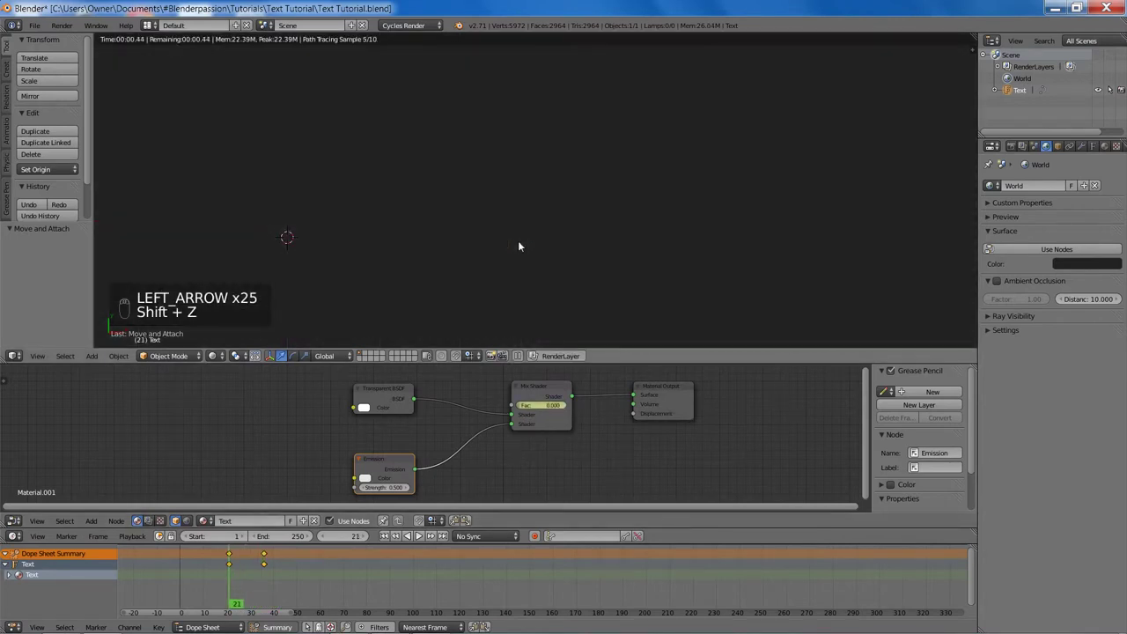
pyautogui.press('Right')
pyautogui.press('Right')
pyautogui.press('Right')
pyautogui.press('Right')
pyautogui.press('Right')
pyautogui.press('Right')
pyautogui.press('Right')
pyautogui.press('Right')
pyautogui.press('Right')
pyautogui.press('Right')
pyautogui.press('Right')
pyautogui.press('Right')
pyautogui.press('Right')
pyautogui.press('Right')
pyautogui.press('Right')
pyautogui.press('z')
pyautogui.press('z')
pyautogui.press('ctrl+s')
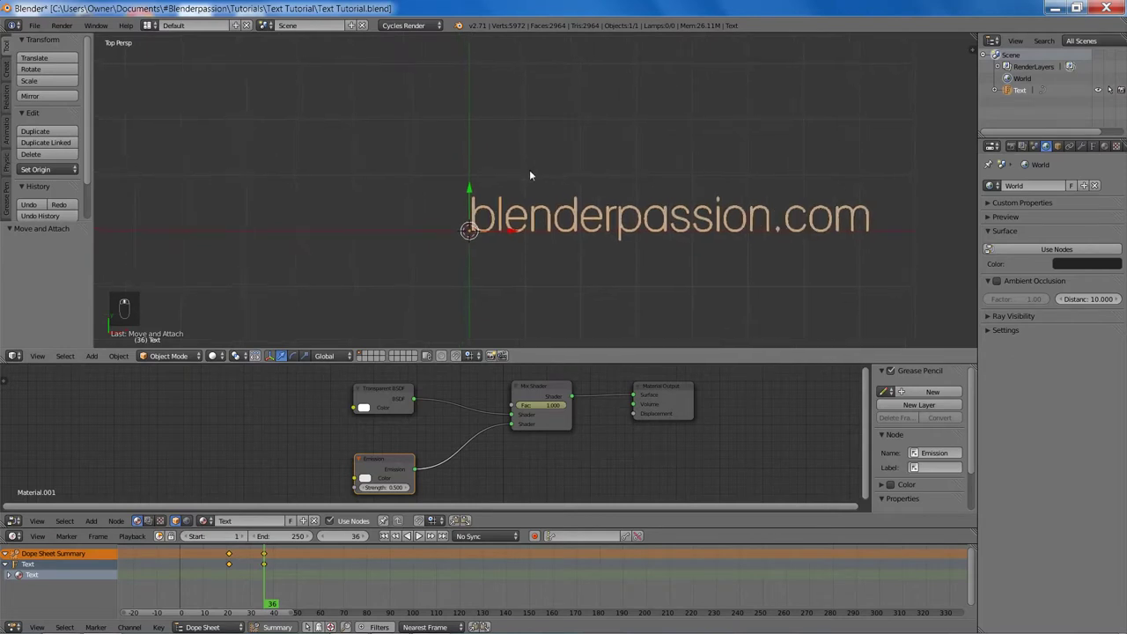
# Step: Add a new text object and replace its placeholder with the character 1
pyautogui.press('shift+a')
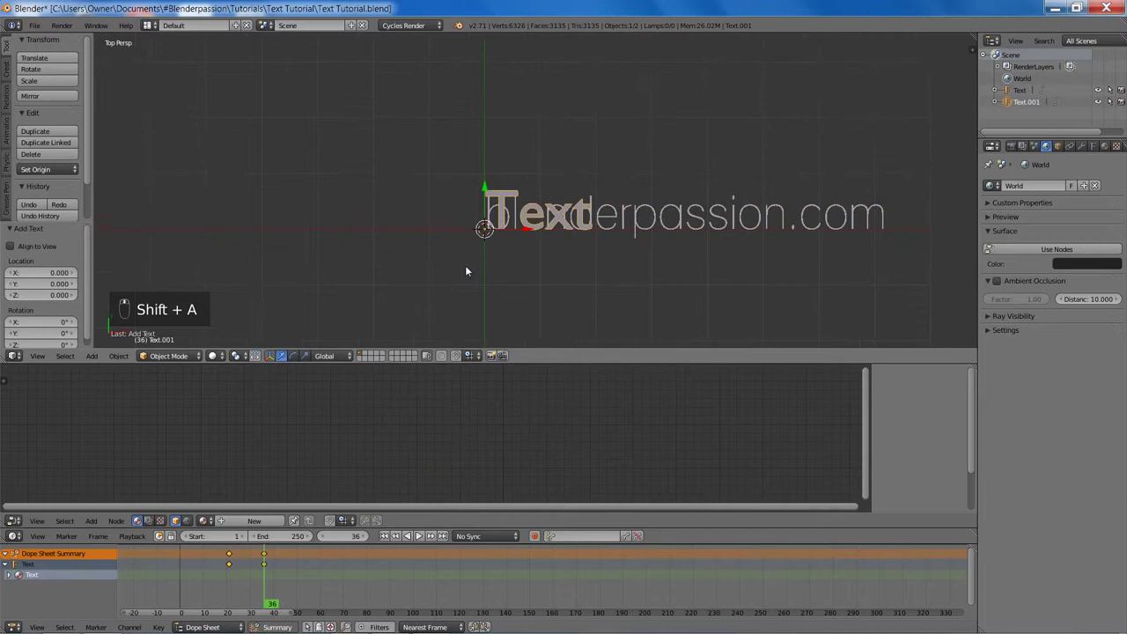
pyautogui.press('Tab')
pyautogui.press('BackSpace')
pyautogui.press('BackSpace')
pyautogui.press('BackSpace')
pyautogui.press('BackSpace')
pyautogui.press('1')
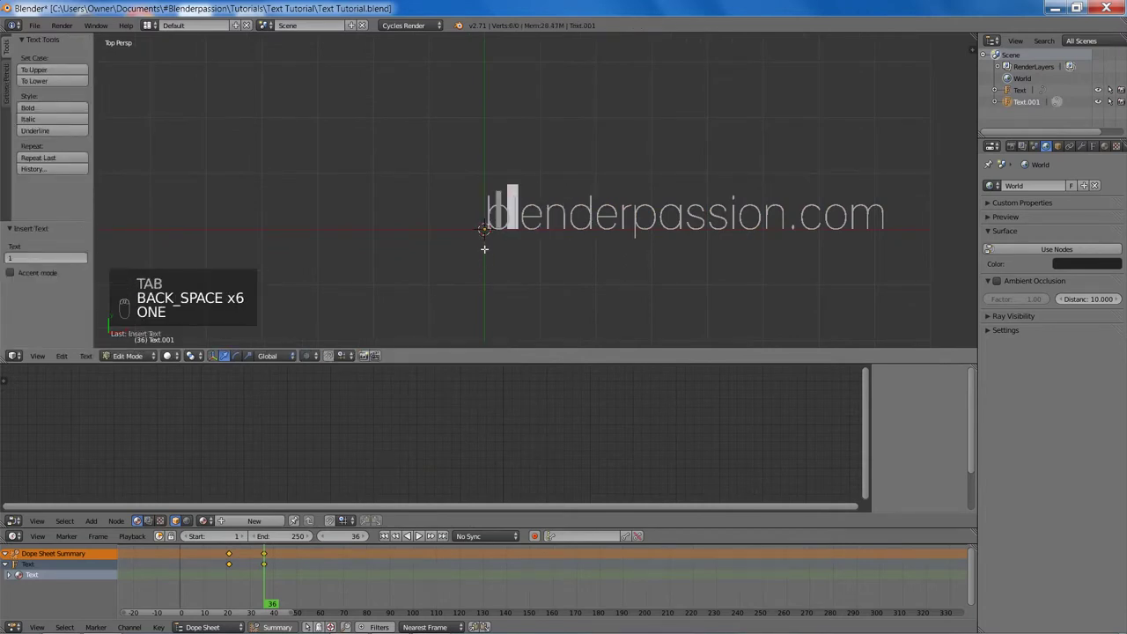
pyautogui.press('Tab')
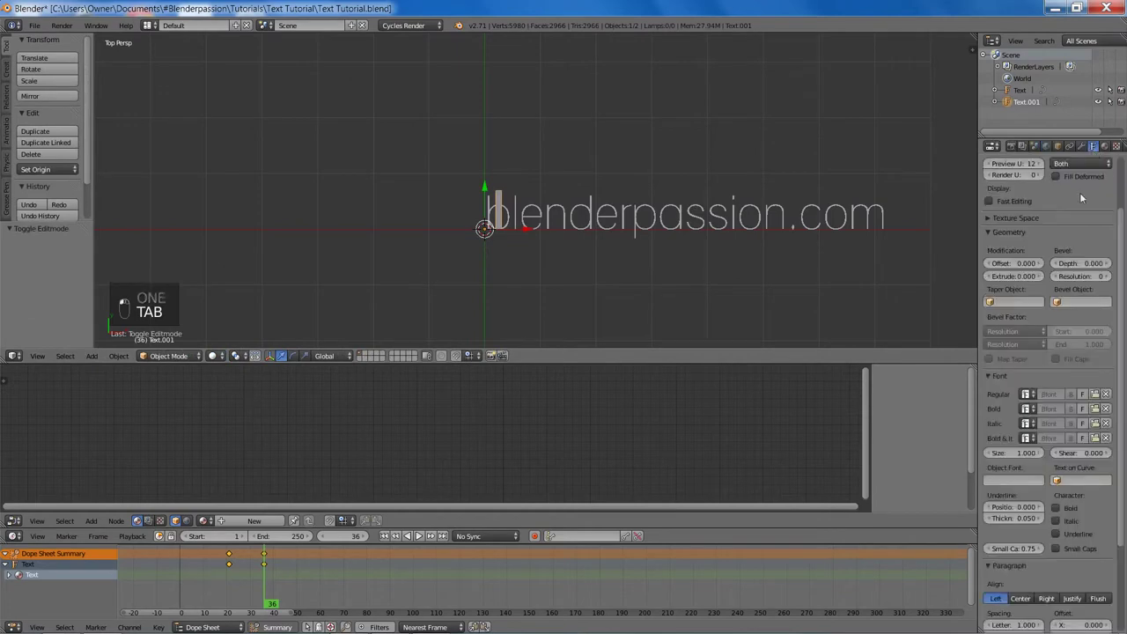
# Step: Give the new text the thin Lane font, then move and resize it beside the main text
pyautogui.moveTo(1059, 323); pyautogui.dragTo(1036, 367)
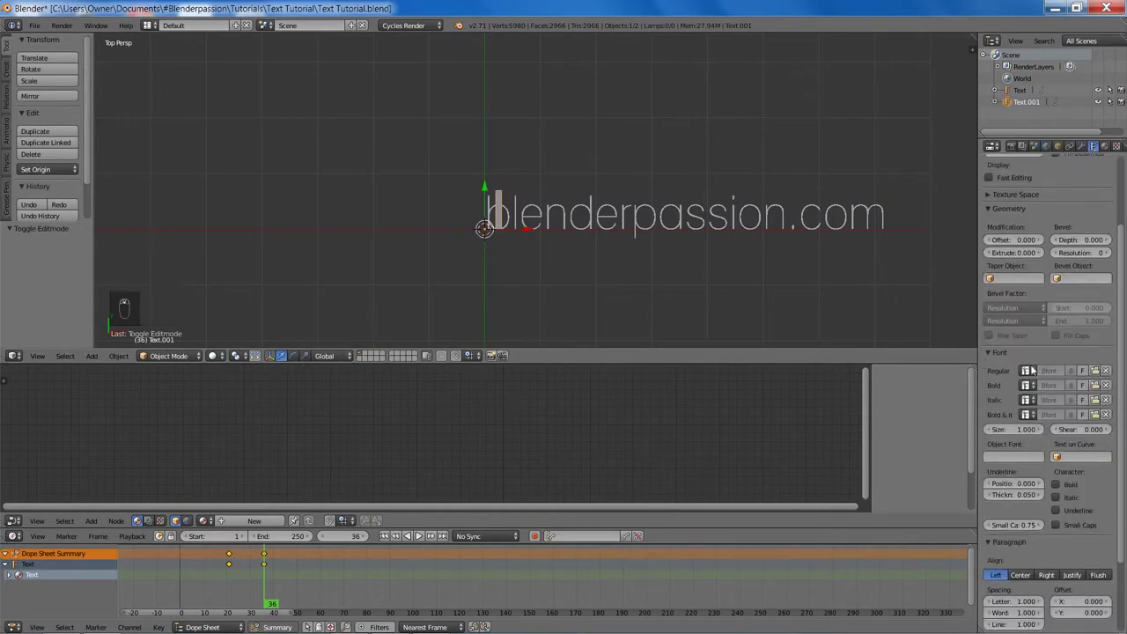
pyautogui.click(1098, 375)
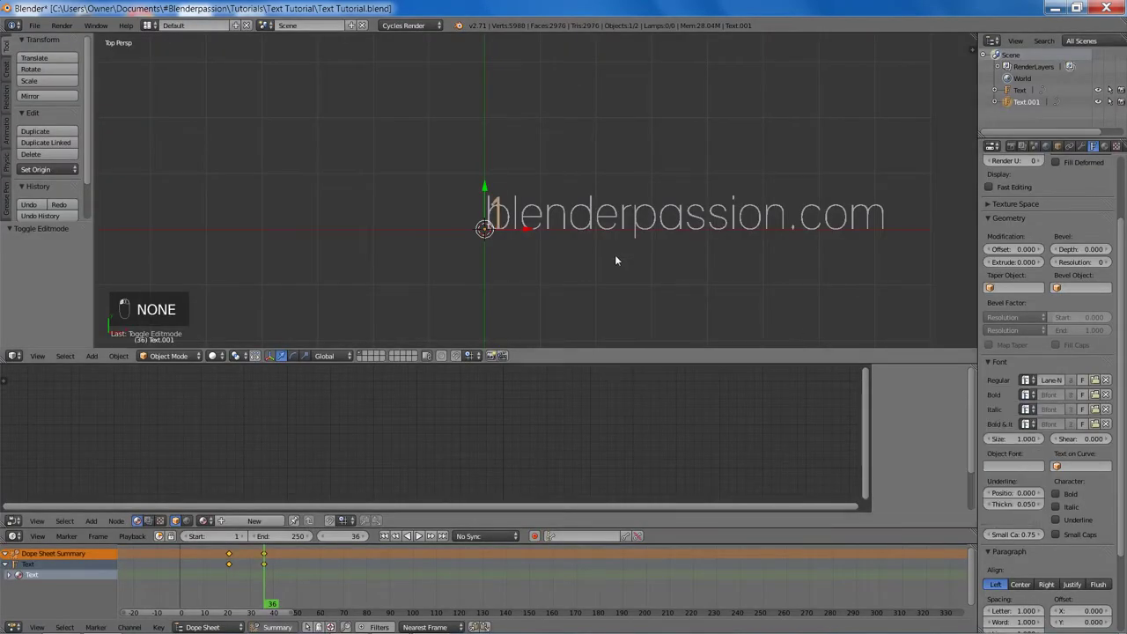
pyautogui.press('g')
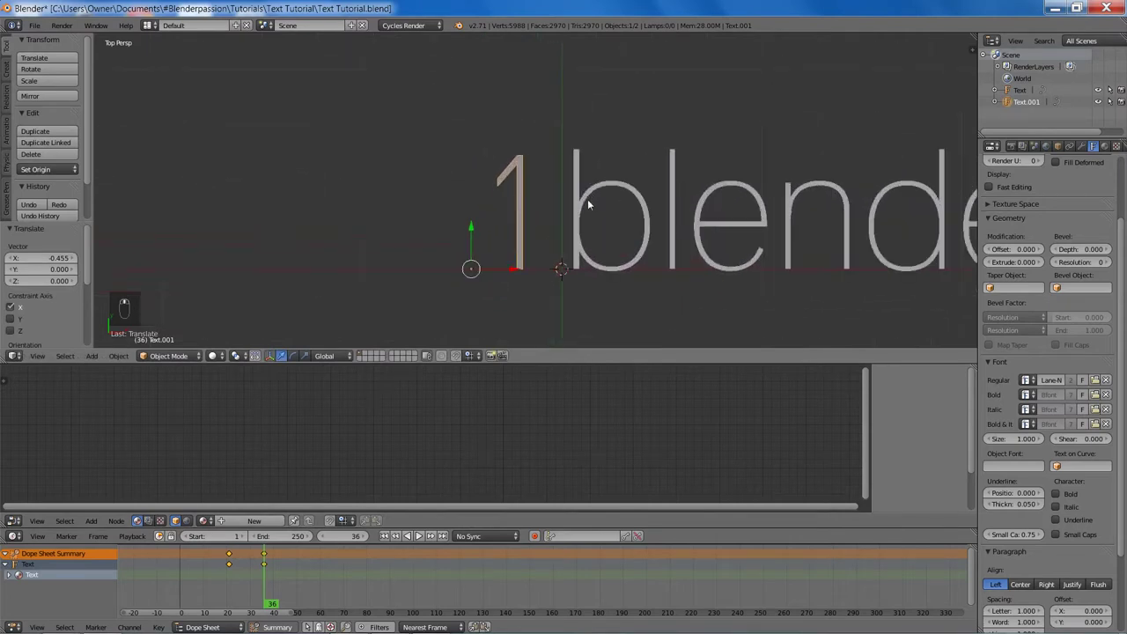
pyautogui.press('s')
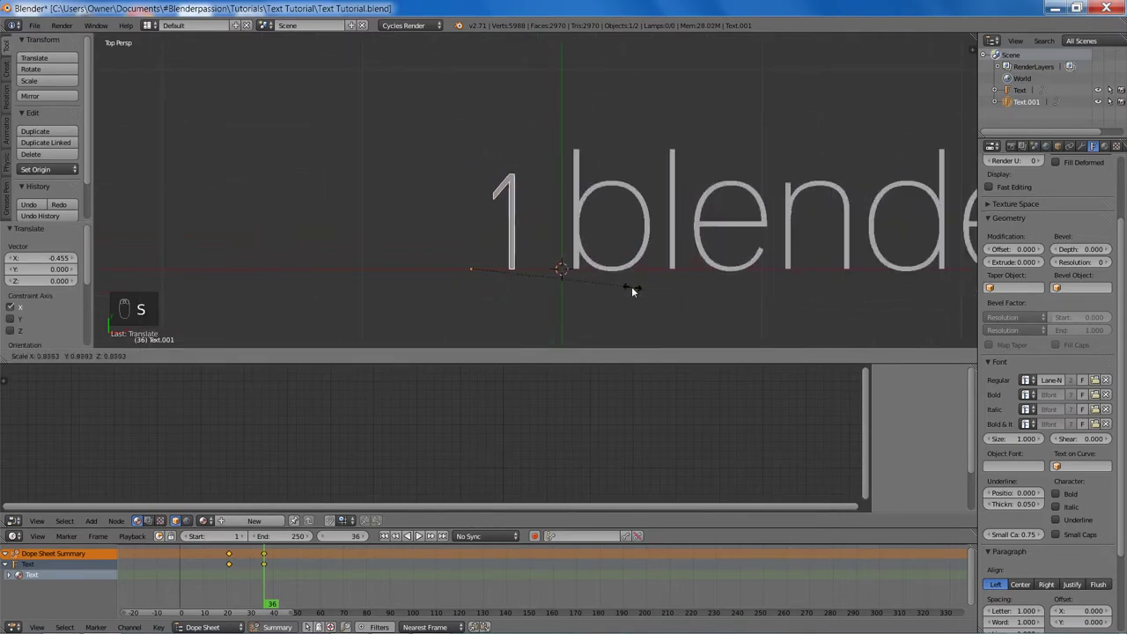
pyautogui.press('g')
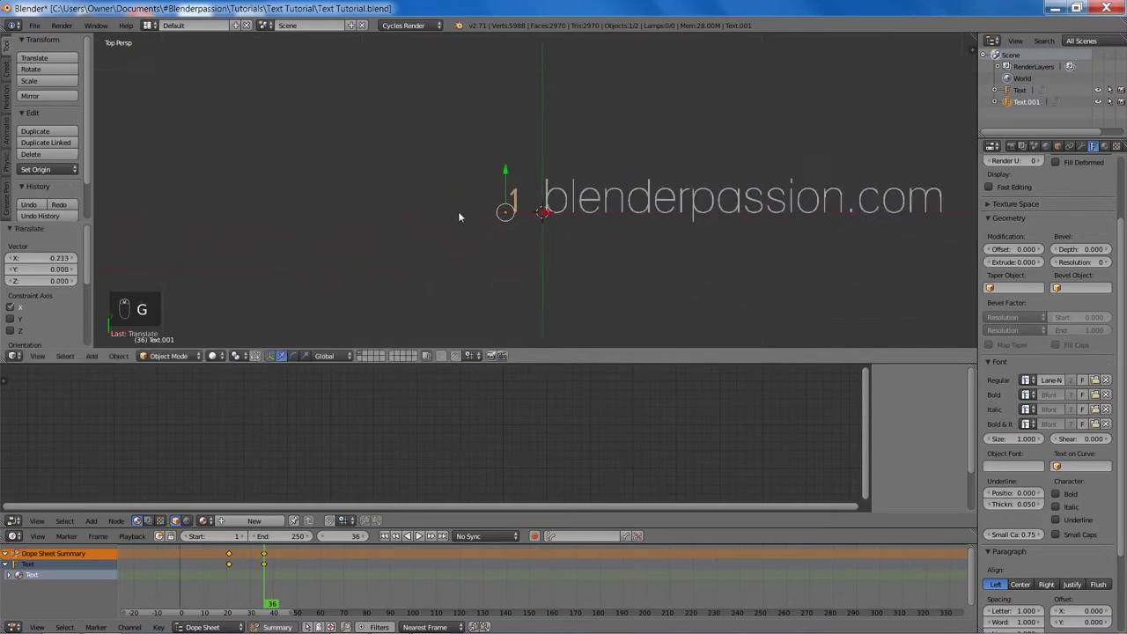
pyautogui.press('g')
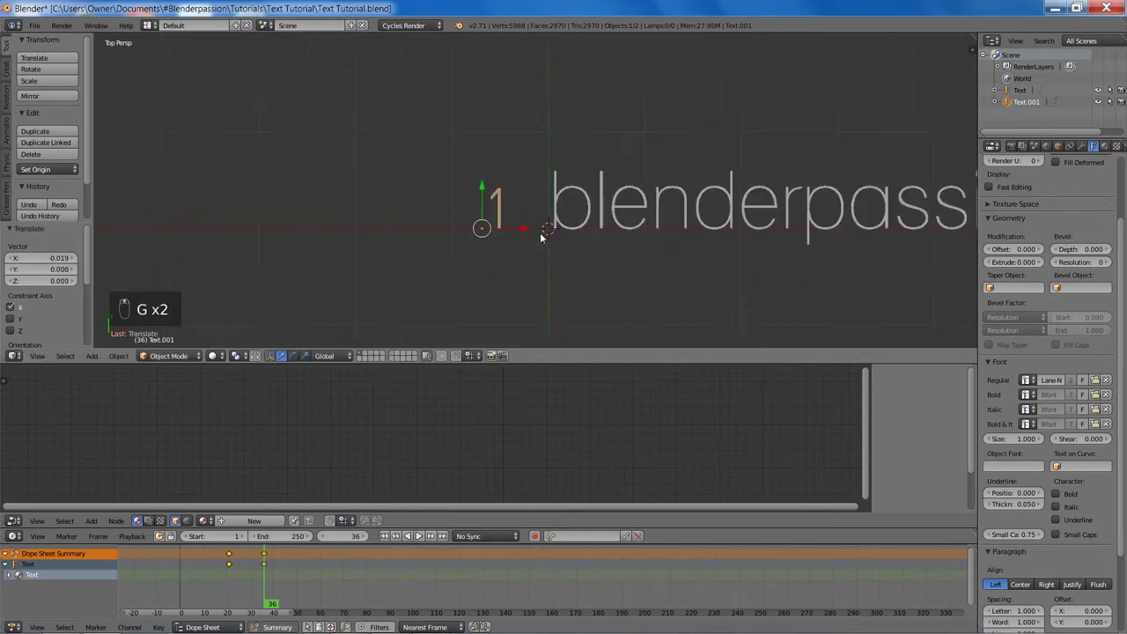
pyautogui.press('a')
pyautogui.press('shift+a')
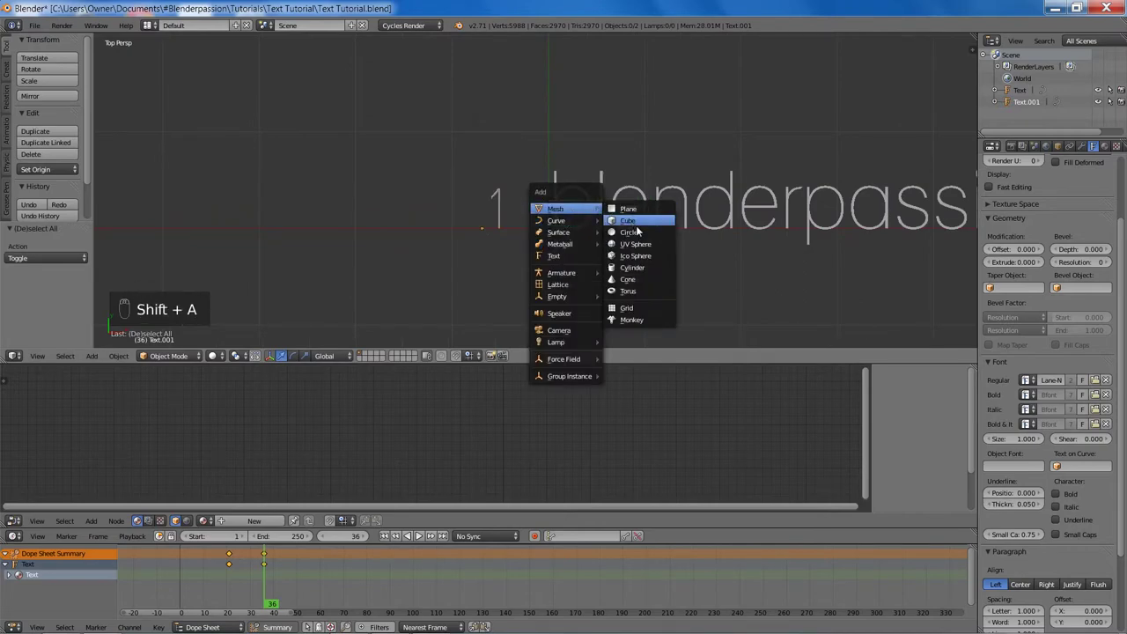
# Step: Add a circle and rename the objects Circle 1, Number 1 and blenderpassion.com, shrinking the circle
pyautogui.moveTo(498, 217); pyautogui.dragTo(1026, 115)
pyautogui.moveTo(1027, 116); pyautogui.dragTo(1027, 116)
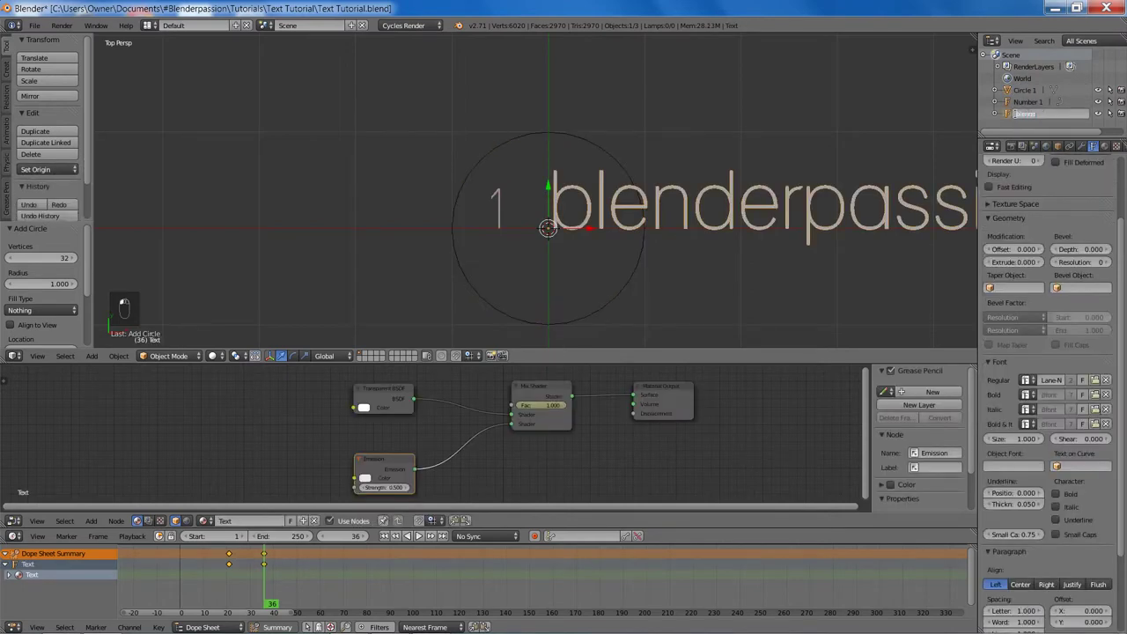
pyautogui.press('s')
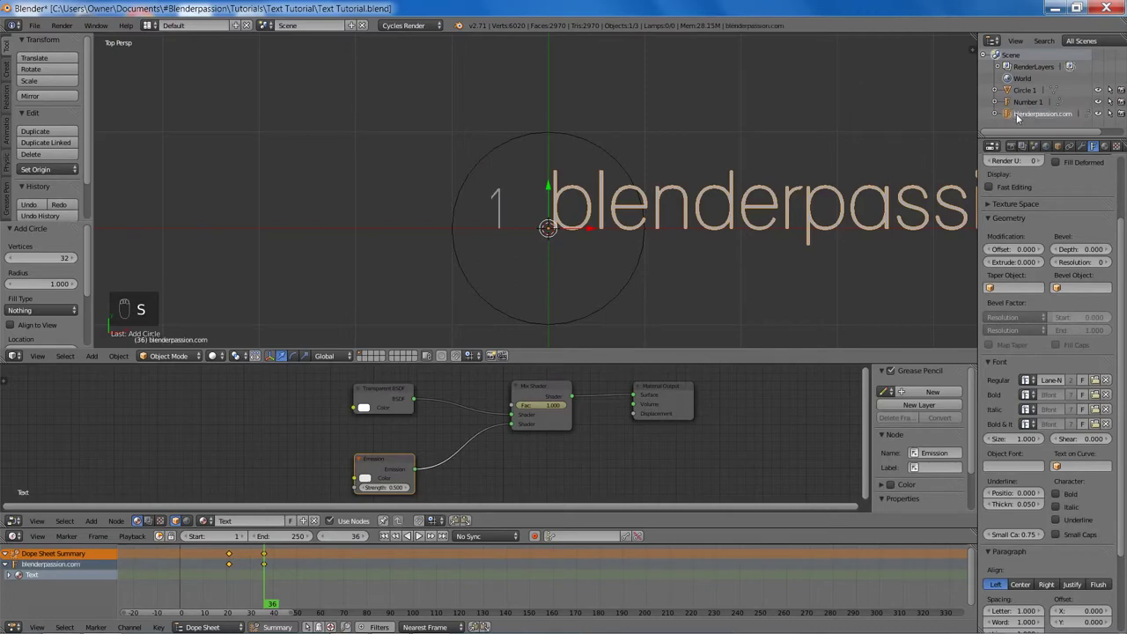
pyautogui.moveTo(630, 288); pyautogui.dragTo(610, 274)
pyautogui.press('s')
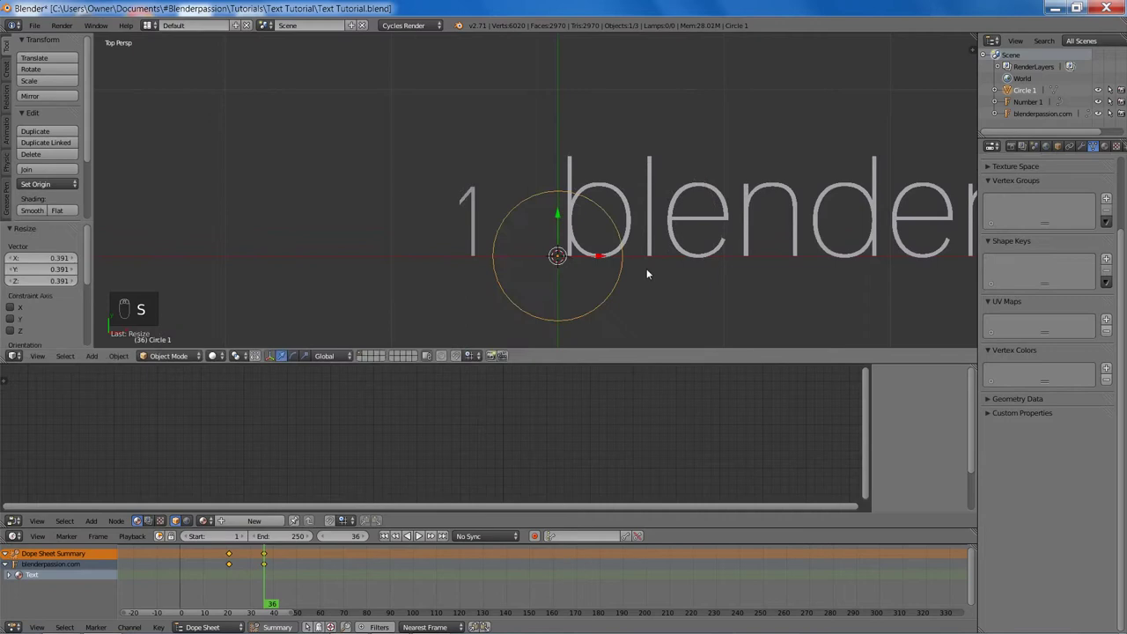
# Step: Position and size the circle and number beside the text, save, and snap the 3D cursor there
pyautogui.press('g')
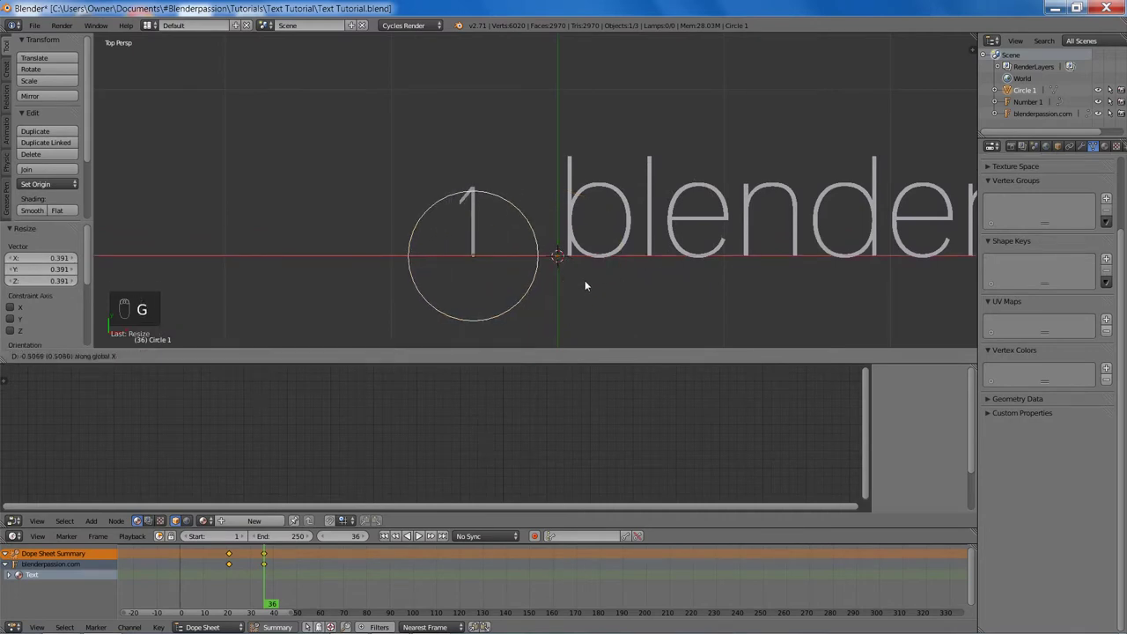
pyautogui.press('g')
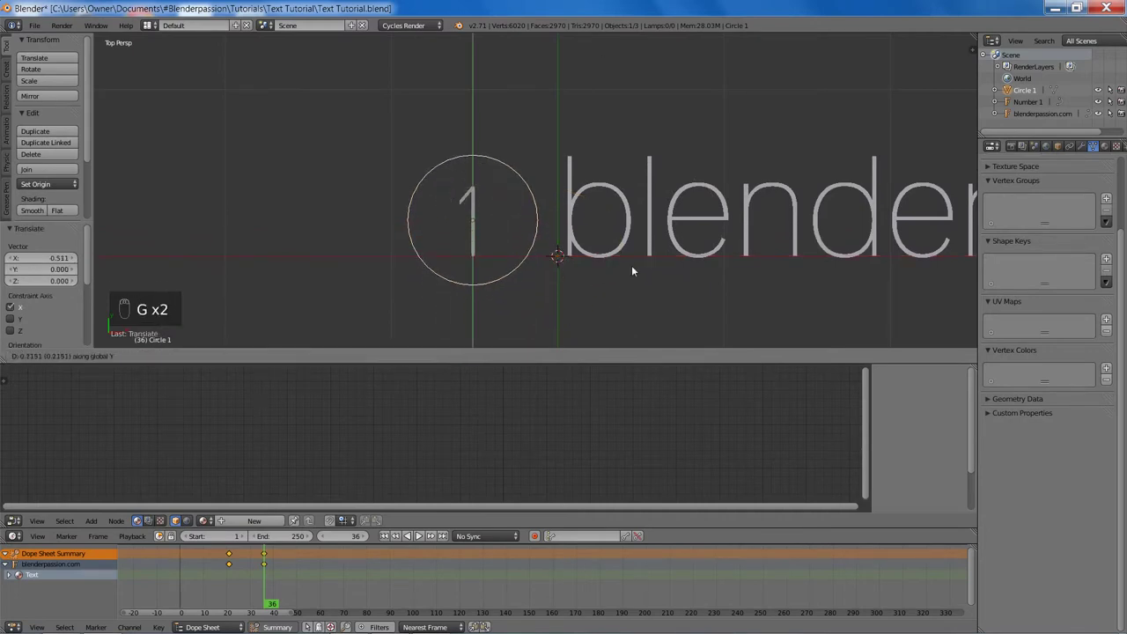
pyautogui.press('s')
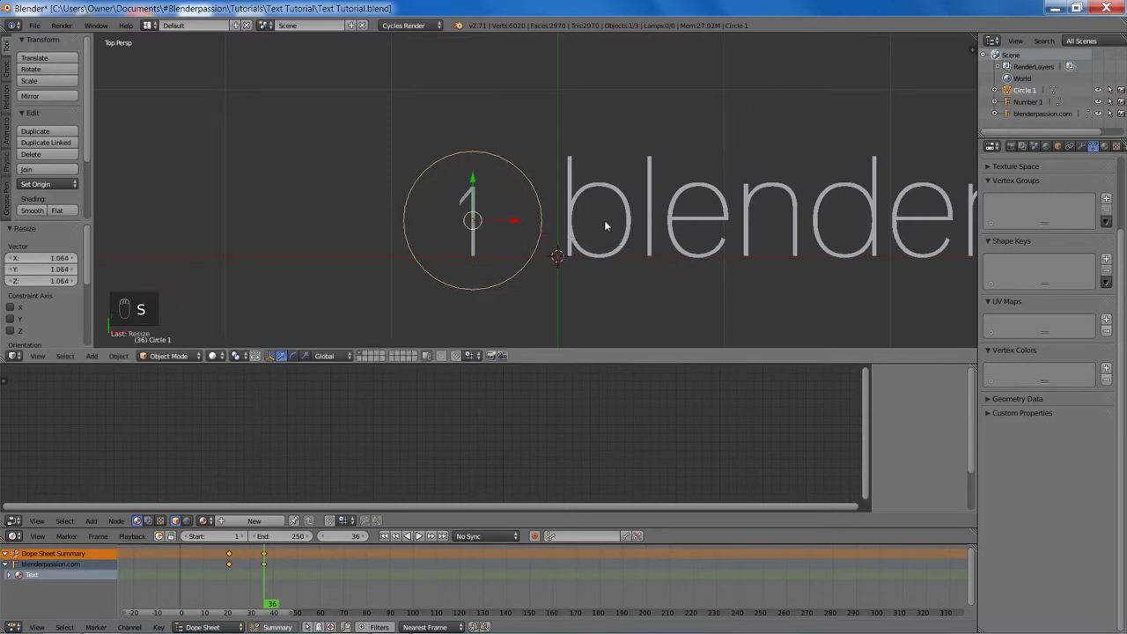
pyautogui.press('a')
pyautogui.press('ctrl+s')
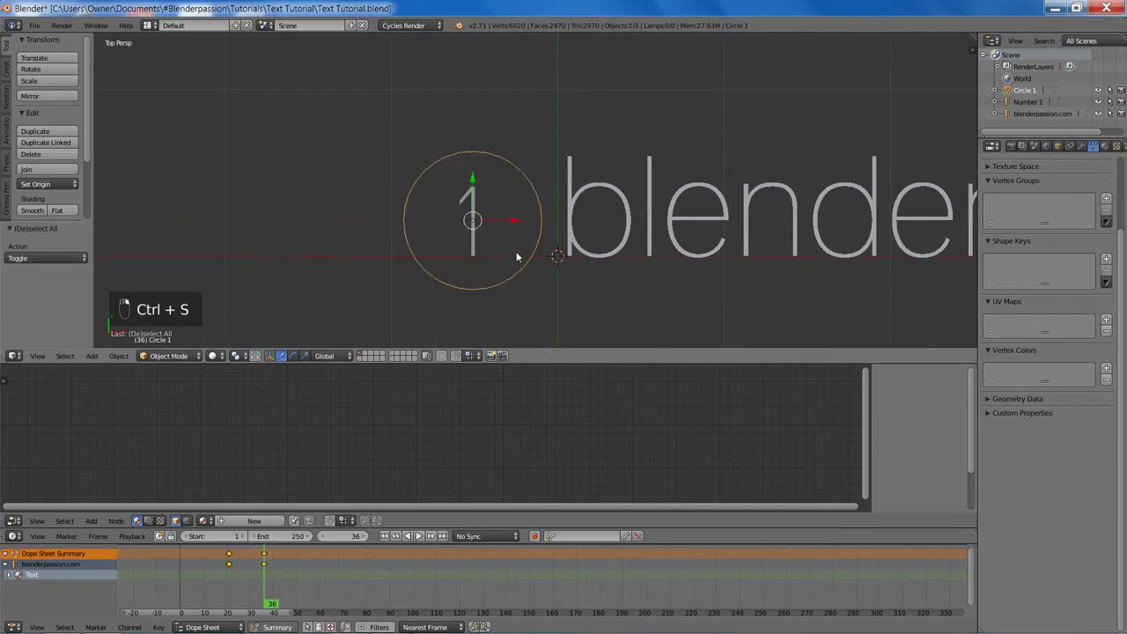
pyautogui.press('shift+s')
pyautogui.moveTo(487, 265); pyautogui.dragTo(564, 270)
pyautogui.moveTo(563, 269); pyautogui.dragTo(549, 283)
# Step: Set Number 1's origin to the 3D cursor and give it a transparent-emission material named Number
pyautogui.press('ctrl+shift+alt+c')
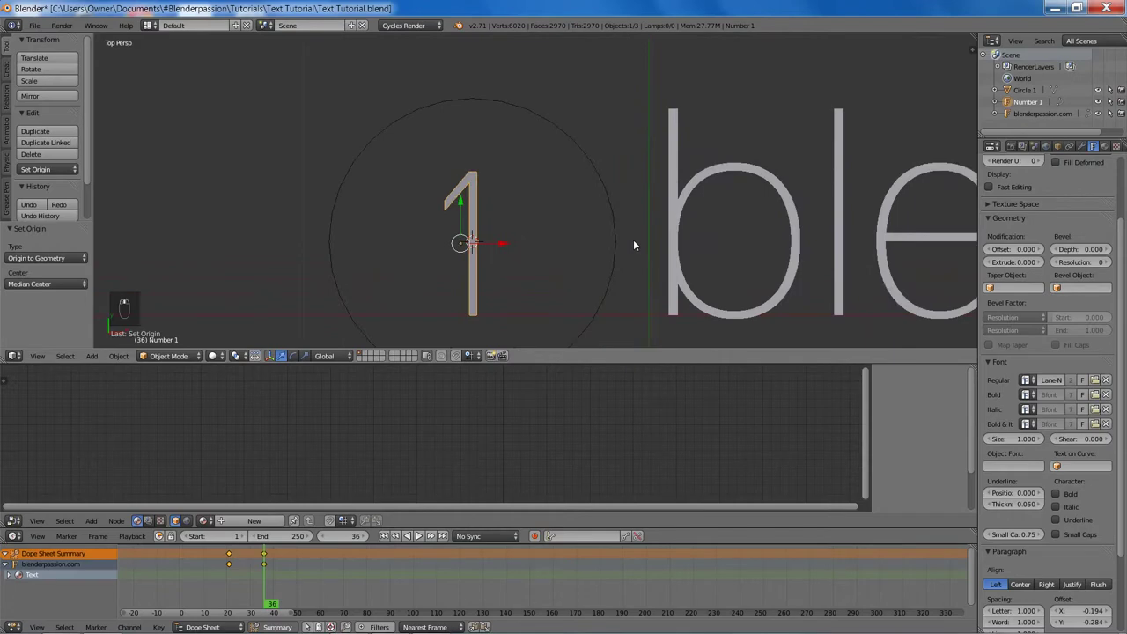
pyautogui.press('ctrl+shift+alt+c')
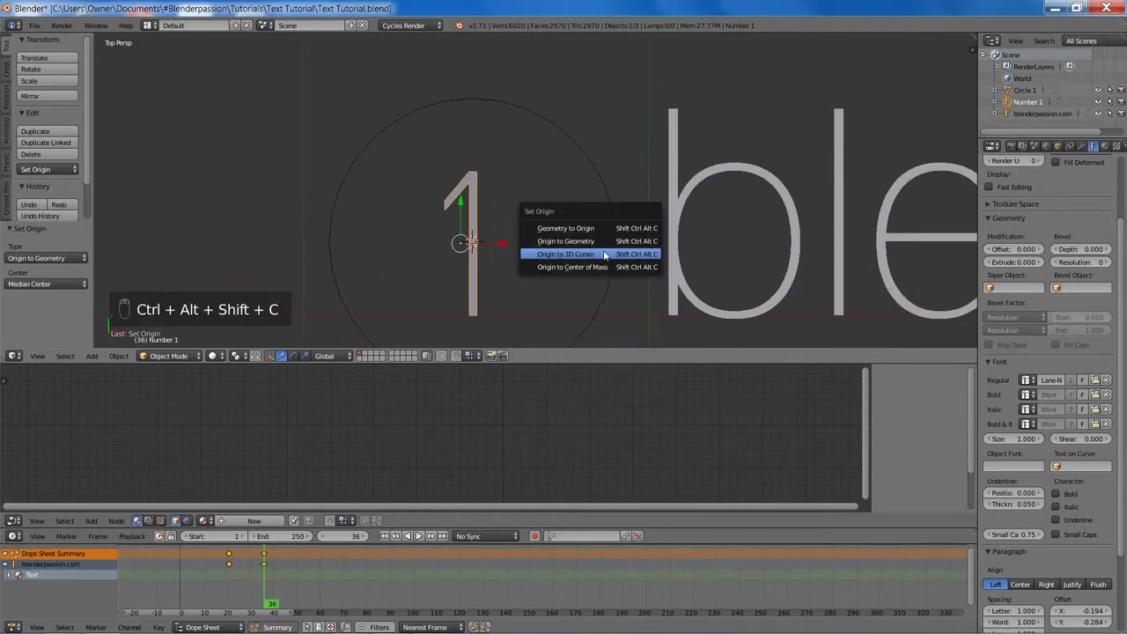
pyautogui.press('s')
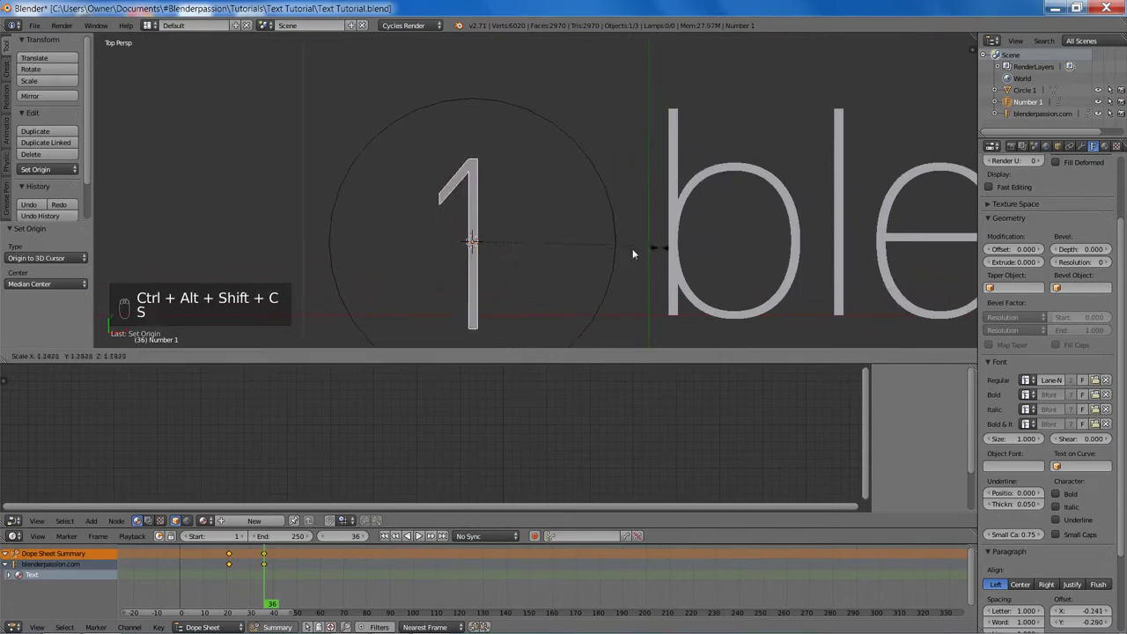
pyautogui.press('a')
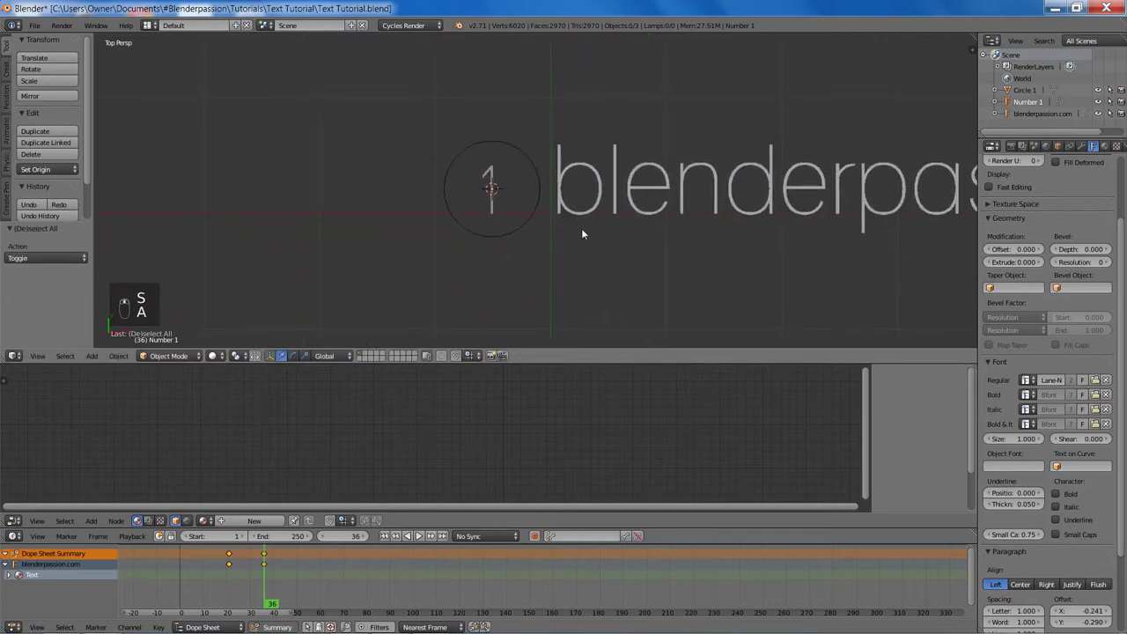
pyautogui.press('ctrl+s')
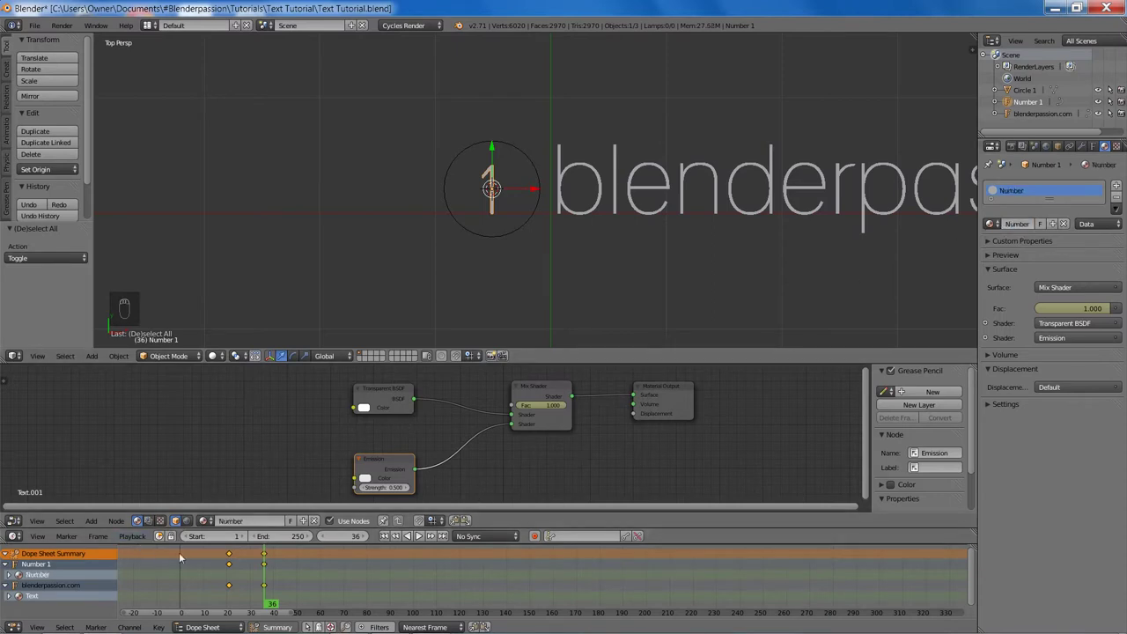
# Step: Make the Number material's emission green, clear its copied keyframes and save
pyautogui.press('a')
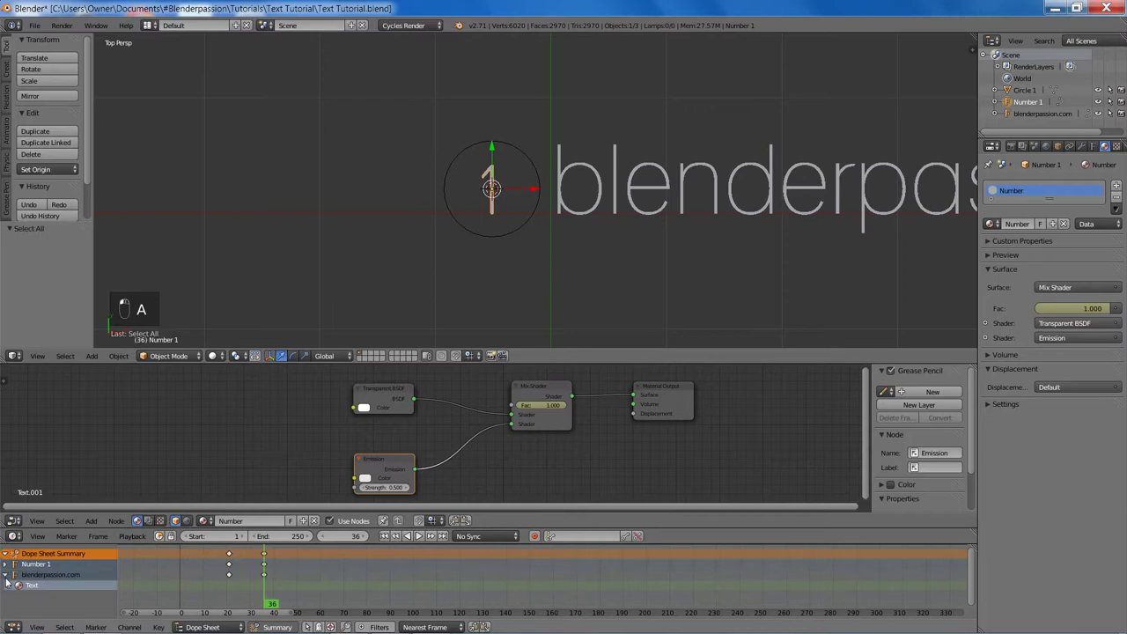
pyautogui.press('a')
pyautogui.press('a')
pyautogui.press('b')
pyautogui.press('x')
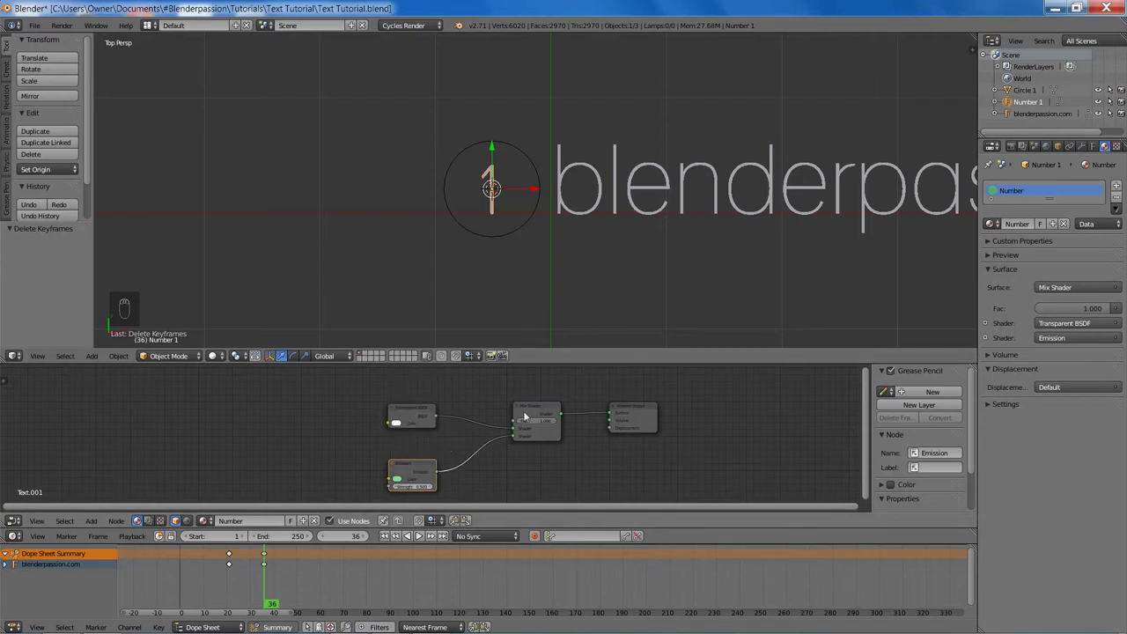
pyautogui.press('ctrl+s')
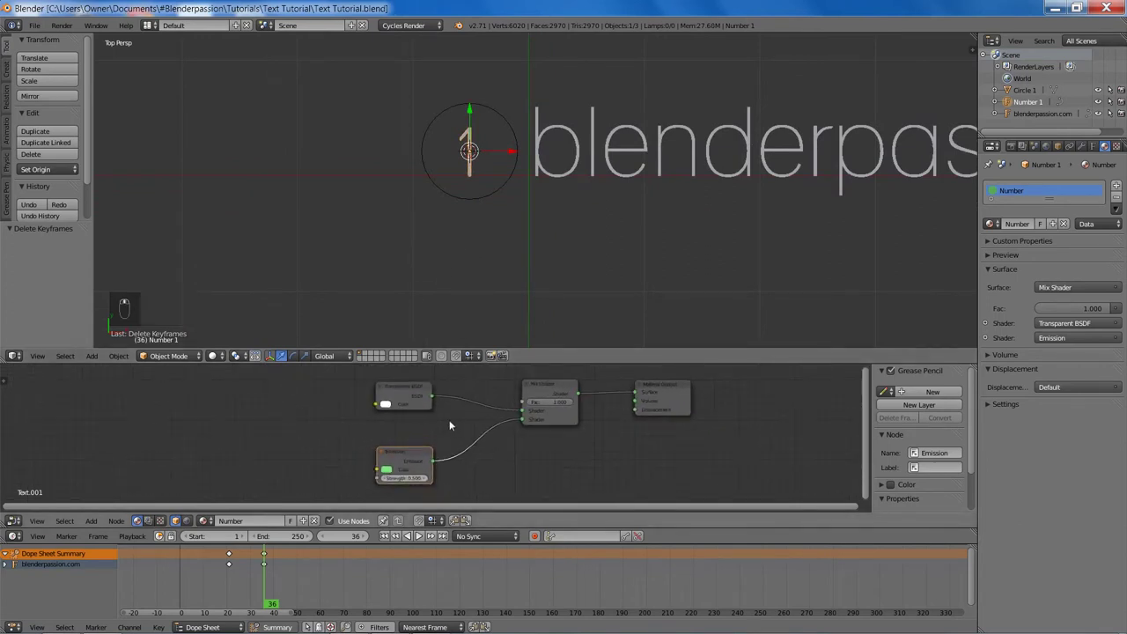
pyautogui.press('n')
pyautogui.press('n')
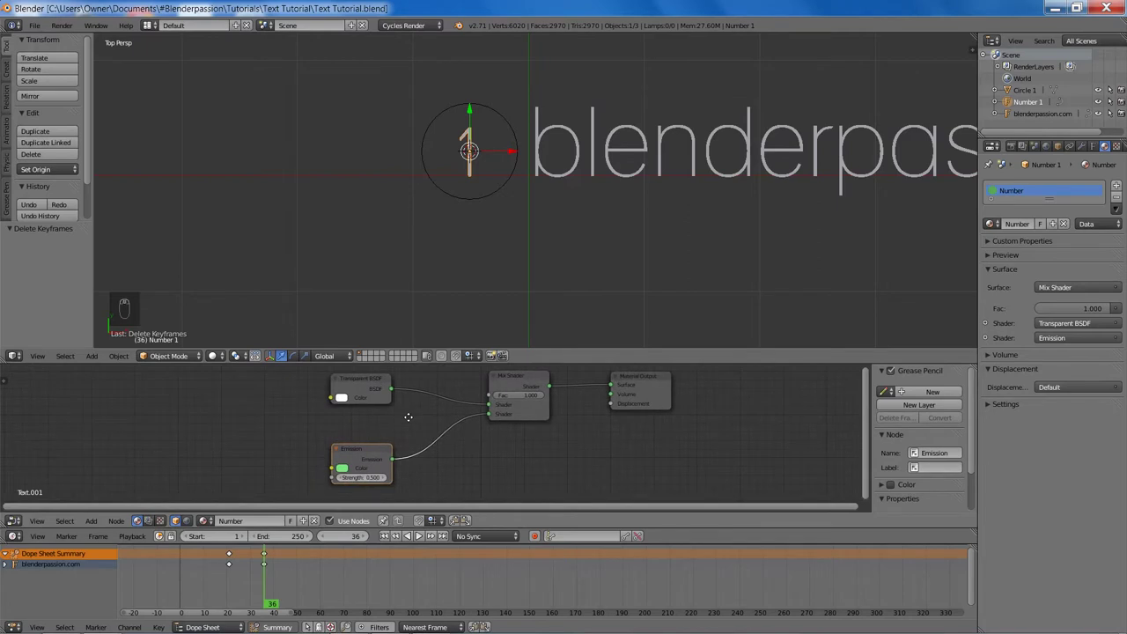
# Step: Key the number's mix factor at 0 on frame 9 and 1 on frame 14
pyautogui.press('Left')
pyautogui.press('Left')
pyautogui.press('Left')
pyautogui.press('Left')
pyautogui.press('Right')
pyautogui.press('Right')
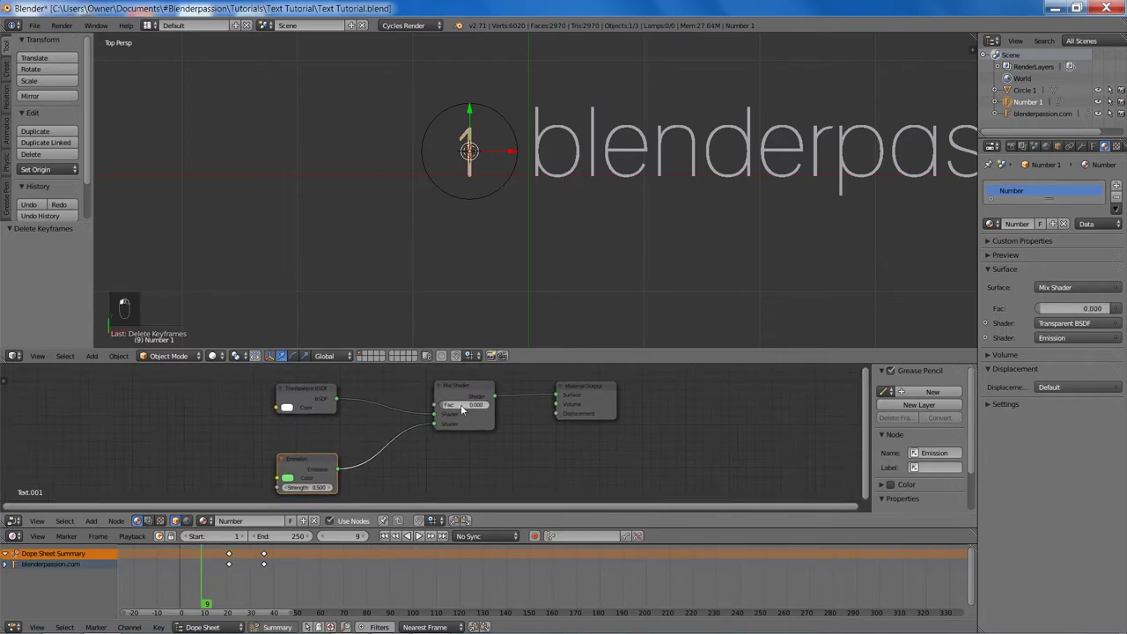
pyautogui.press('i')
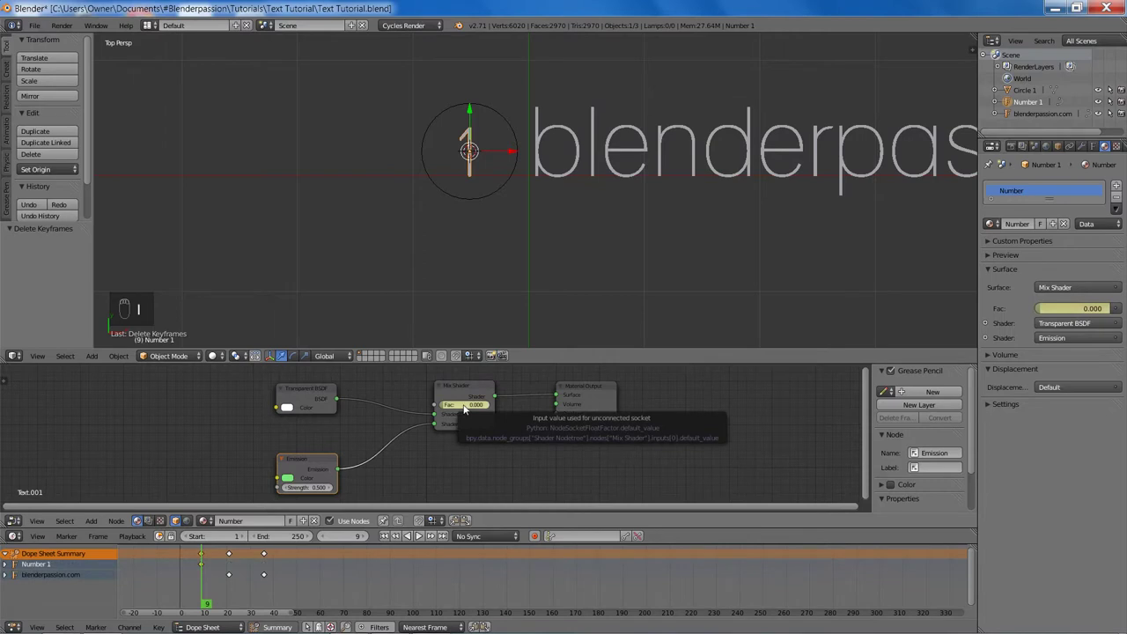
pyautogui.press('Right')
pyautogui.press('Right')
pyautogui.press('Right')
pyautogui.press('Right')
pyautogui.press('Right')
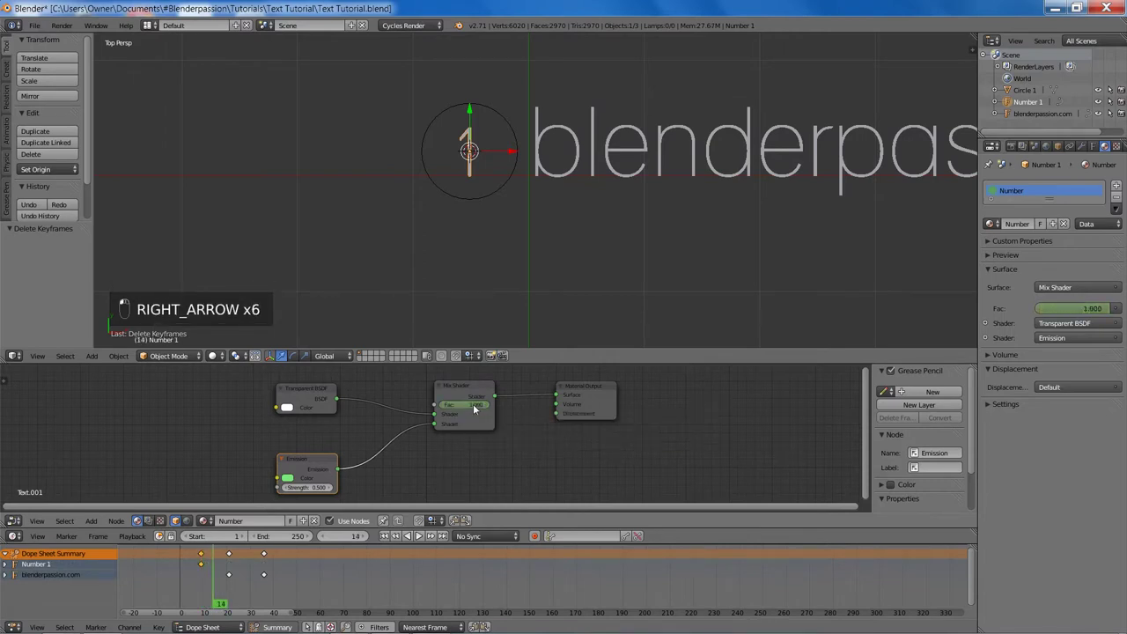
pyautogui.press('i')
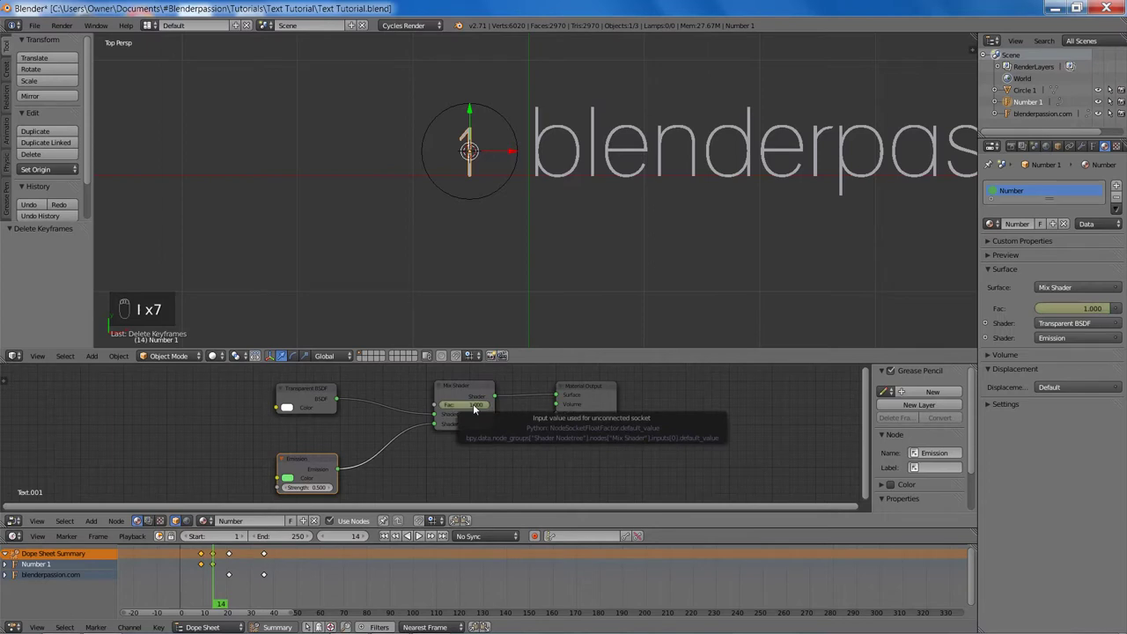
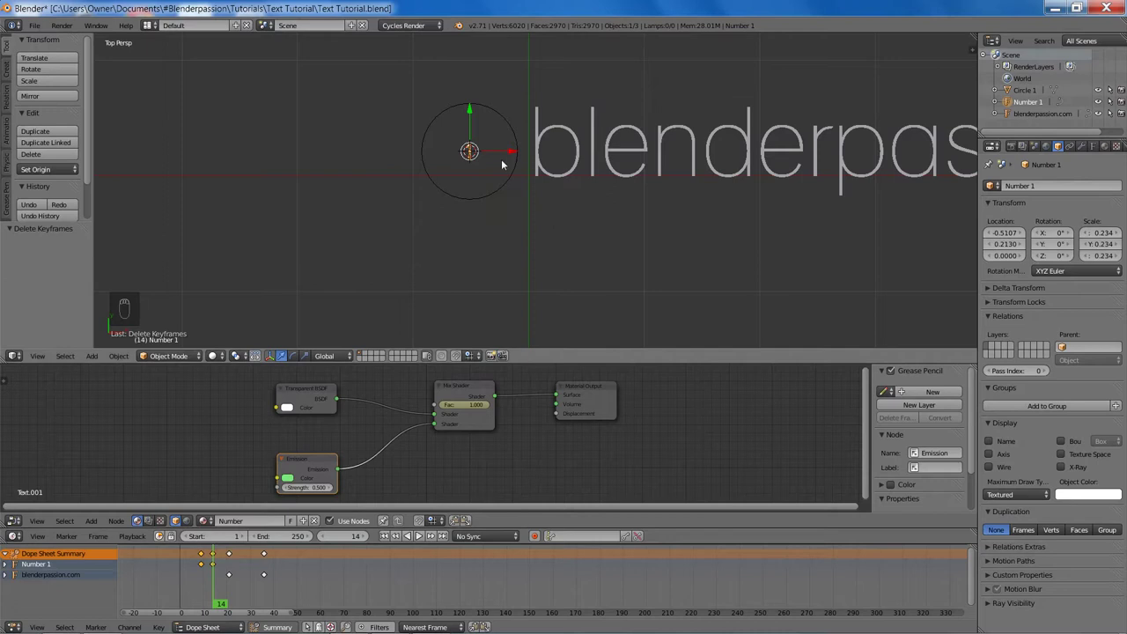
# Step: Key Number 1's scale at 0.234, then at 0.520 on X/Y/Z a few frames later
pyautogui.press('i')
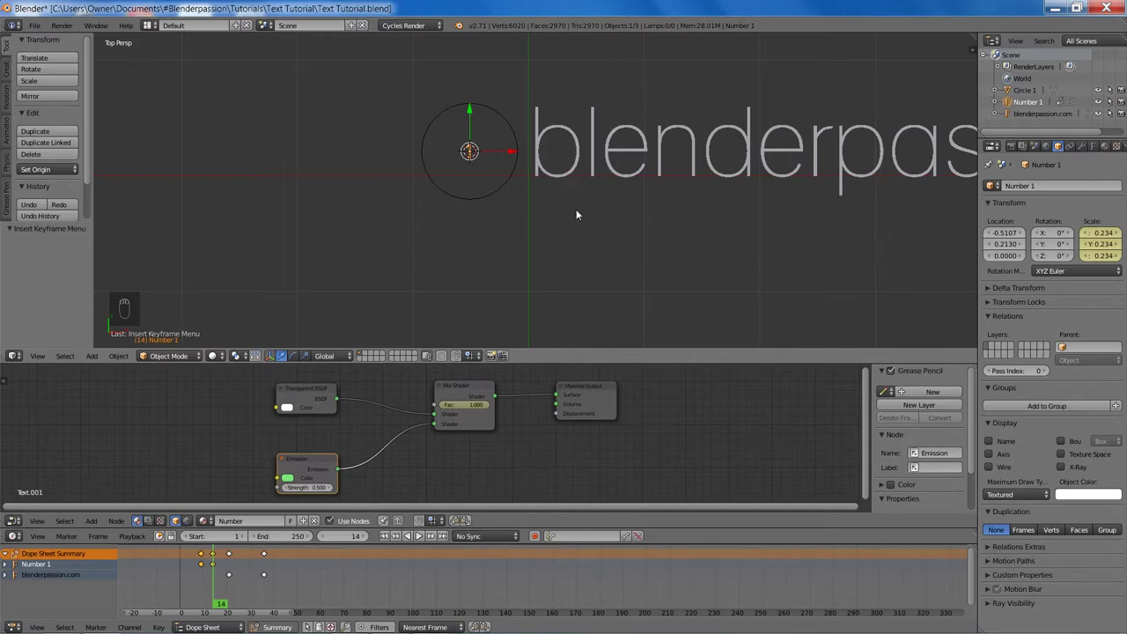
pyautogui.press('Right')
pyautogui.press('Right')
pyautogui.press('Right')
pyautogui.press('Right')
pyautogui.press('Right')
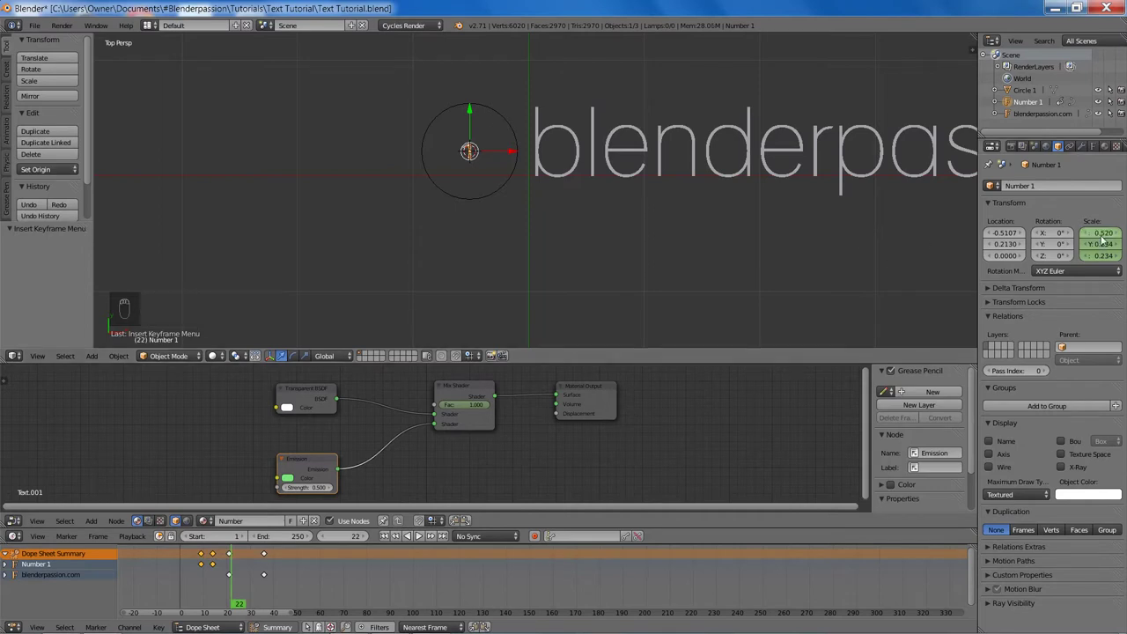
pyautogui.press('ctrl+c')
pyautogui.press('ctrl+v')
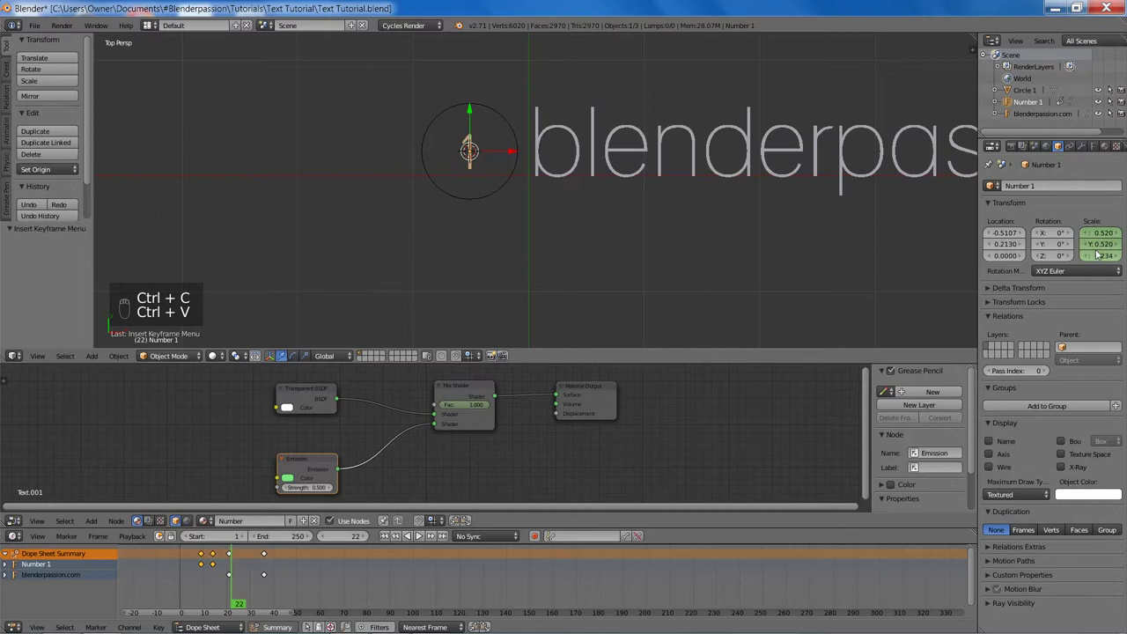
pyautogui.press('ctrl+v')
pyautogui.press('i')
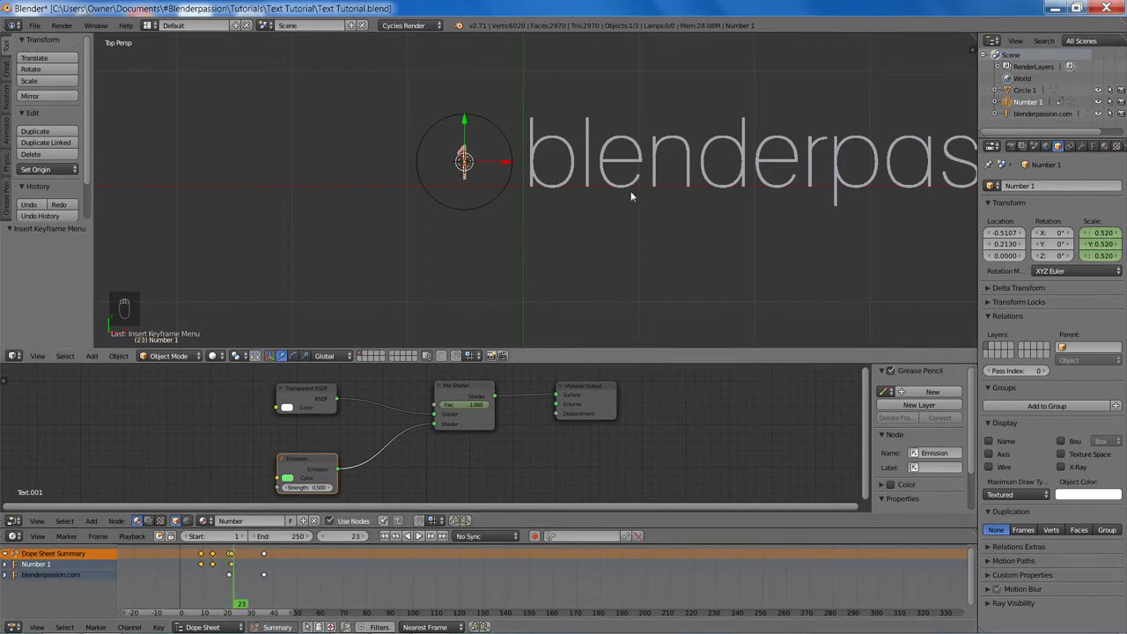
# Step: Shrink the blenderpassion.com text to about 0.588 scale
pyautogui.press('s')
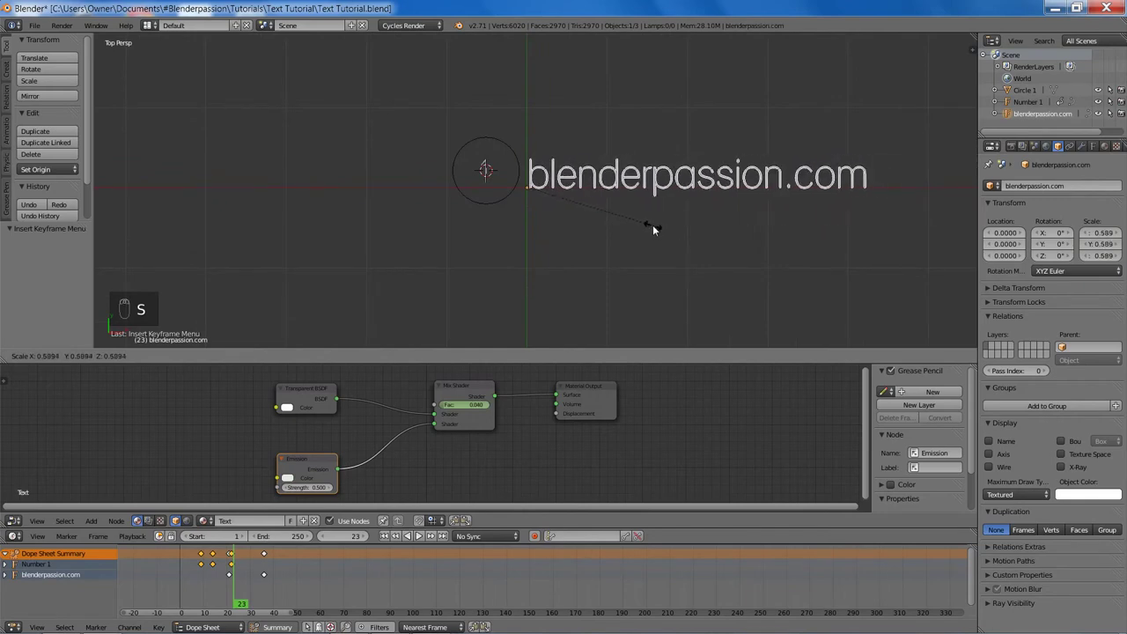
pyautogui.press('s')
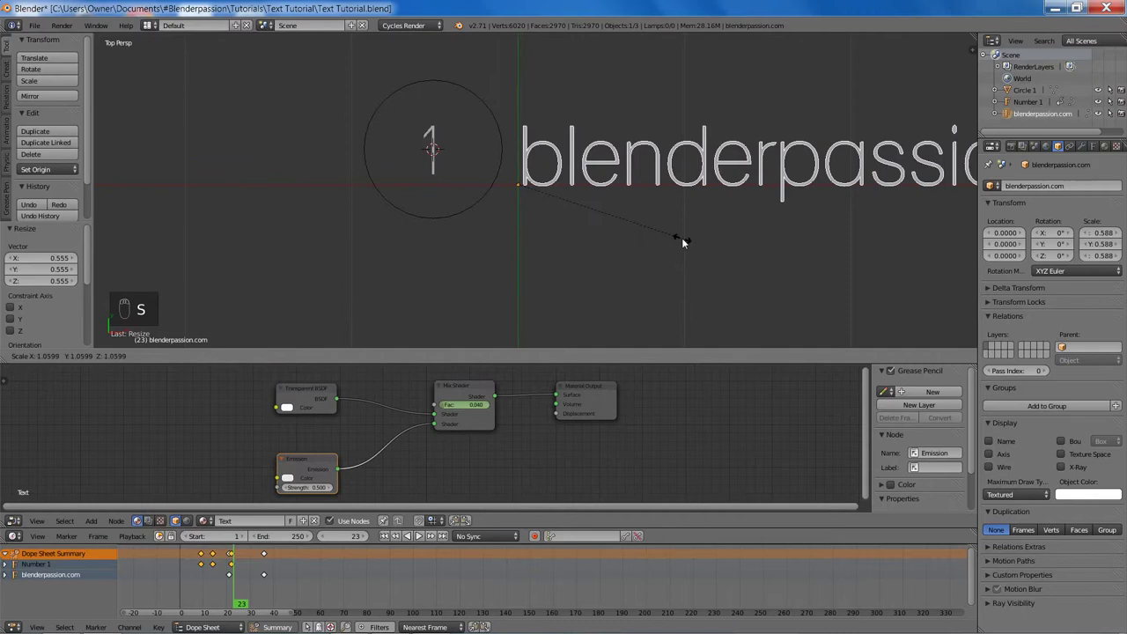
pyautogui.moveTo(444, 169); pyautogui.dragTo(507, 234)
pyautogui.press('g')
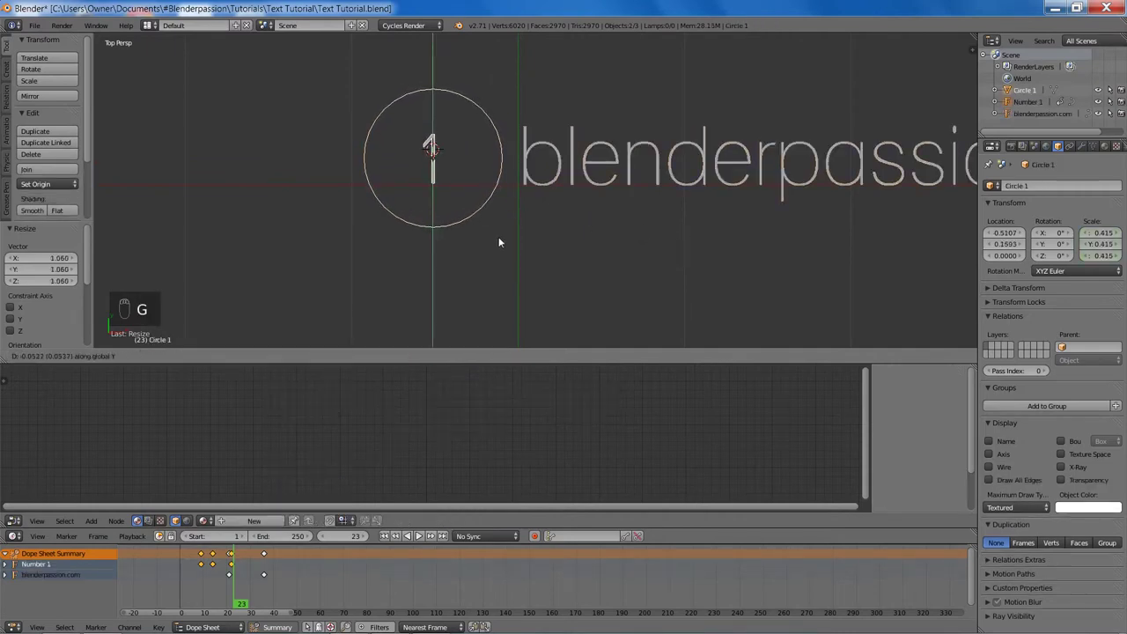
# Step: Shrink Circle 1 to about 0.331 scale, reposition it and resave the file
pyautogui.moveTo(607, 159); pyautogui.dragTo(664, 248)
pyautogui.press('s')
pyautogui.moveTo(482, 209); pyautogui.dragTo(595, 257)
pyautogui.press('s')
pyautogui.rightClick(563, 241)
pyautogui.press('a')
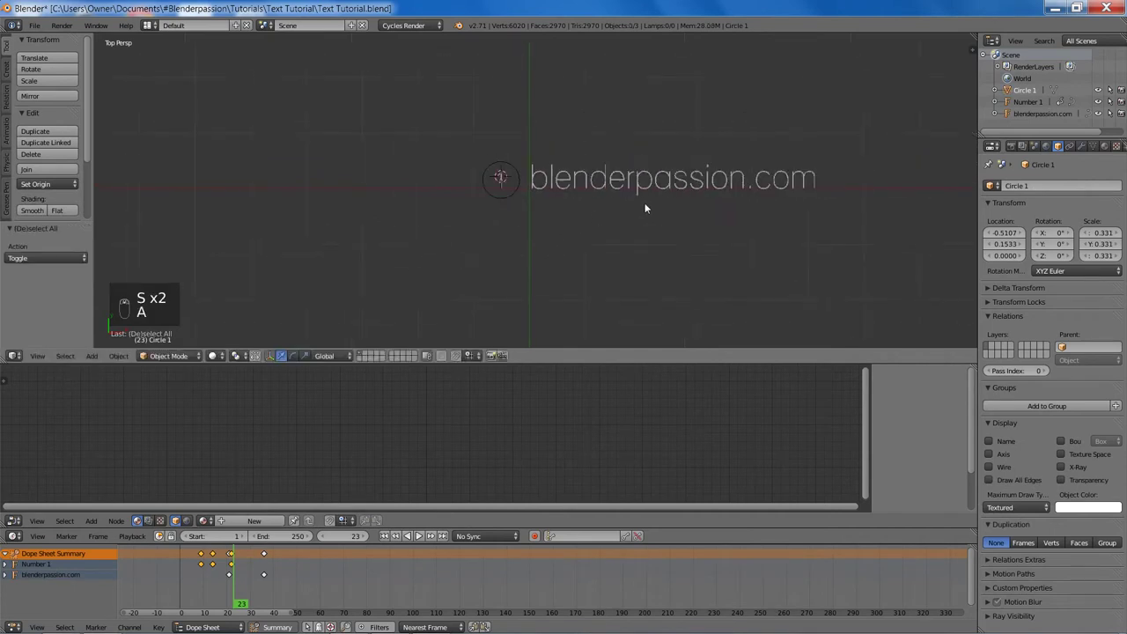
pyautogui.press('ctrl+s')
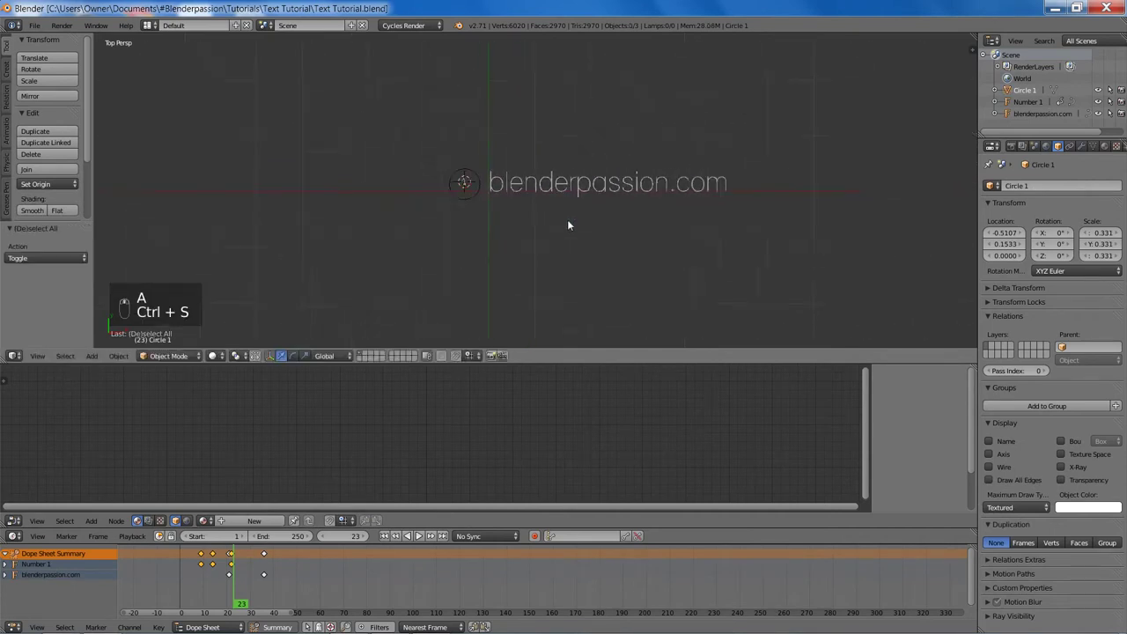
# Step: Reset and reposition the camera, then switch to front orthographic camera view
pyautogui.press('shift+a')
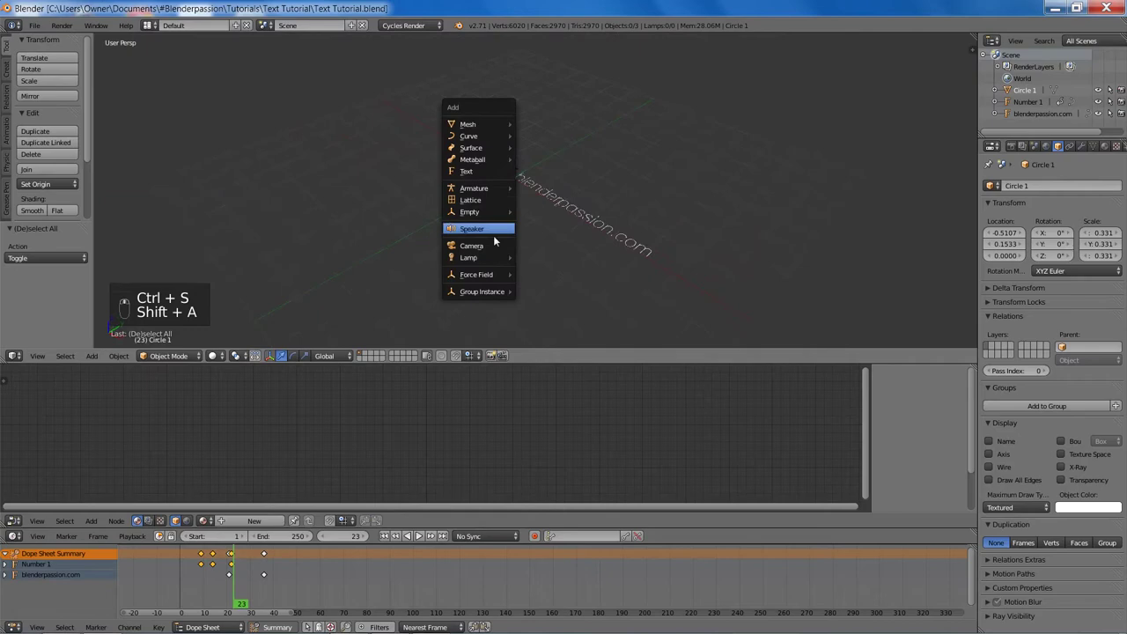
pyautogui.press('alt+r')
pyautogui.press('alt+g')
pyautogui.press('g')
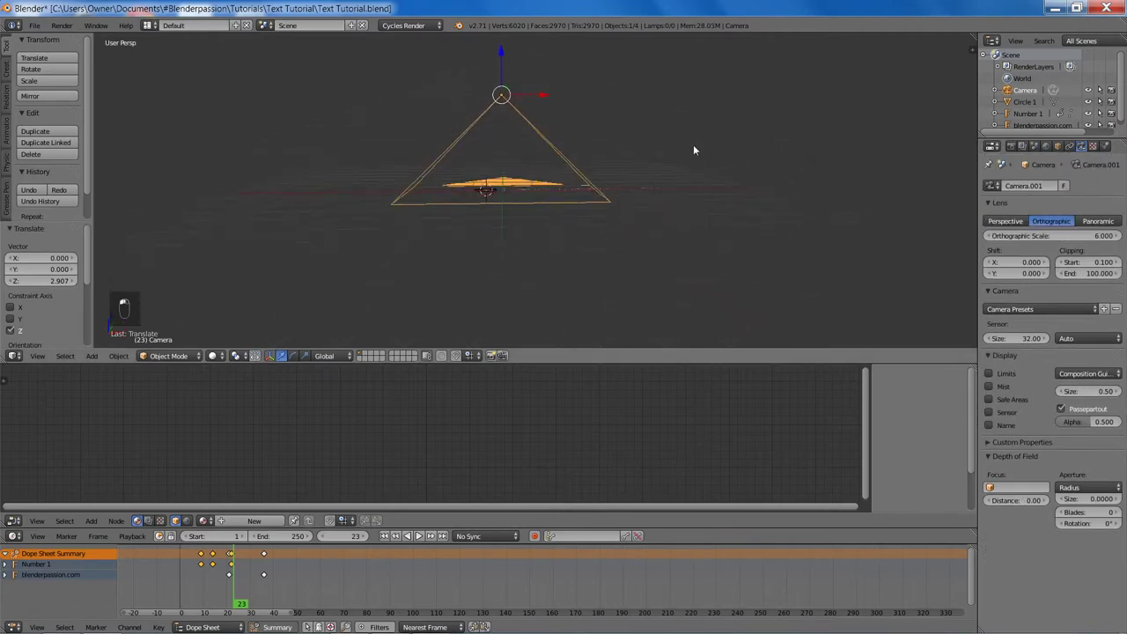
pyautogui.press('KP_1')
pyautogui.press('z')
pyautogui.press('g')
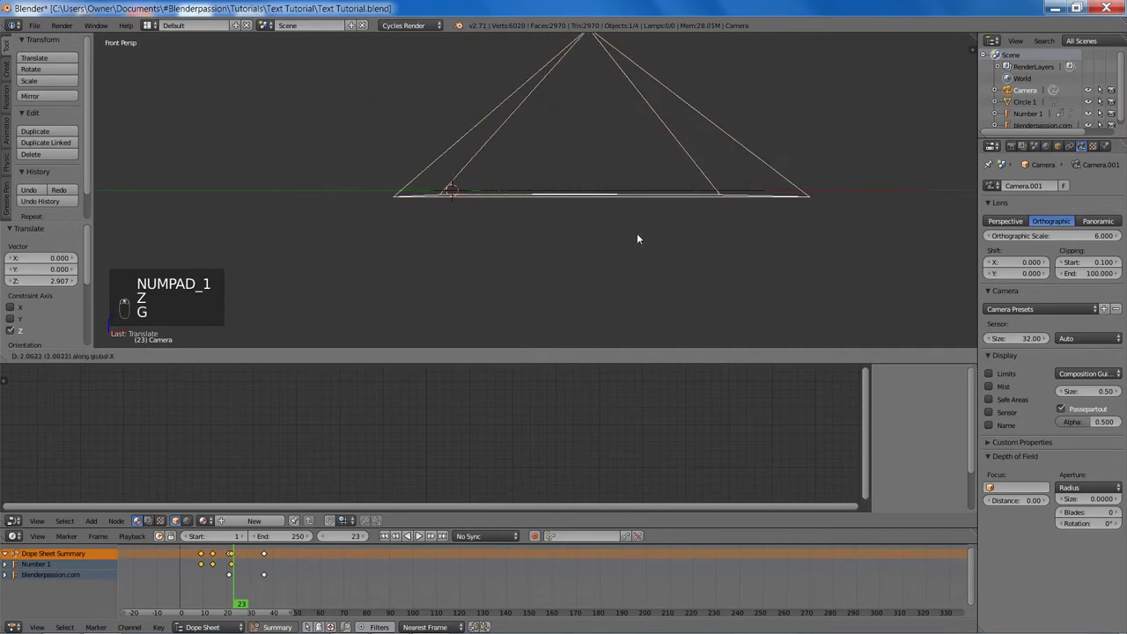
pyautogui.press('KP_5')
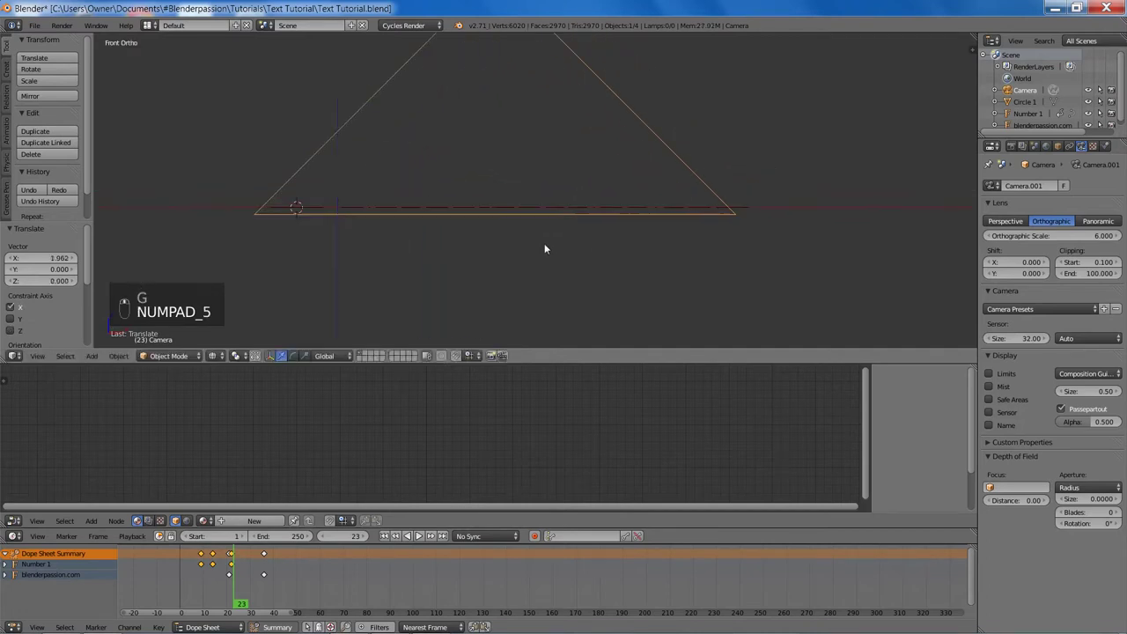
pyautogui.press('g')
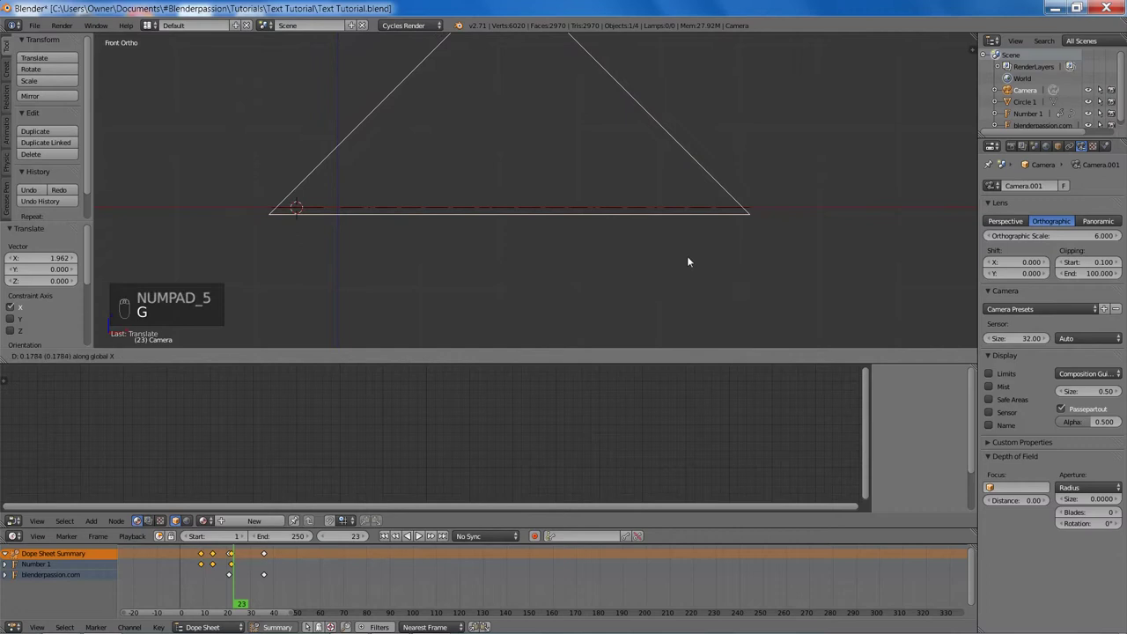
pyautogui.press('g')
pyautogui.press('z')
pyautogui.press('KP_0')
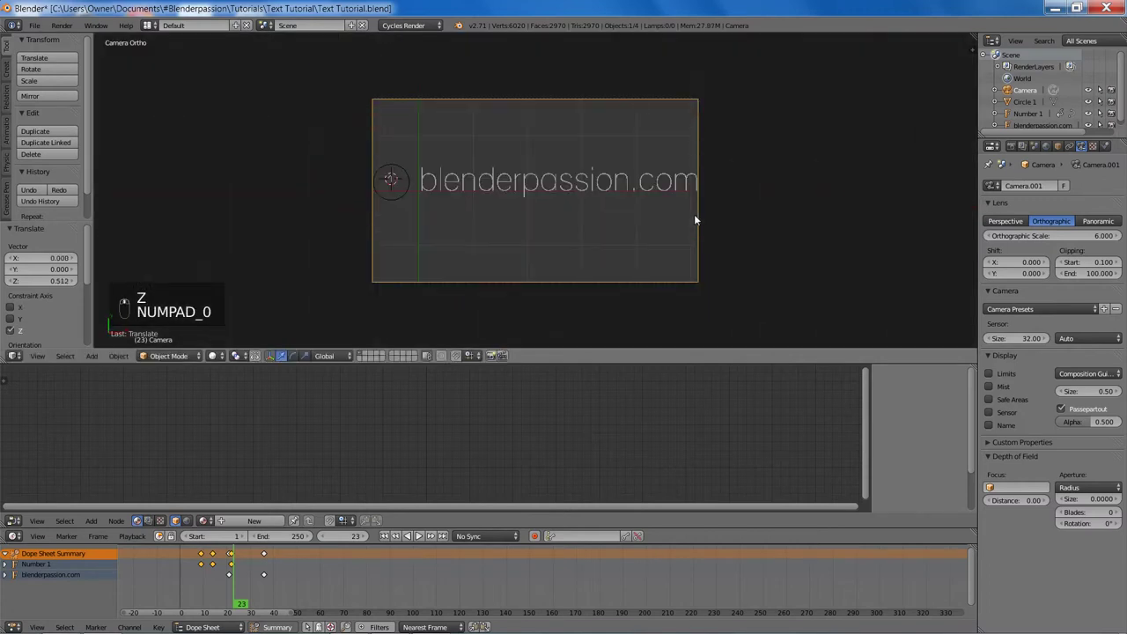
# Step: Widen the camera's orthographic scale from 6.0 to 12.28 and preview the rendered camera view
pyautogui.press('z')
pyautogui.press('z')
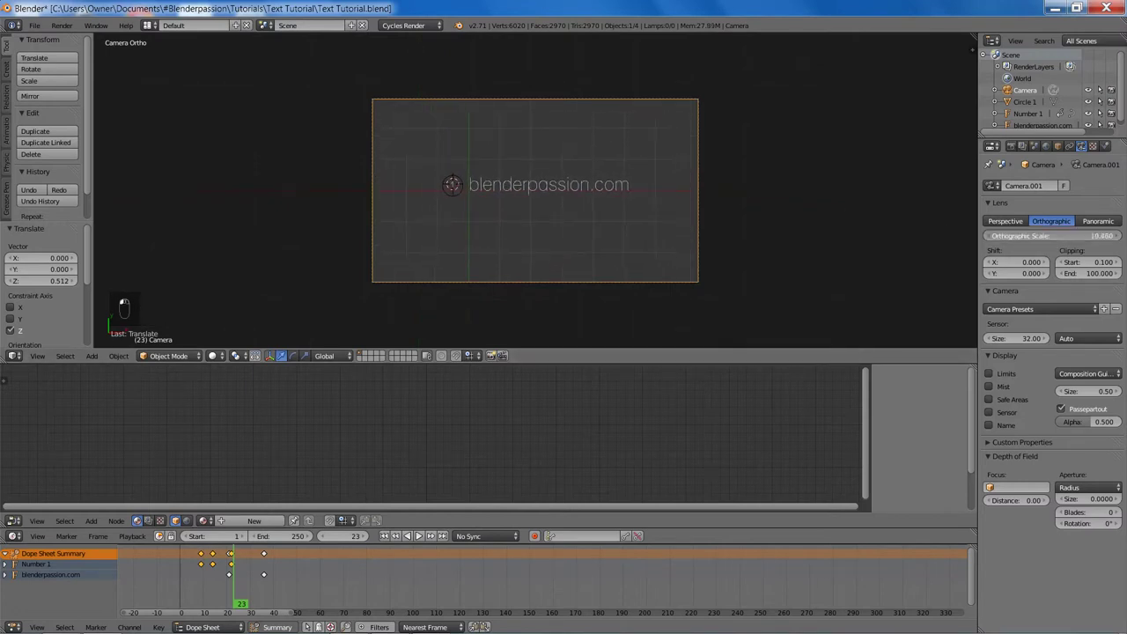
pyautogui.press('g')
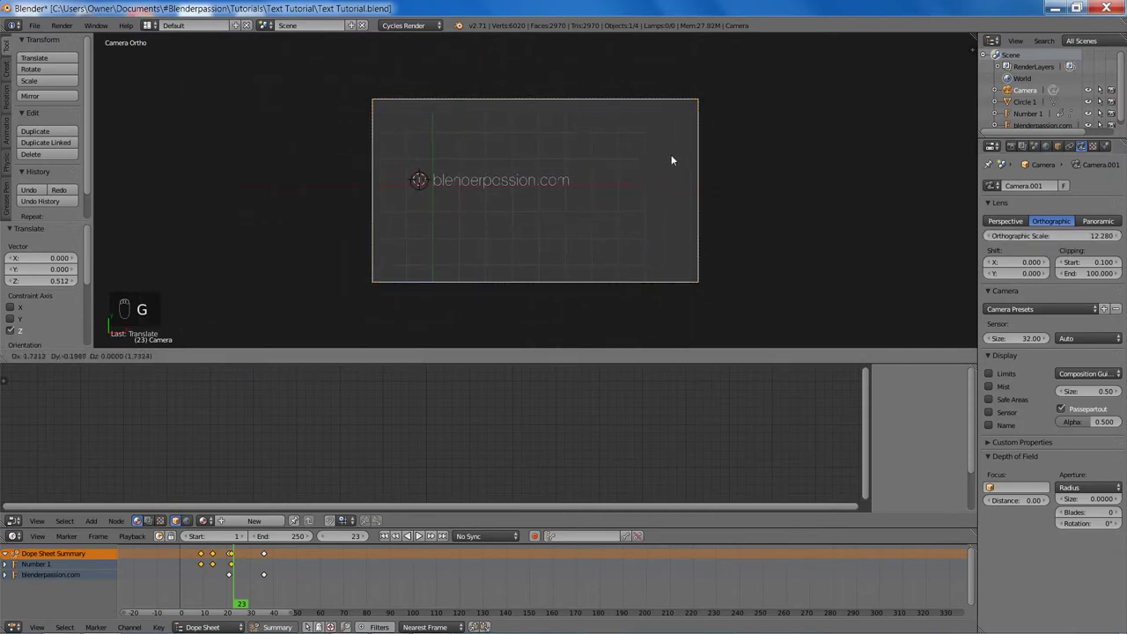
pyautogui.press('a')
pyautogui.press('shift+z')
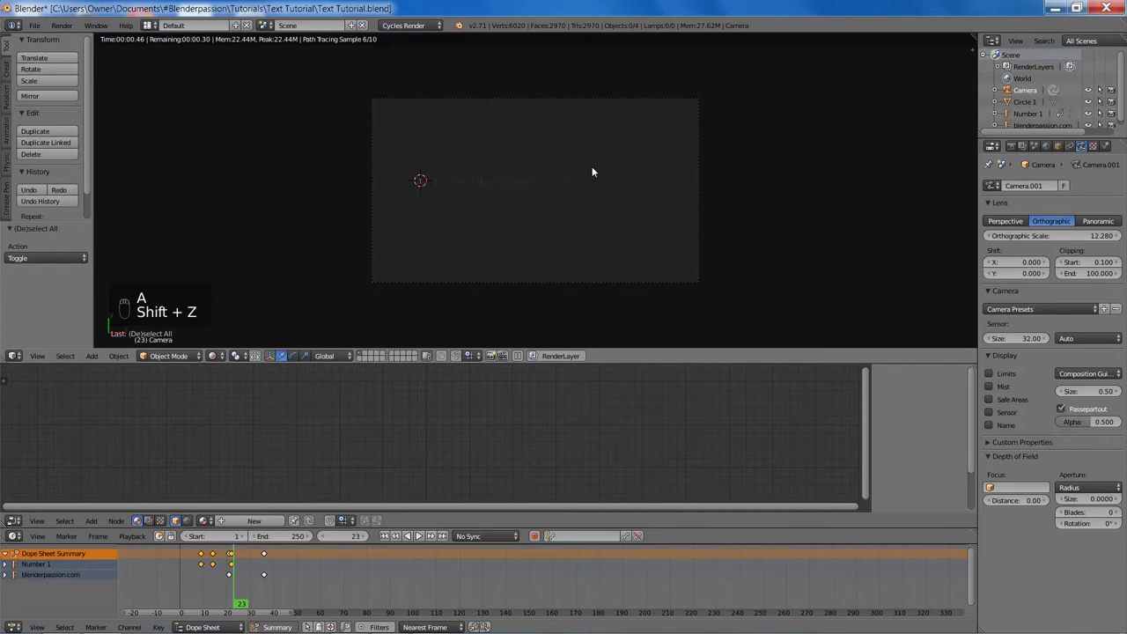
# Step: Leave the rendered preview, orbit around the scene and save the project
pyautogui.press('z')
pyautogui.press('z')
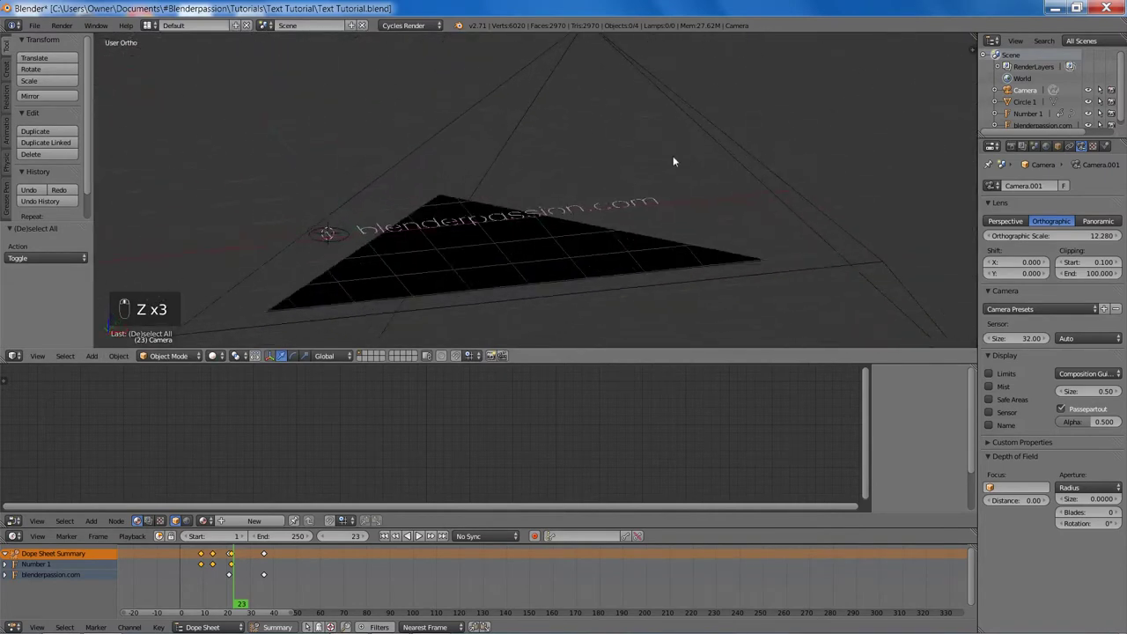
pyautogui.press('m')
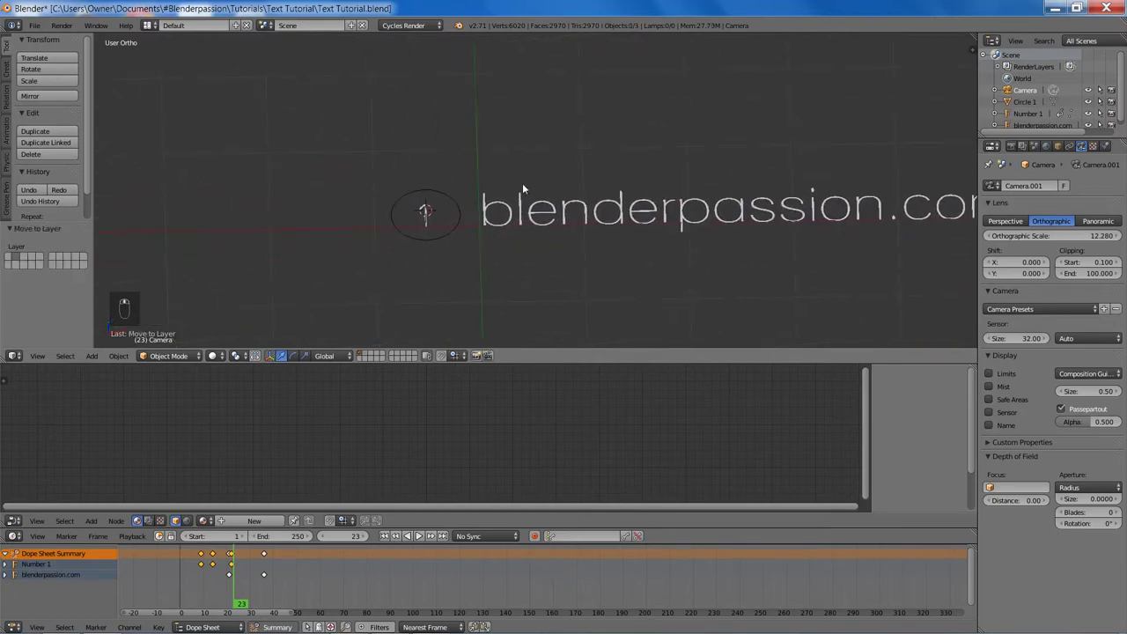
pyautogui.press('ctrl+s')
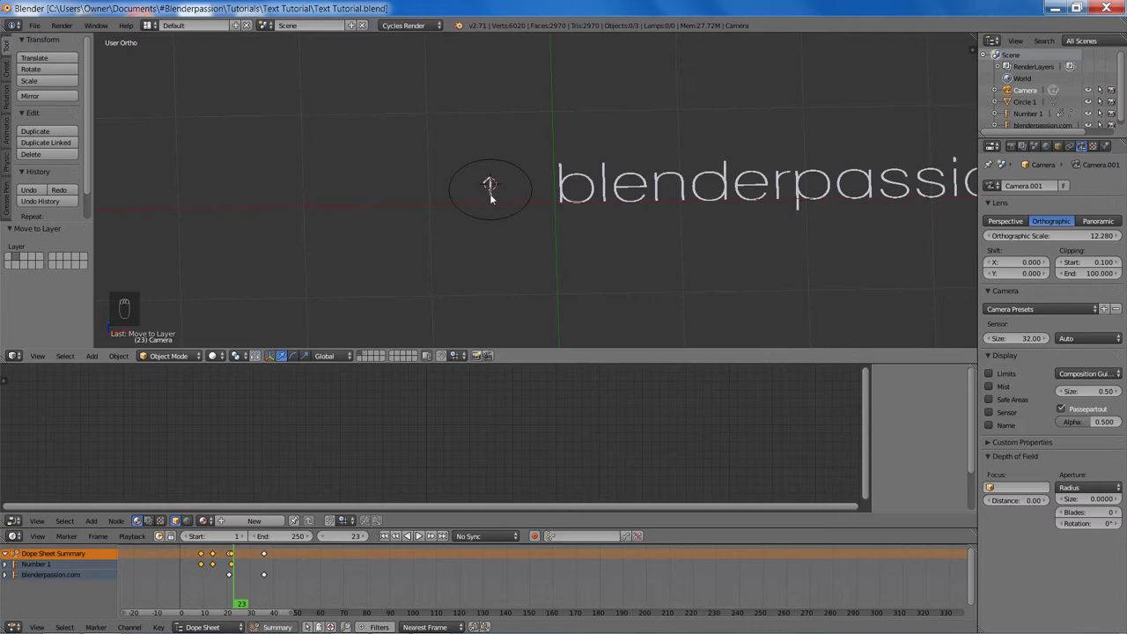
# Step: Split off an extra area and switch the 3D view to top orthographic with Number 1 active
pyautogui.moveTo(493, 196); pyautogui.dragTo(530, 226)
pyautogui.press('KP_7')
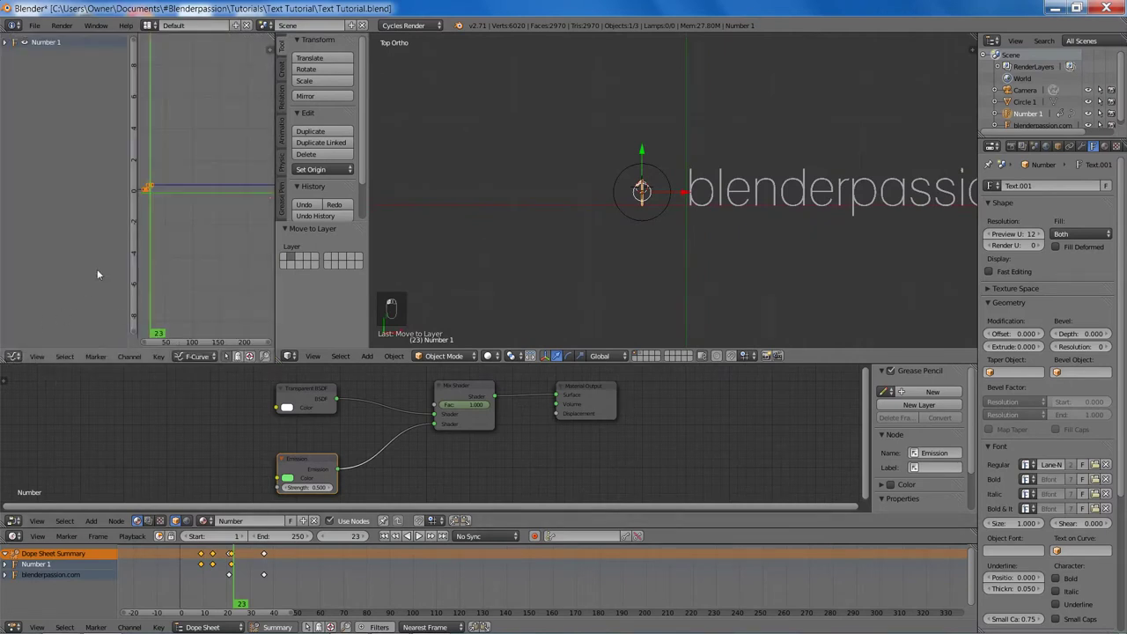
# Step: Jump back to frame 1 and play the animation through once to check the circle timing
pyautogui.middleClick(213, 199)
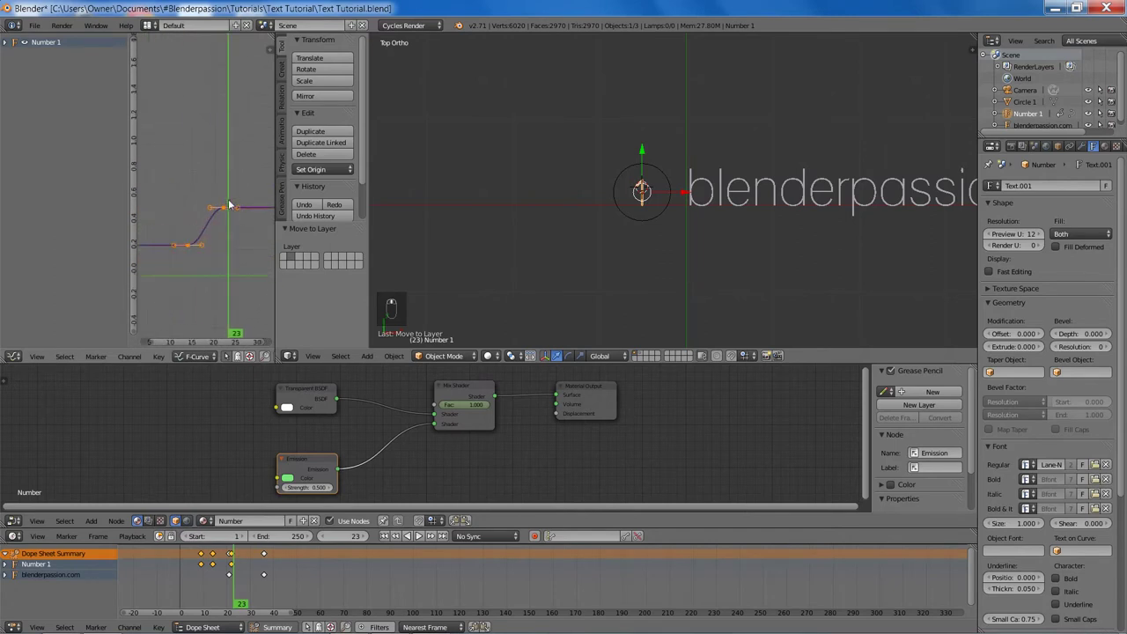
pyautogui.press('a')
pyautogui.press('a')
pyautogui.press('t')
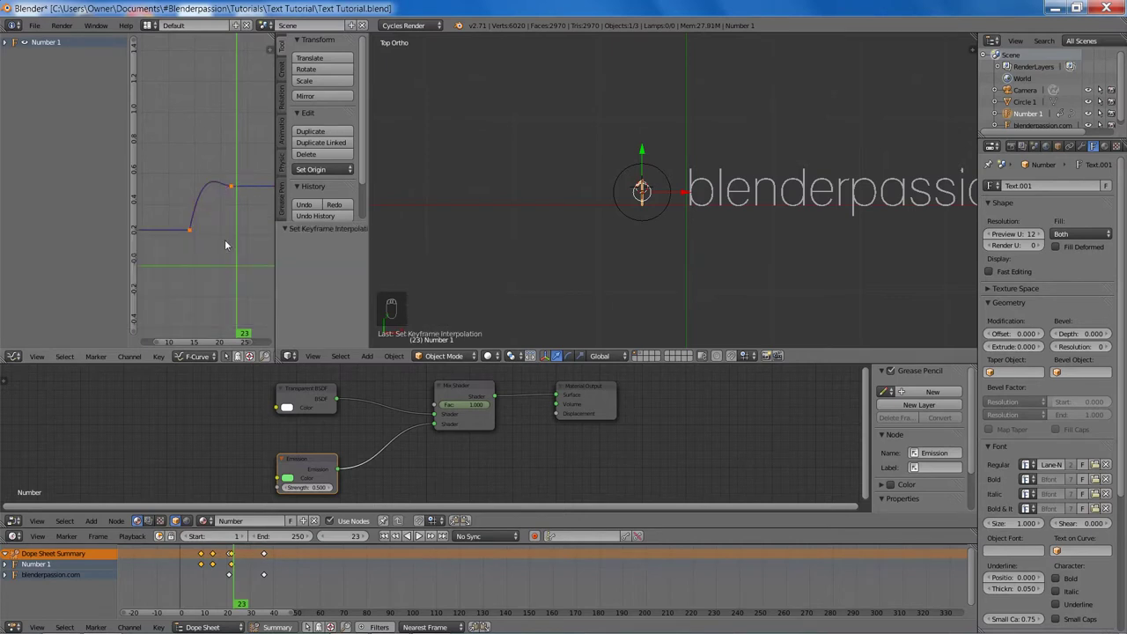
pyautogui.press('shift+Left')
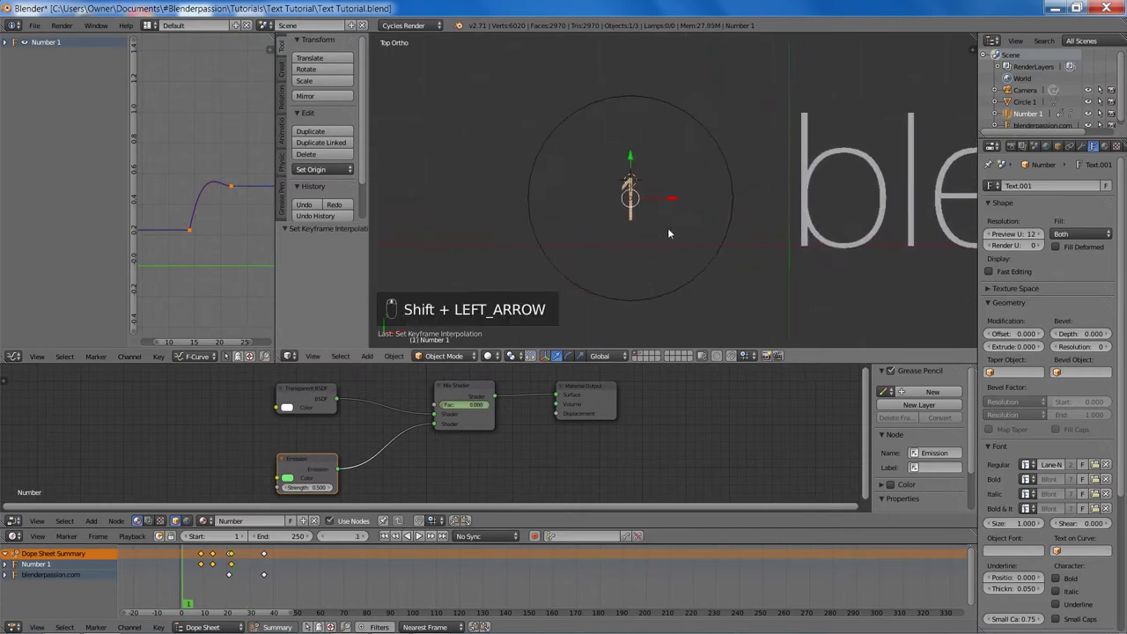
pyautogui.press('alt+a')
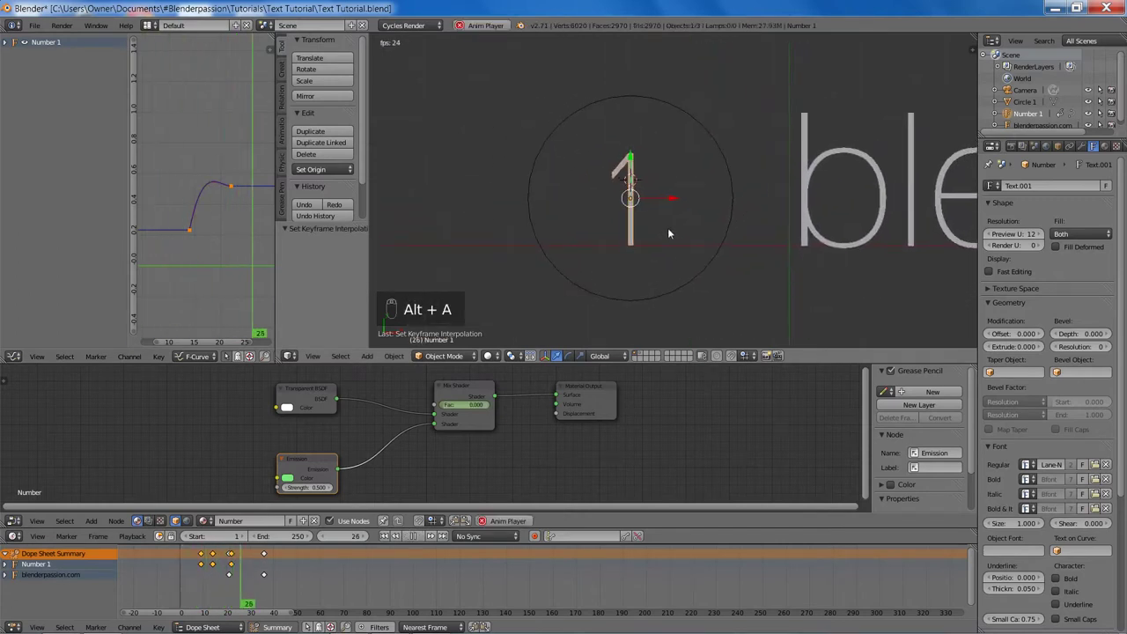
pyautogui.press('alt+a')
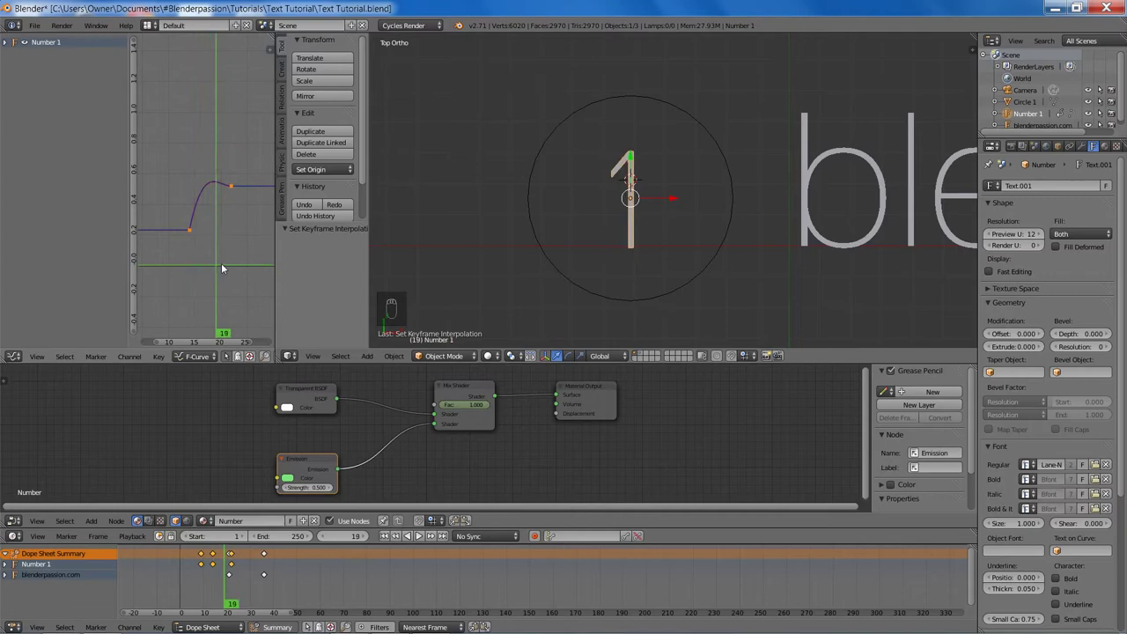
# Step: Select Number and expand its individual animation channels in the Dope Sheet
pyautogui.press('n')
pyautogui.press('n')
pyautogui.press('t')
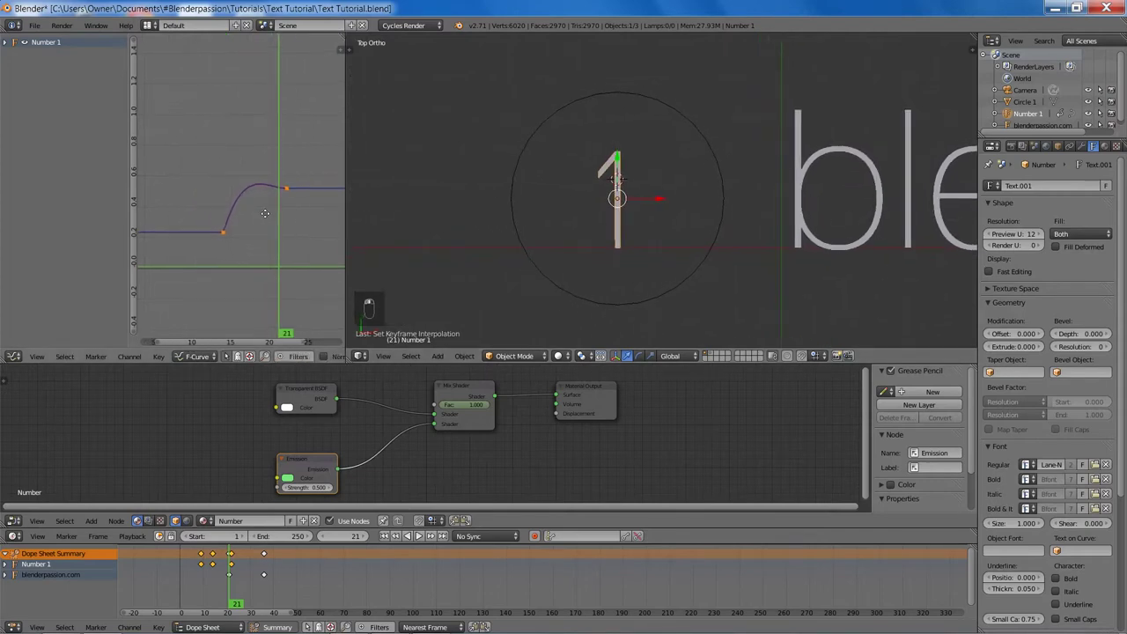
pyautogui.press('a')
pyautogui.press('a')
pyautogui.press('t')
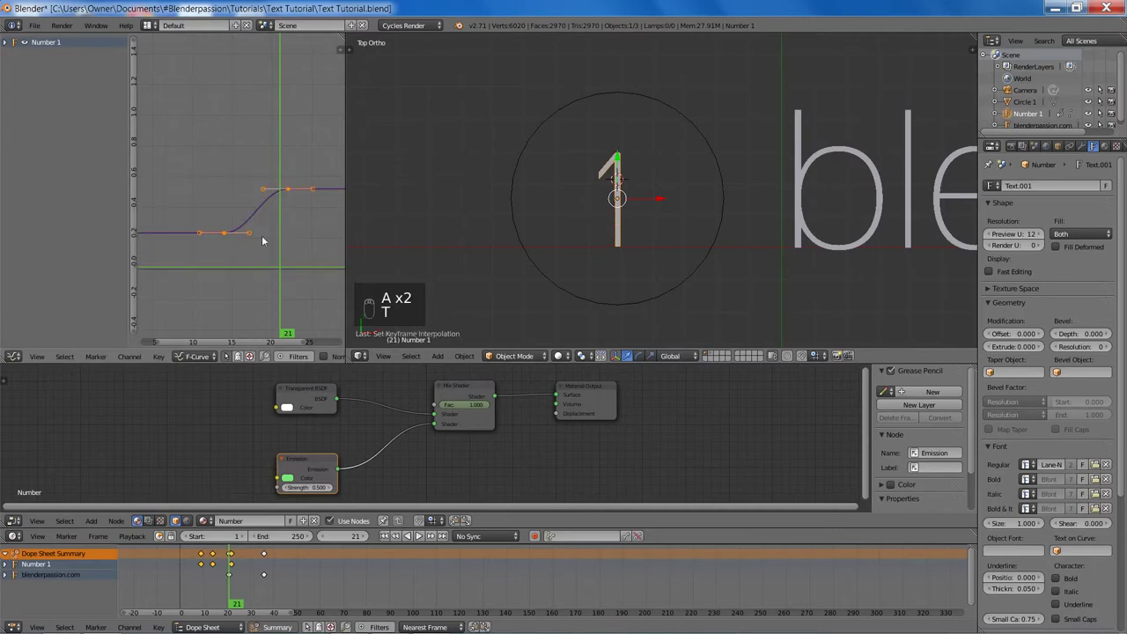
pyautogui.click(227, 236)
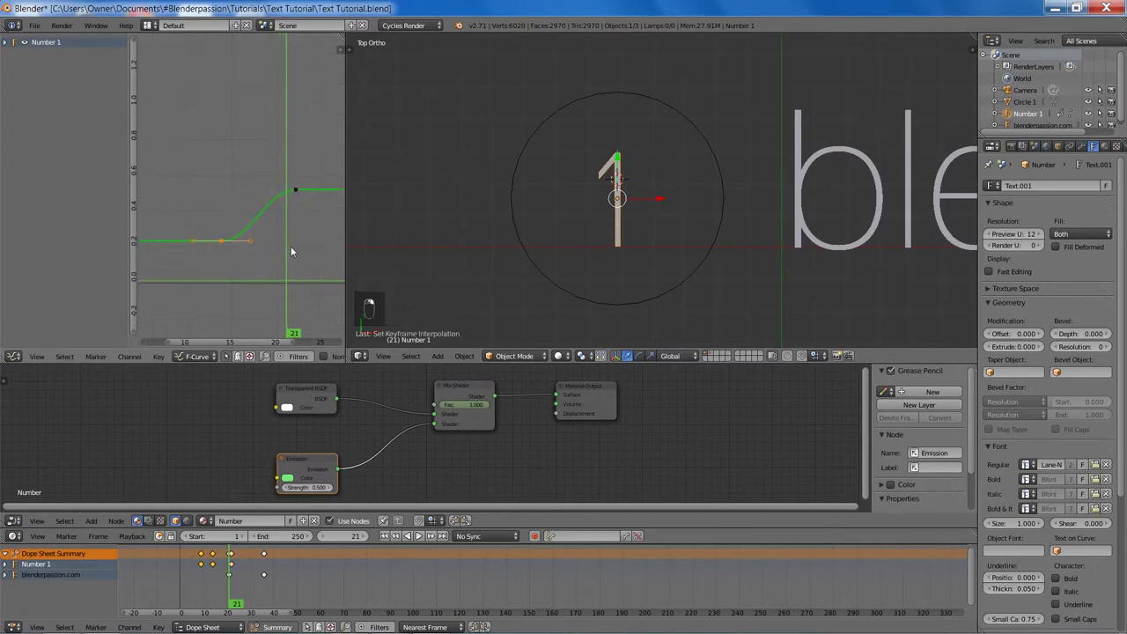
pyautogui.press('a')
pyautogui.press('b')
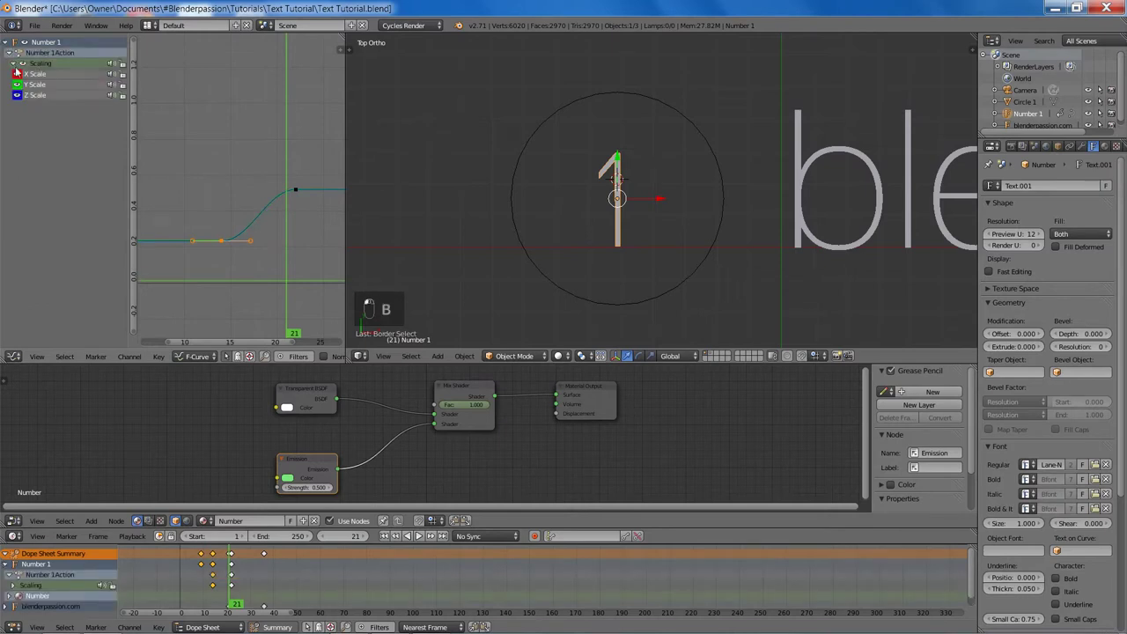
# Step: Keyframe Number's scaling and the Mix Shader Fac around frame 21 so it fades in after the circle
pyautogui.press('r')
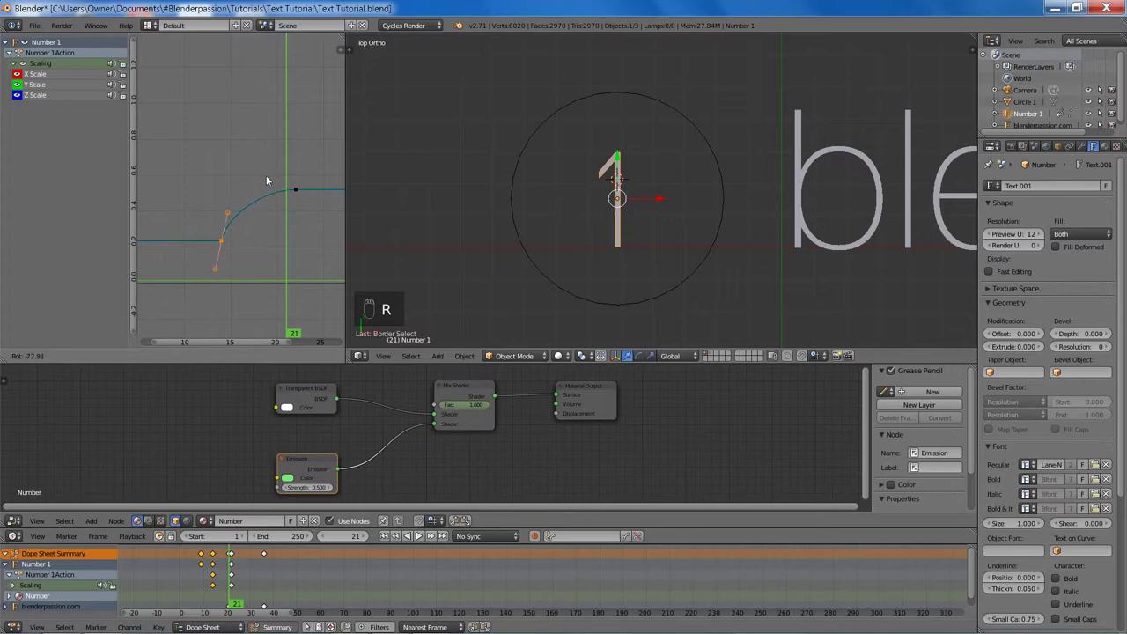
pyautogui.press('a')
pyautogui.press('b')
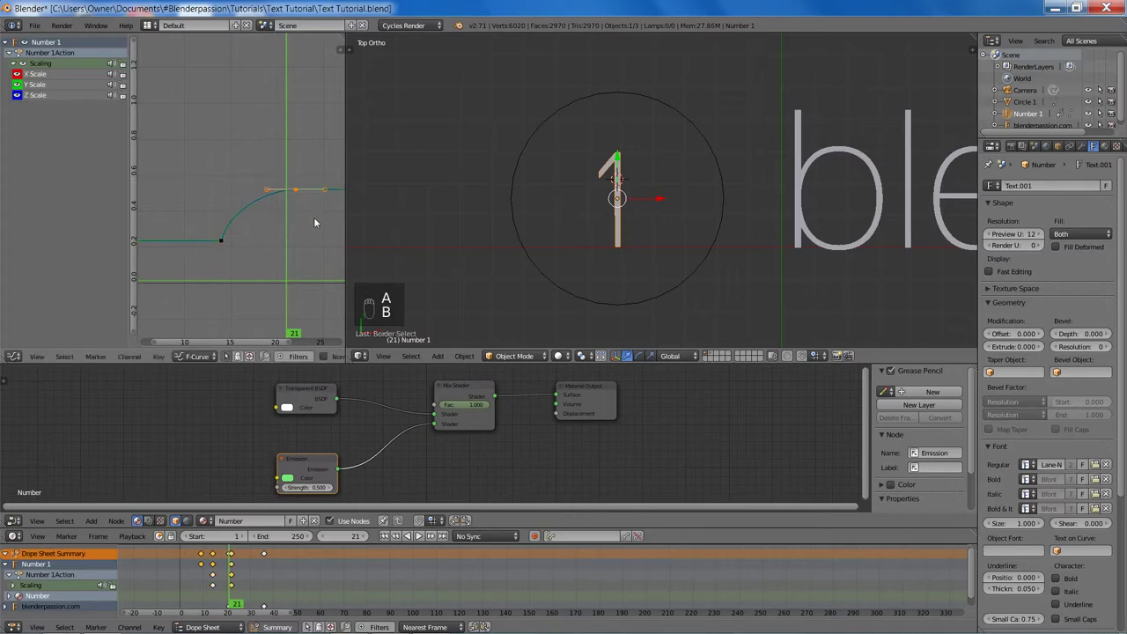
pyautogui.press('r')
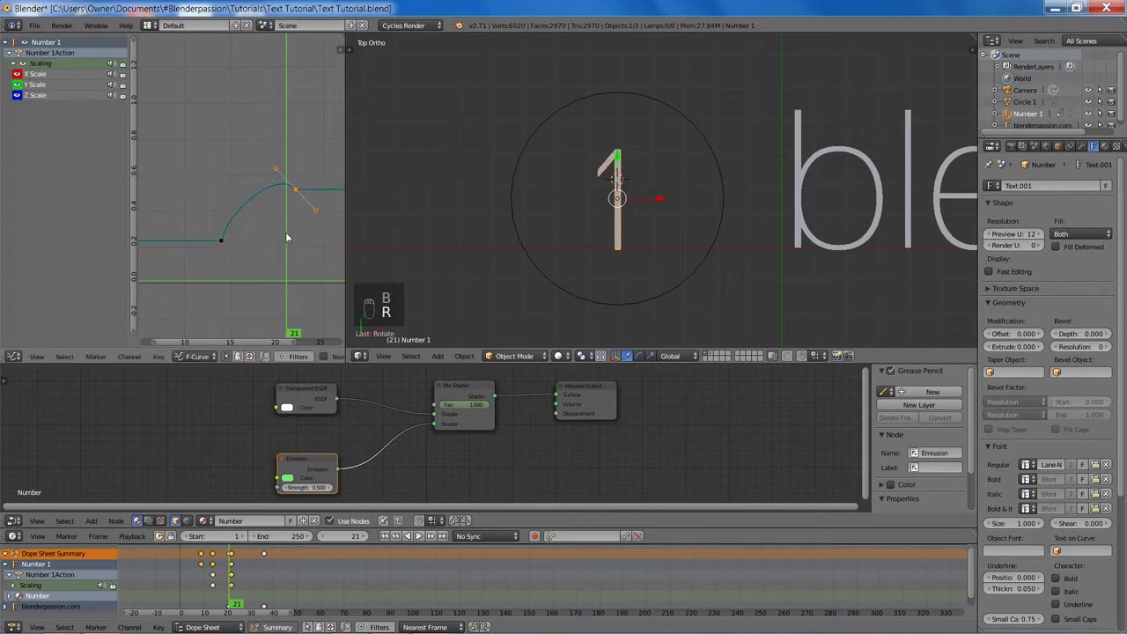
pyautogui.press('s')
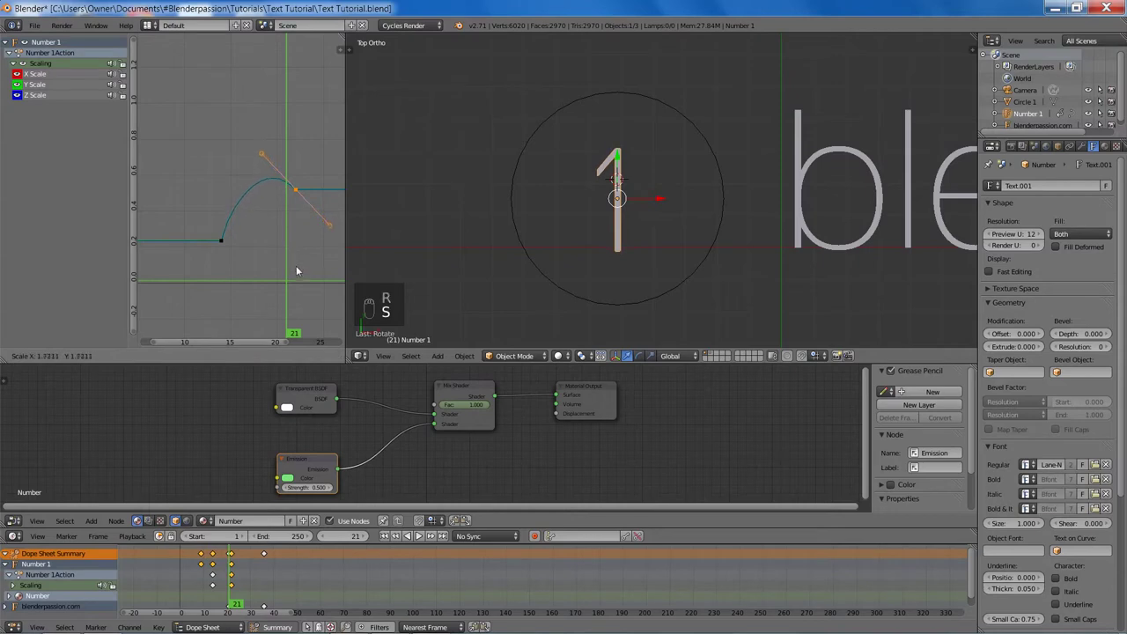
pyautogui.press('a')
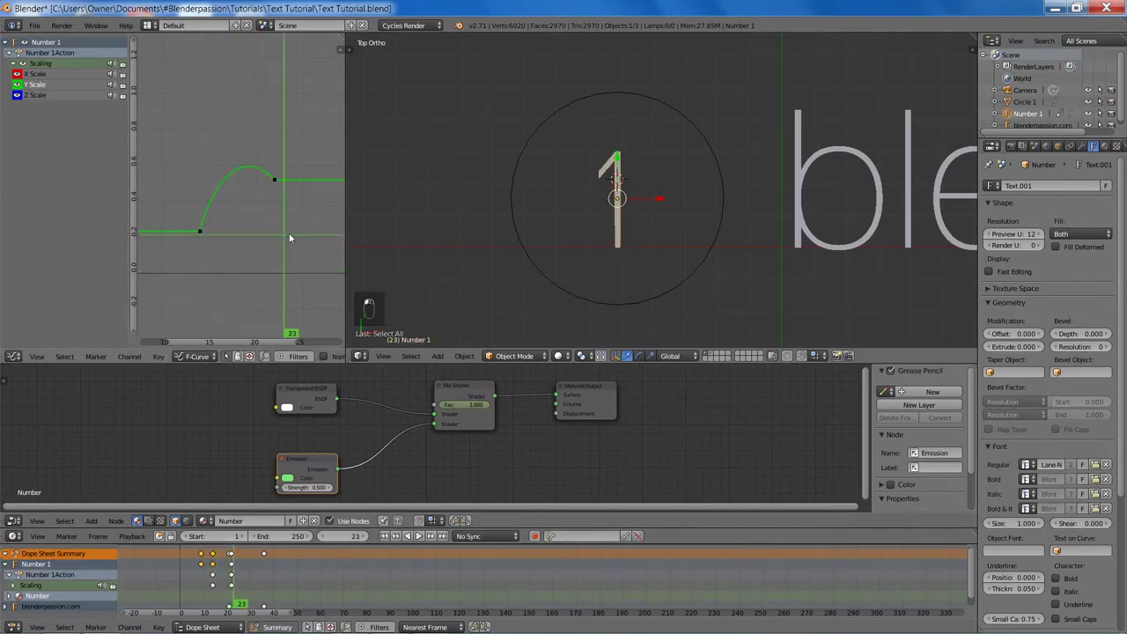
# Step: Step to a later frame to review the X, Y, Z scale curves and save the project at frame 32
pyautogui.press('alt+a')
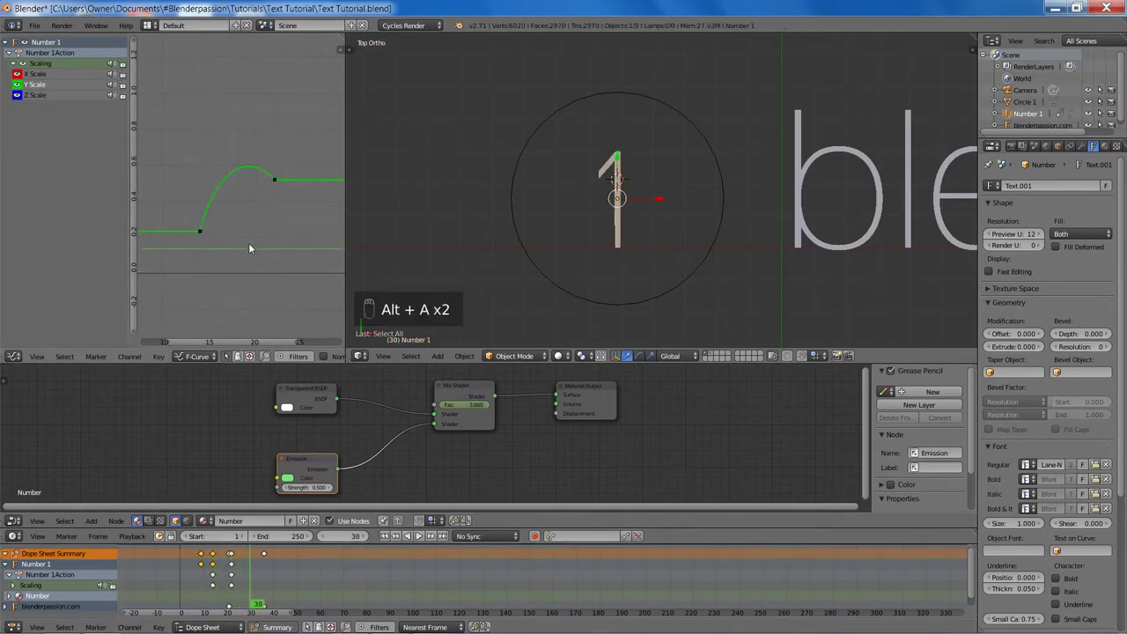
pyautogui.press('alt+a')
pyautogui.press('alt+a')
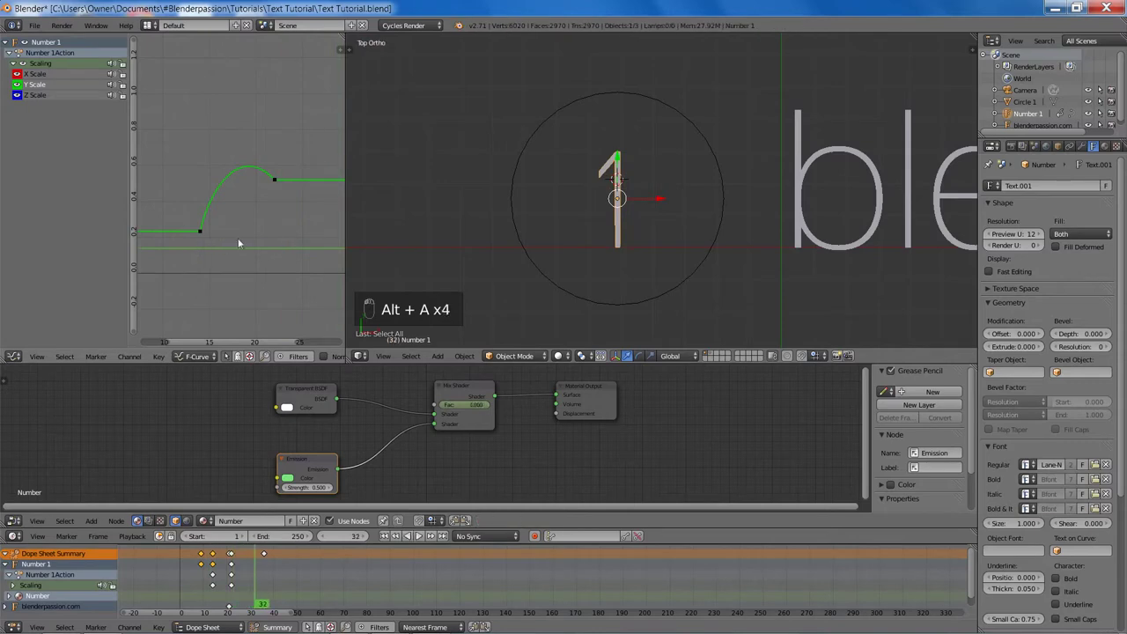
pyautogui.press('alt+a')
pyautogui.press('ctrl+s')
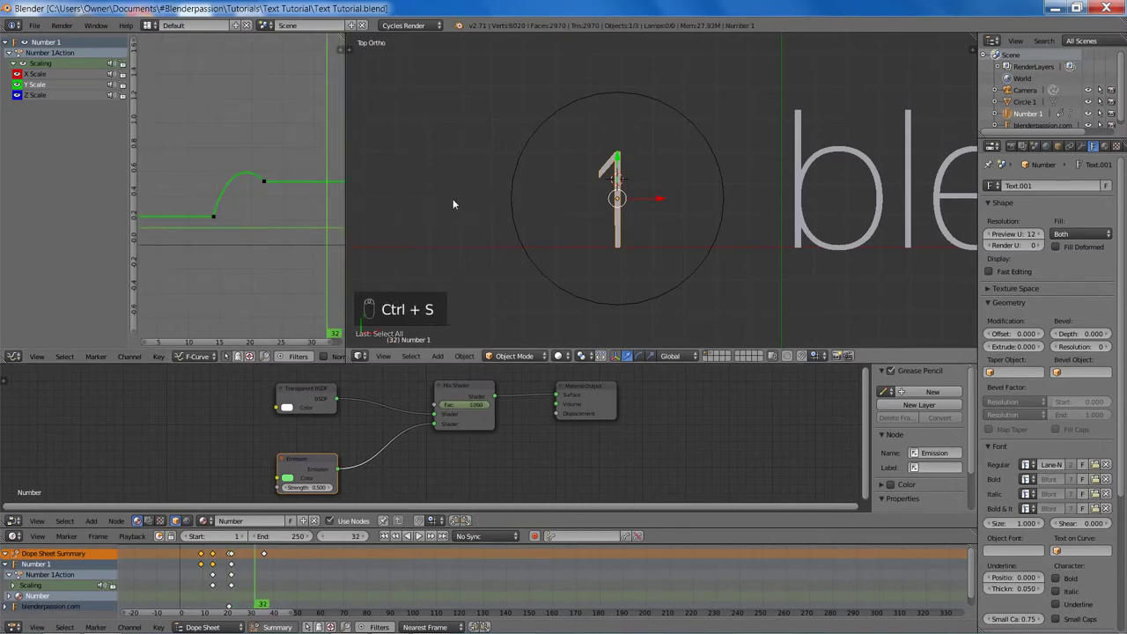
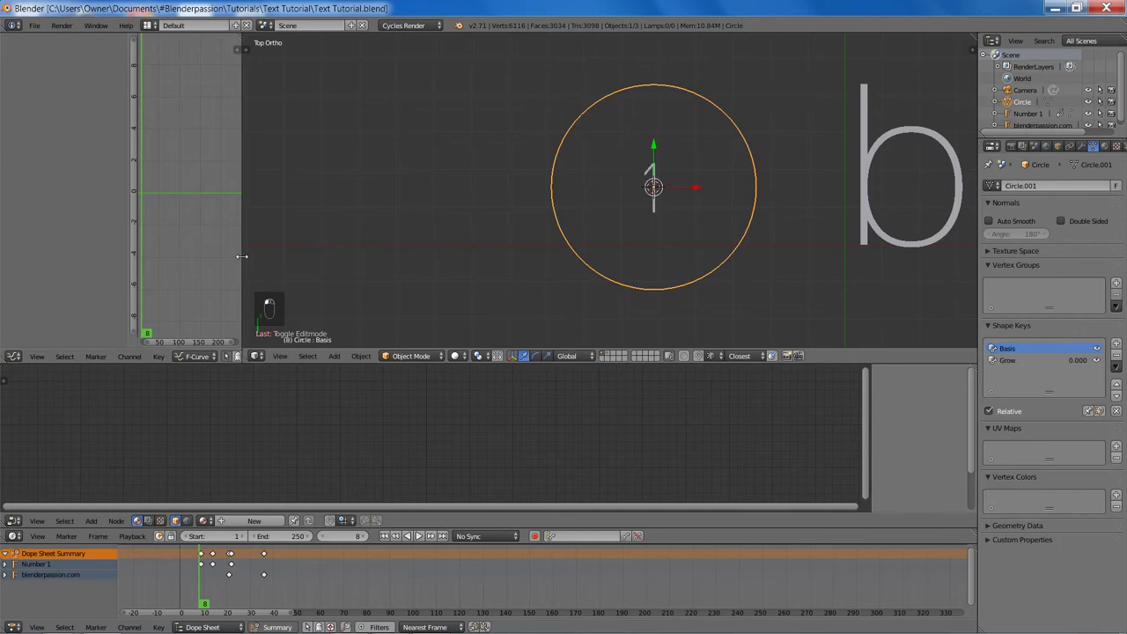
# Step: Make Grow the active shape key on the circle and add a driver with a scripted expression to its Value
pyautogui.press('n')
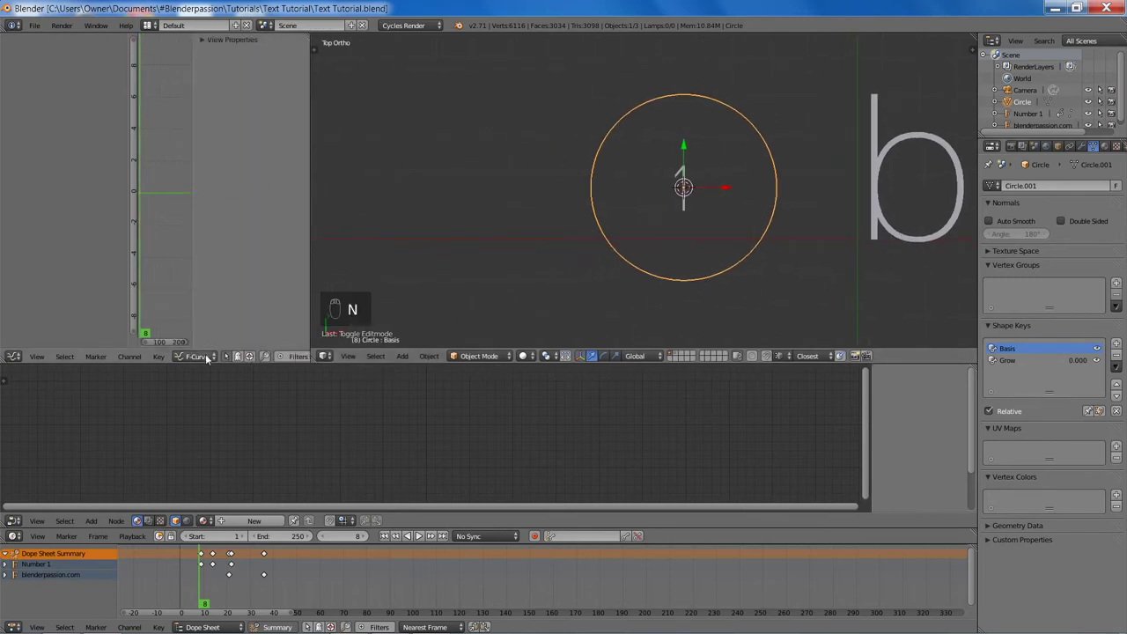
pyautogui.click(209, 356)
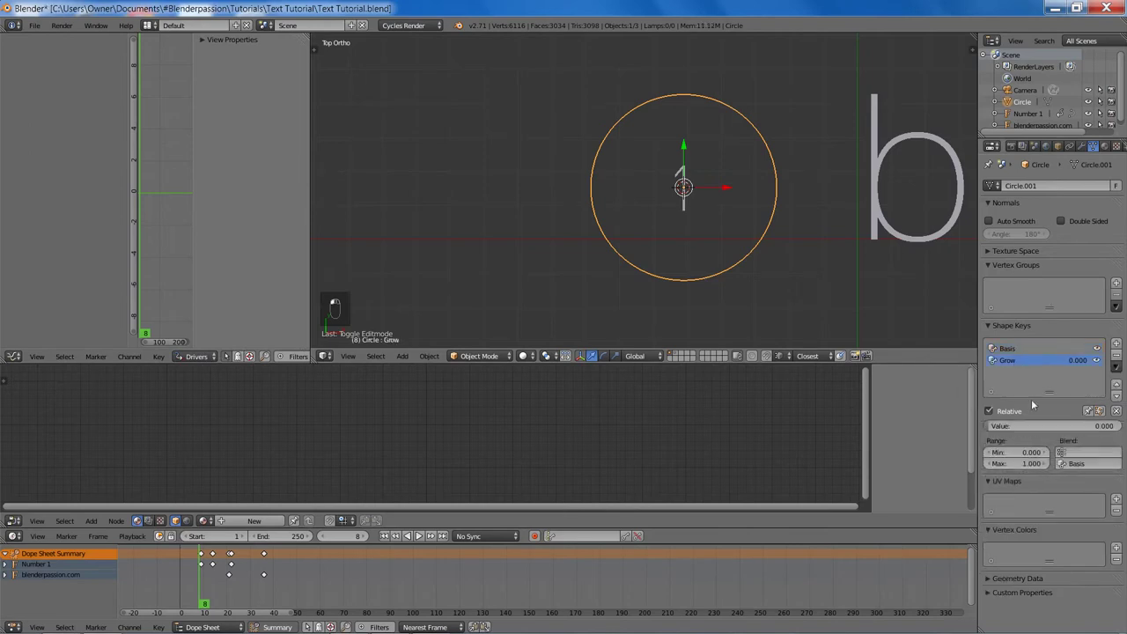
pyautogui.moveTo(1027, 432); pyautogui.dragTo(1012, 448)
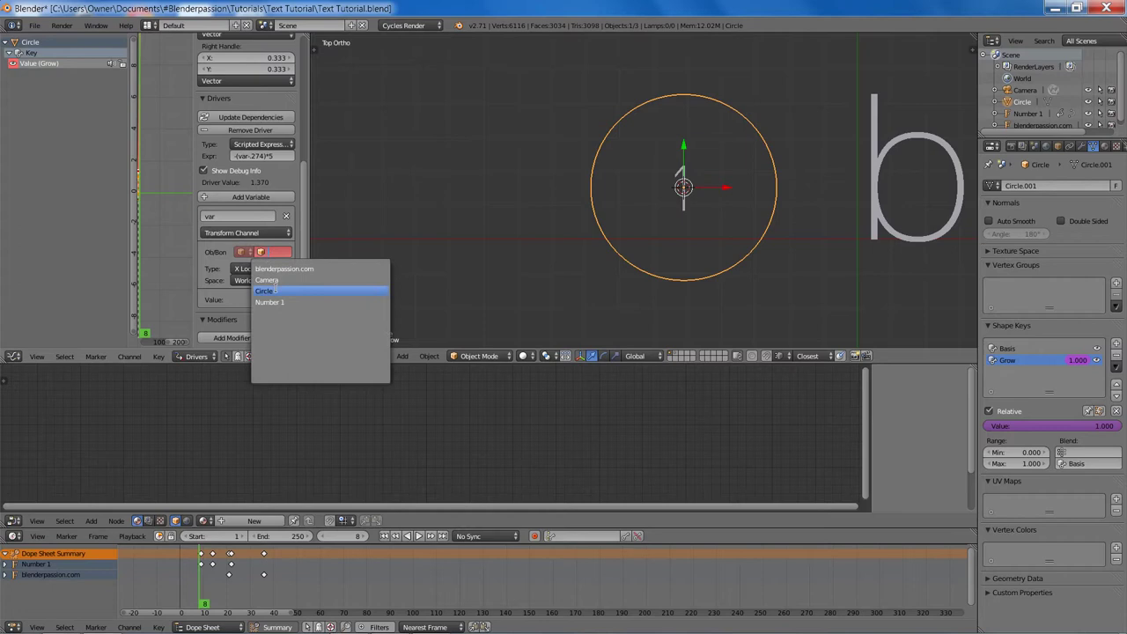
pyautogui.write('(8) Circle : Grow')
# Step: Try out the Grow value on the circle to see the driver evaluate to 0
pyautogui.moveTo(255, 268); pyautogui.dragTo(257, 154)
pyautogui.moveTo(262, 283); pyautogui.dragTo(251, 233)
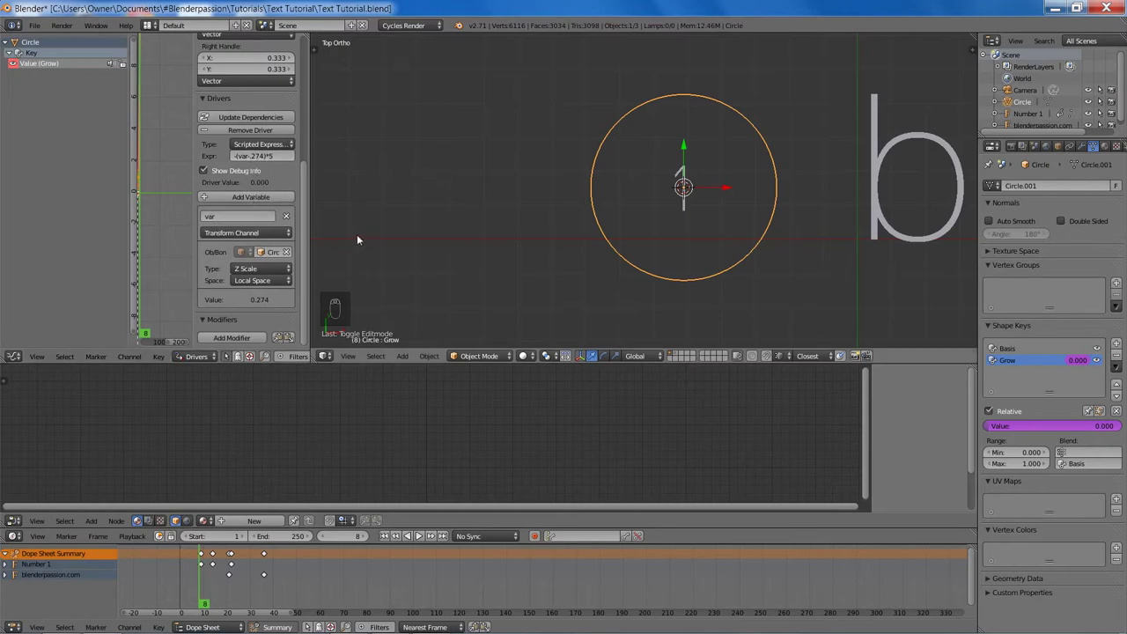
# Step: Edit the Grow shape key: select all vertices and scale the ring outward, then return to Object Mode
pyautogui.press('s')
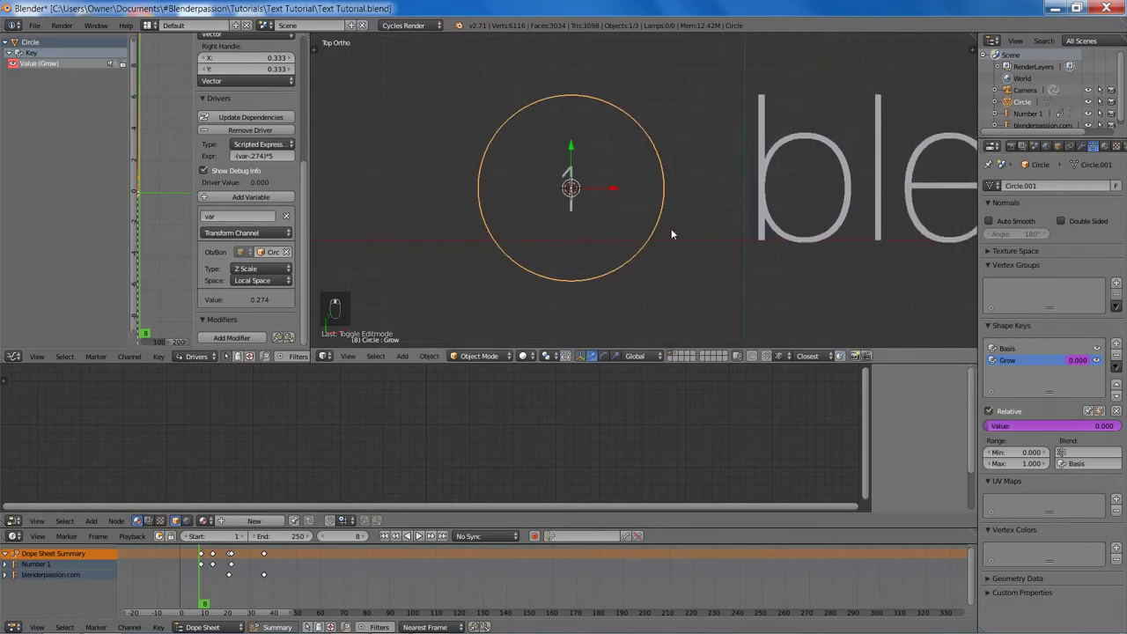
pyautogui.press('Tab')
pyautogui.press('s')
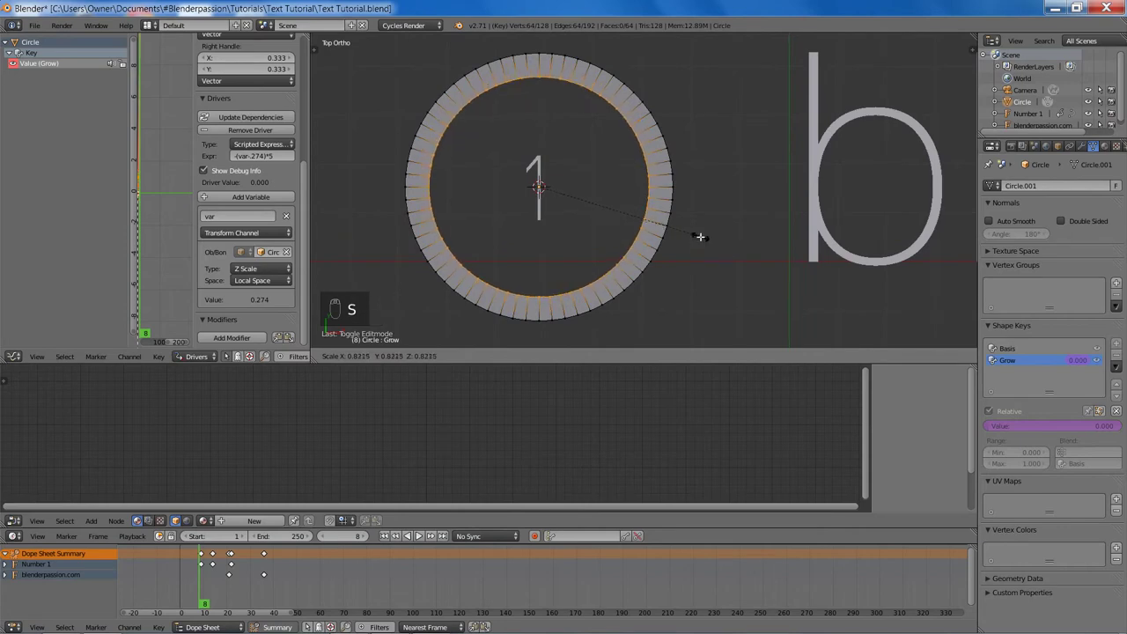
pyautogui.press('Tab')
# Step: Insert a scale keyframe on the circle and step the timeline forward to frame 8
pyautogui.press('s')
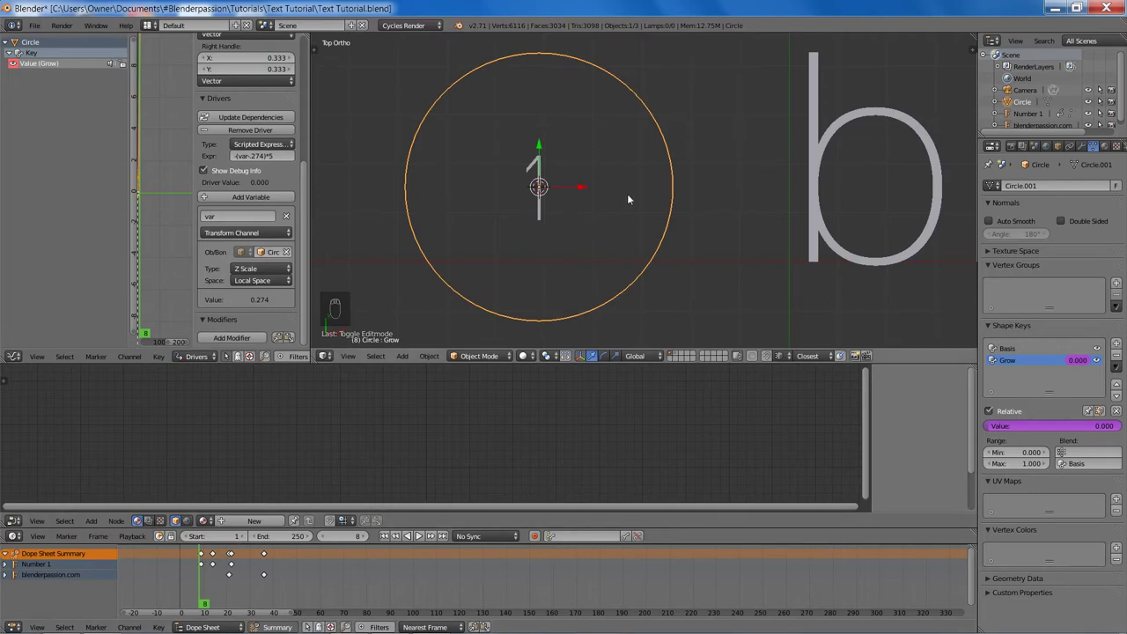
pyautogui.press('i')
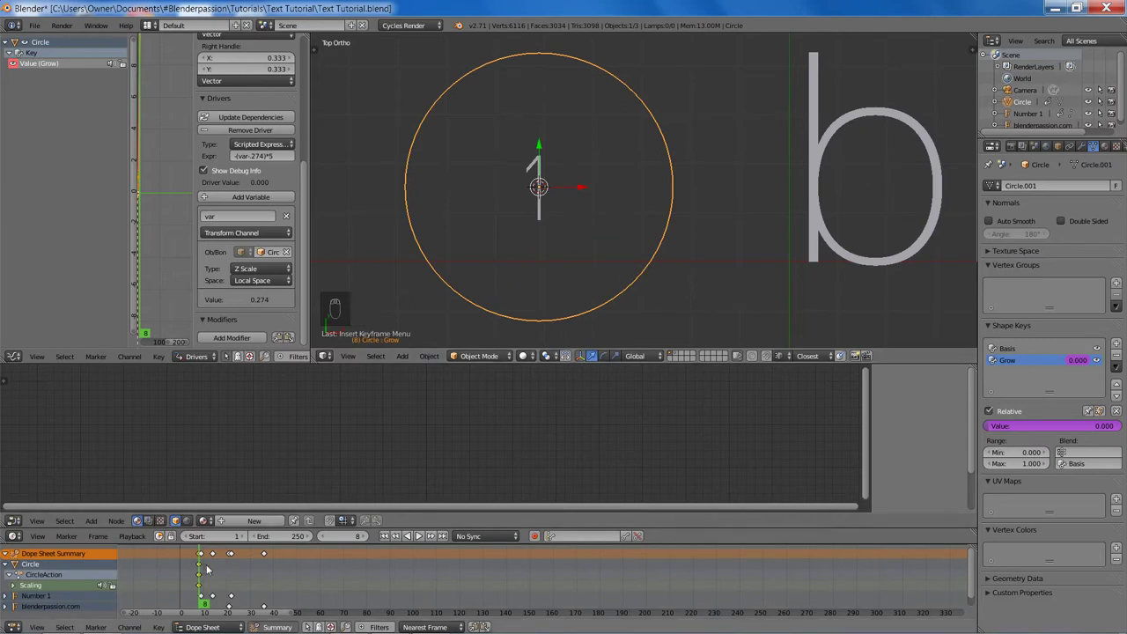
pyautogui.press('Right')
pyautogui.press('Right')
pyautogui.press('Right')
pyautogui.press('Right')
pyautogui.press('Right')
pyautogui.press('Right')
pyautogui.press('Right')
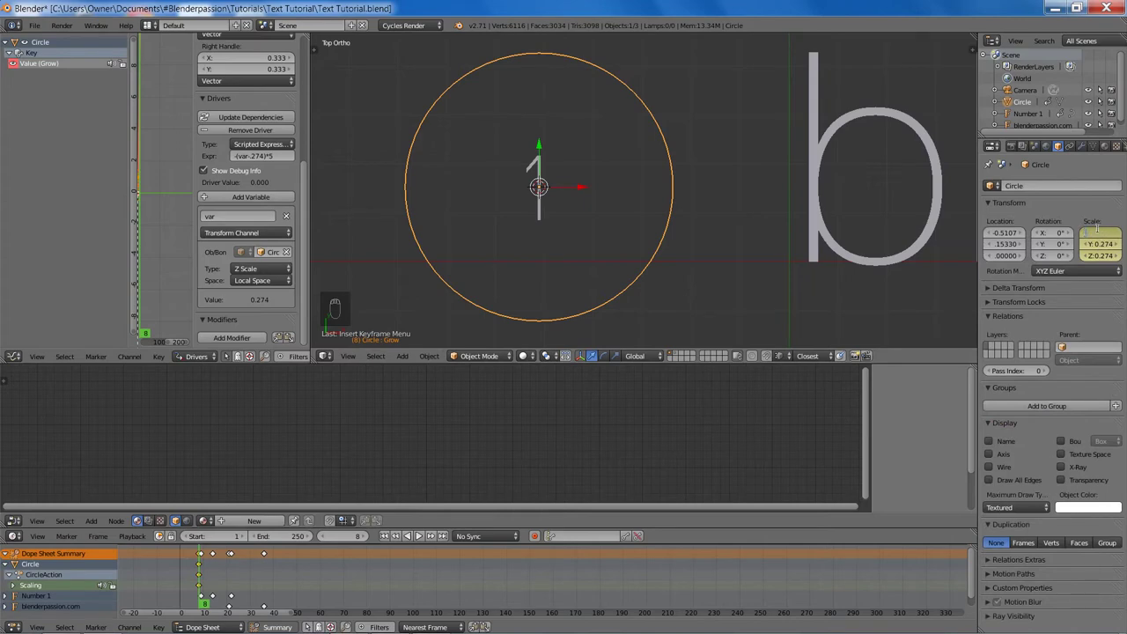
# Step: Set the circle's Scale to 0.002 on all three axes and keyframe it at frame 8
pyautogui.press('0')
pyautogui.press('ctrl+c')
pyautogui.press('ctrl+v')
pyautogui.press('ctrl+v')
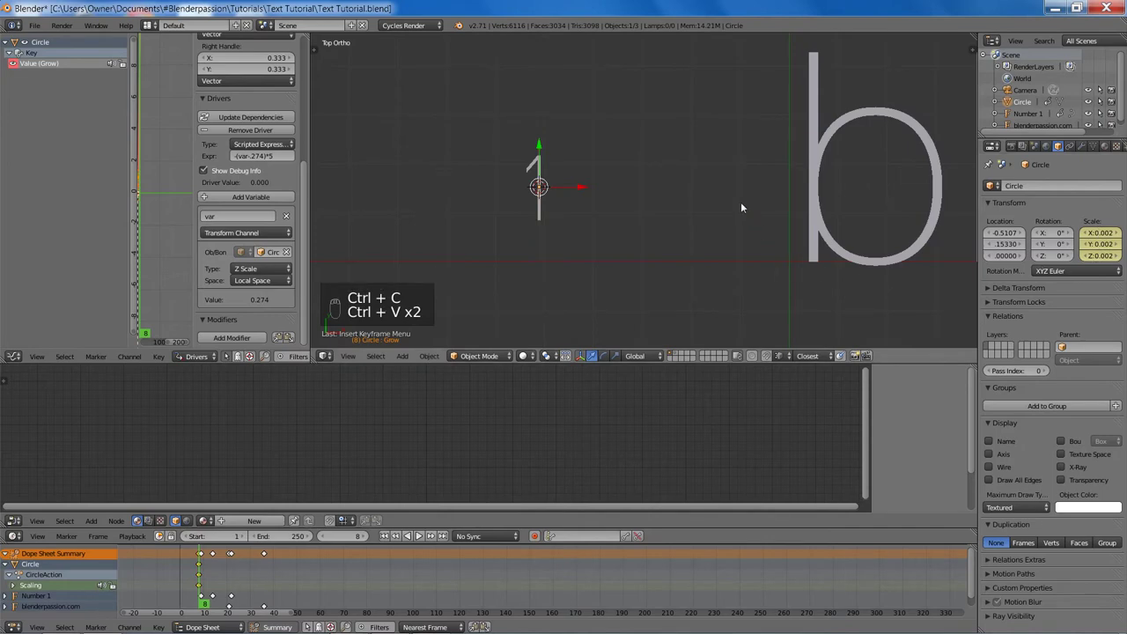
# Step: Key the circle back at full 0.274 scale on all axes at frame 22 and save
pyautogui.press('i')
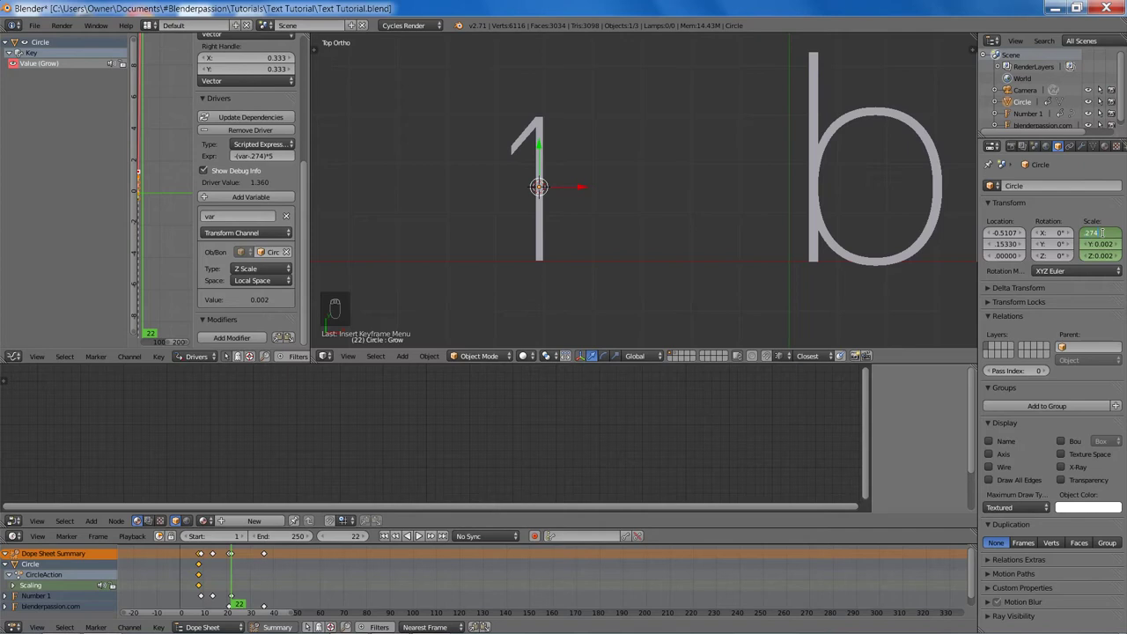
pyautogui.press('ctrl+c')
pyautogui.press('ctrl+v')
pyautogui.press('ctrl+v')
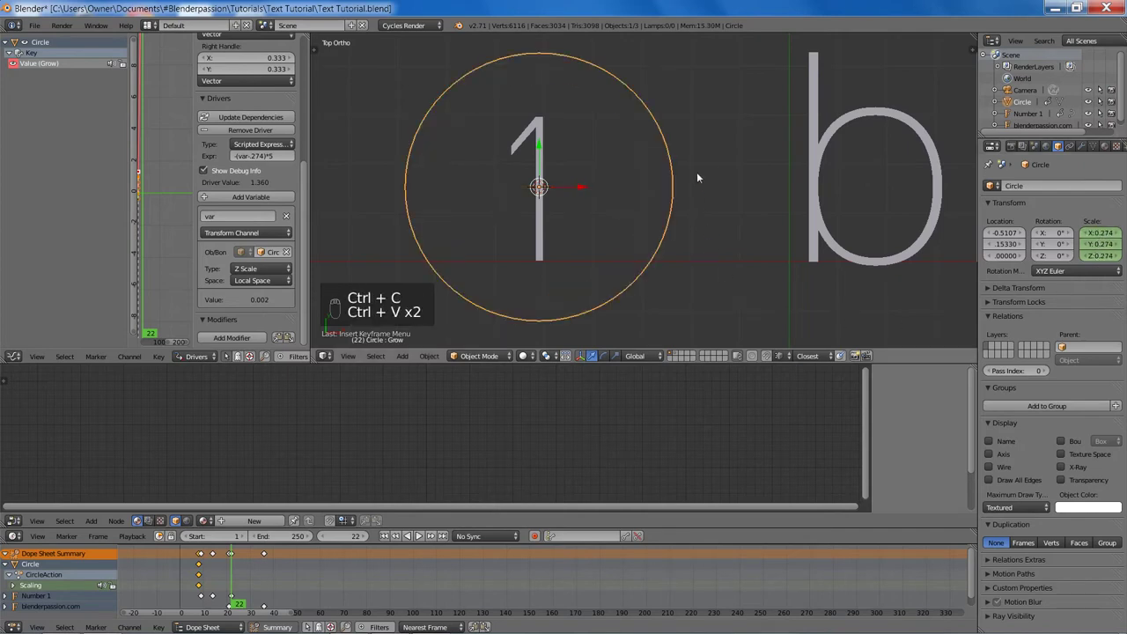
pyautogui.press('ctrl+s')
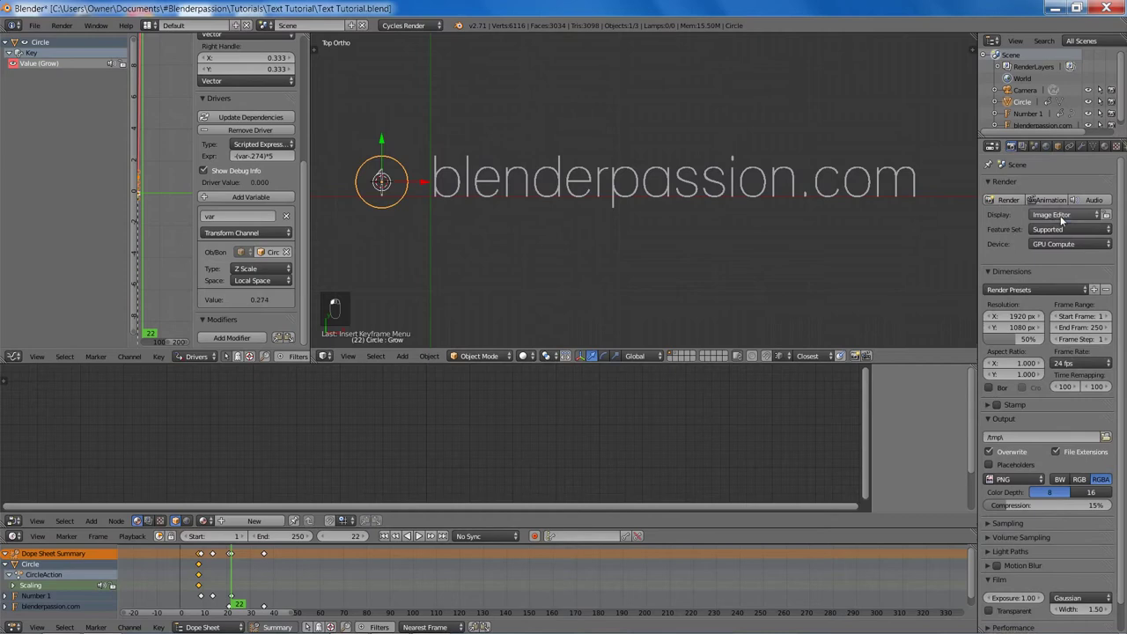
# Step: Scrub the circle animation frame by frame in Rendered shading up to frame 29 beside Number 1
pyautogui.press('shift+z')
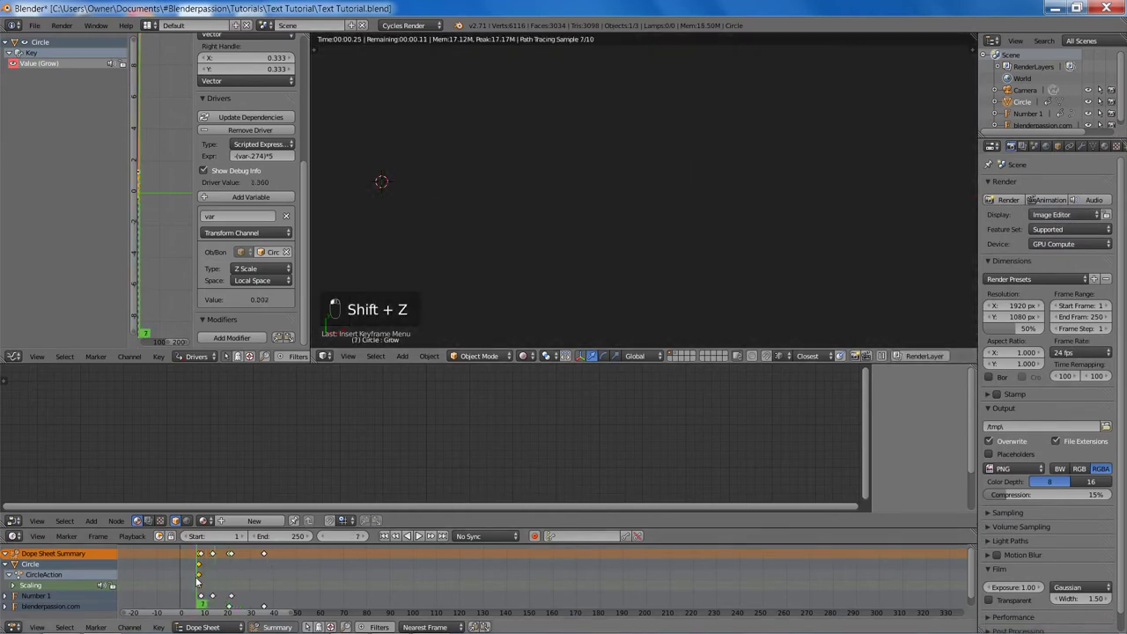
pyautogui.press('Right')
pyautogui.press('Right')
pyautogui.press('Right')
pyautogui.press('Right')
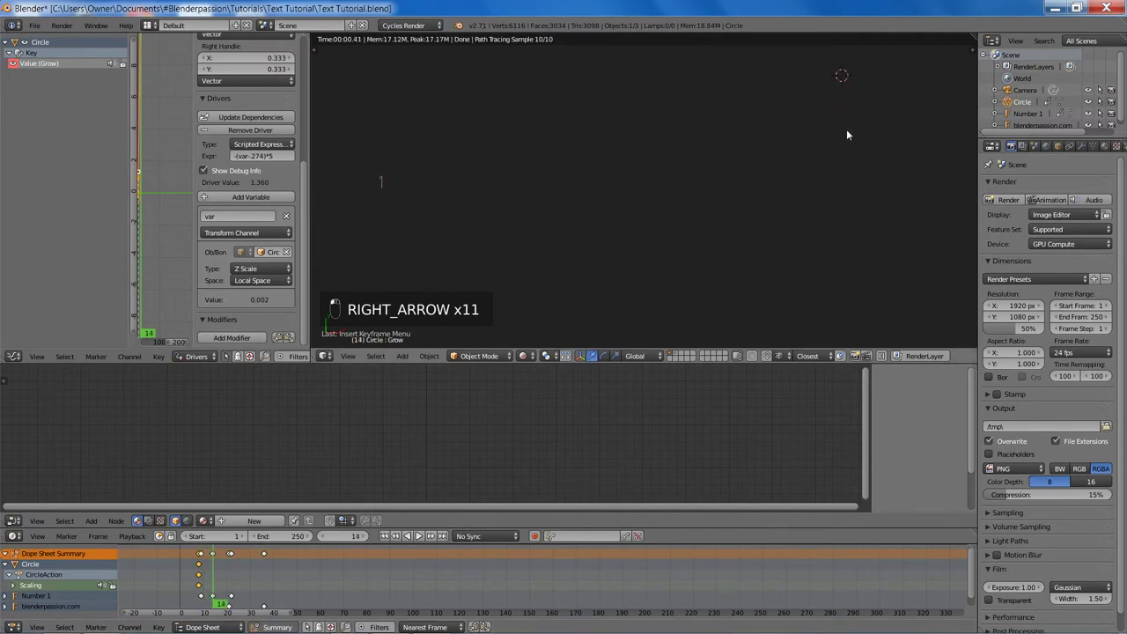
pyautogui.press('Right')
pyautogui.press('Right')
pyautogui.press('Right')
pyautogui.press('Right')
pyautogui.press('Right')
pyautogui.press('Right')
pyautogui.press('Right')
pyautogui.press('Right')
pyautogui.press('Right')
pyautogui.press('Right')
pyautogui.press('Right')
pyautogui.press('Right')
pyautogui.press('Right')
pyautogui.press('Right')
pyautogui.press('Right')
pyautogui.press('Right')
pyautogui.press('Right')
pyautogui.press('Right')
pyautogui.press('Right')
# Step: Return to Solid shading, scale the circle with matching values on all axes and insert scale keyframes
pyautogui.press('z')
pyautogui.press('z')
pyautogui.press('z')
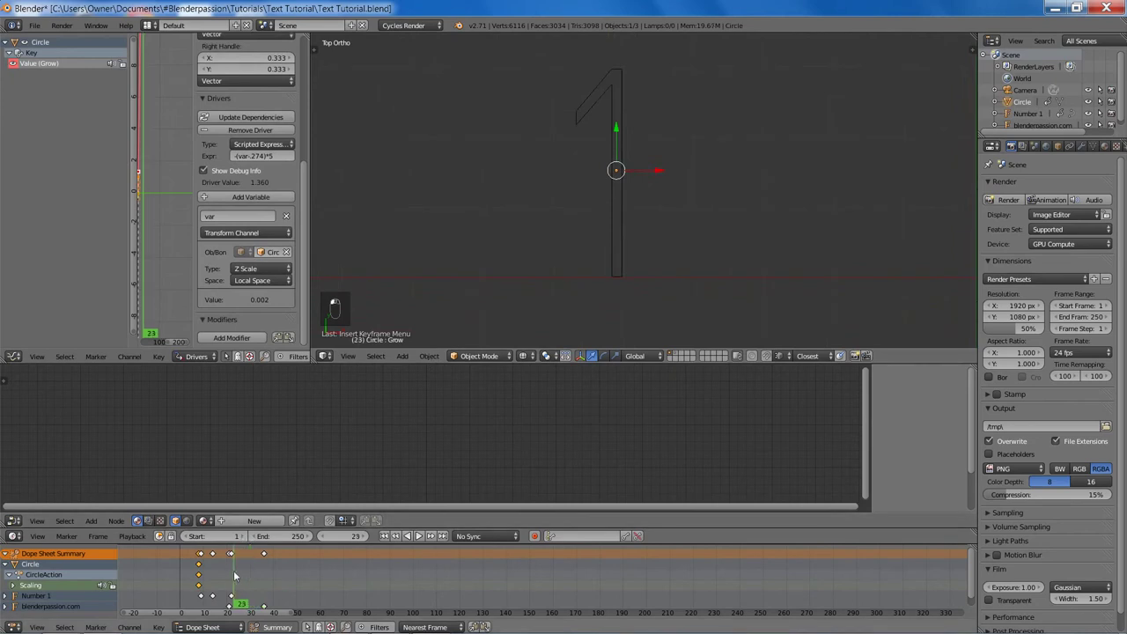
pyautogui.press('Left')
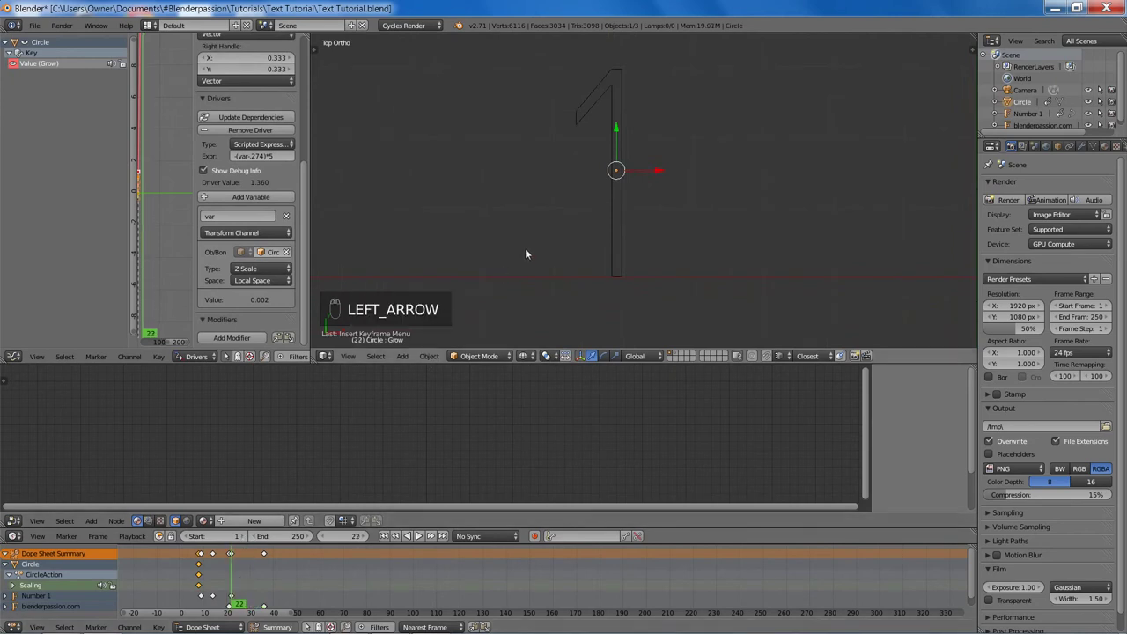
pyautogui.press('s')
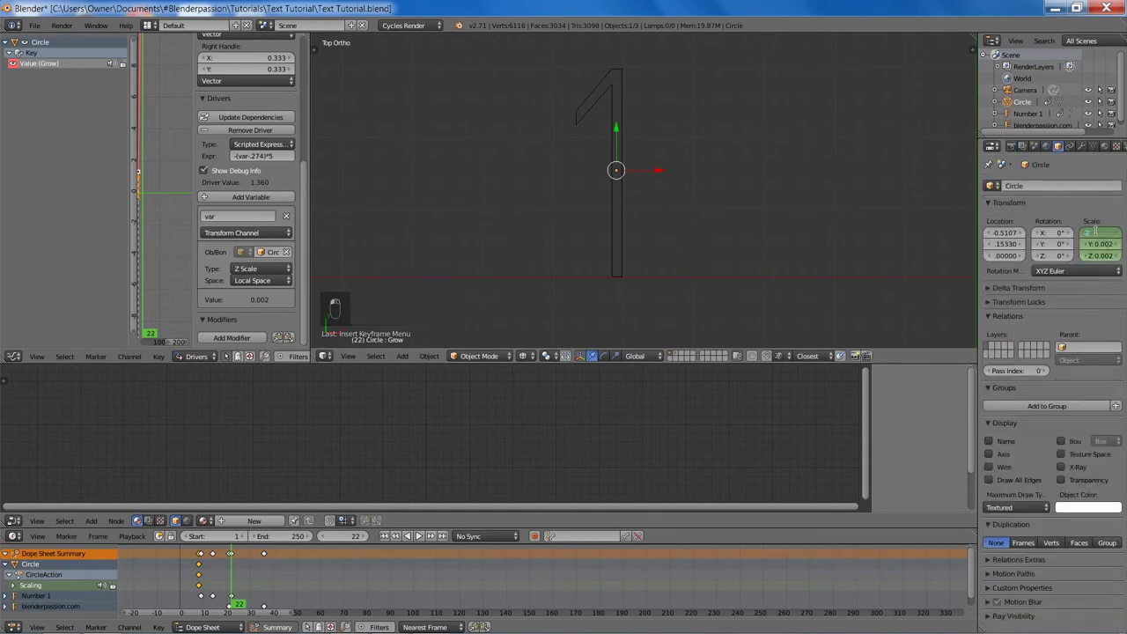
pyautogui.press('ctrl+c')
pyautogui.press('ctrl+v')
pyautogui.press('ctrl+v')
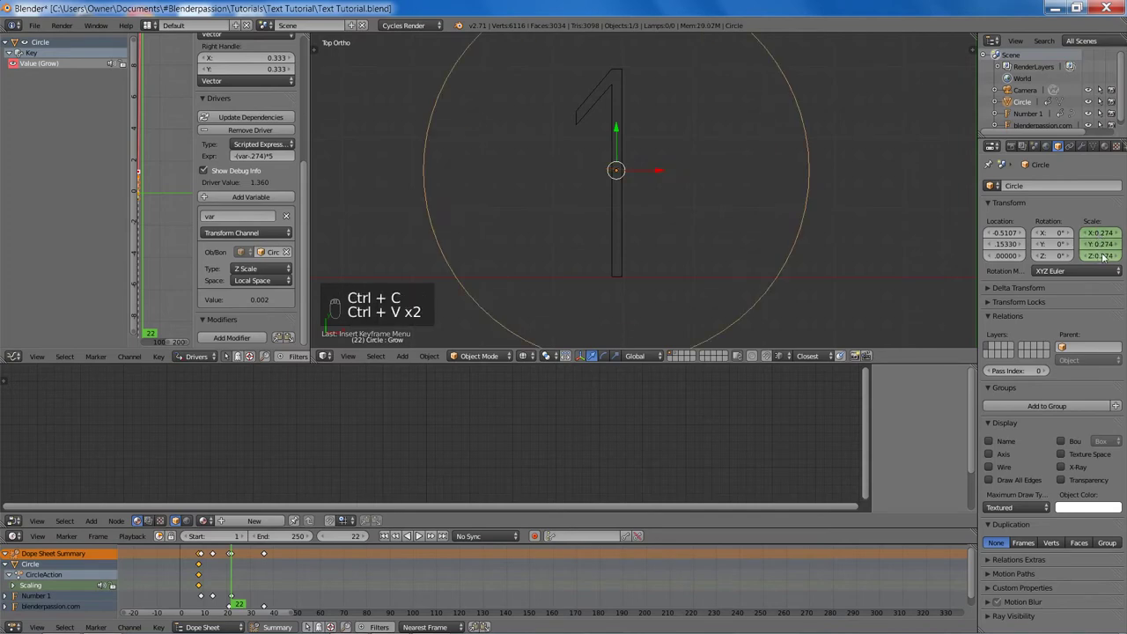
pyautogui.press('i')
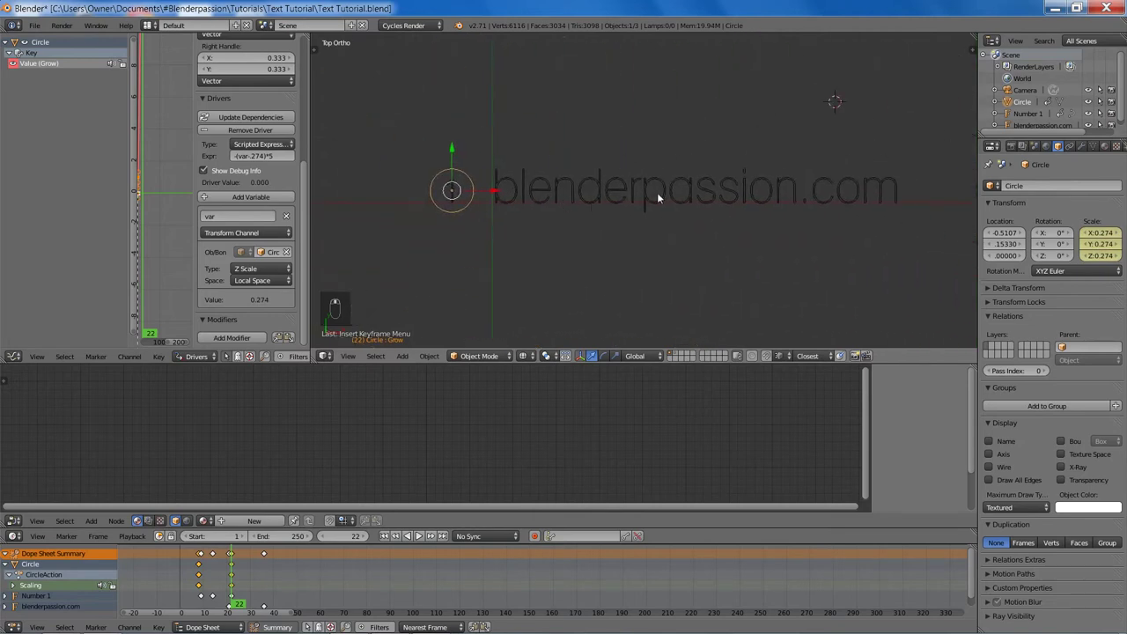
# Step: Step from frame 1 to frame 21 checking the growth, with the circle's action and shader node tree expanded
pyautogui.press('z')
pyautogui.press('shift+Left')
pyautogui.press('Right')
pyautogui.press('Right')
pyautogui.press('Right')
pyautogui.press('Right')
pyautogui.press('Right')
pyautogui.press('Right')
pyautogui.press('Right')
pyautogui.press('Right')
pyautogui.press('Right')
pyautogui.press('Right')
pyautogui.press('Right')
pyautogui.press('Right')
pyautogui.press('Right')
pyautogui.press('Right')
pyautogui.press('Right')
pyautogui.press('Right')
pyautogui.press('z')
pyautogui.press('z')
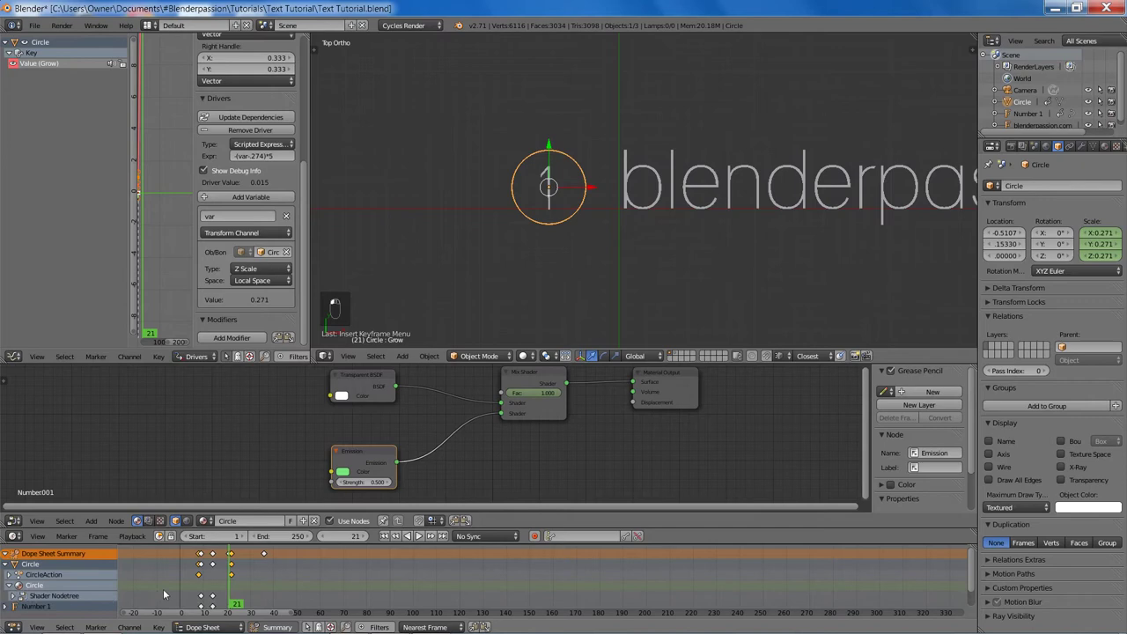
# Step: Keyframe the circle's mix factor 0 at frame 7 and 1 at frame 8 so it pops into view
pyautogui.press('a')
pyautogui.press('b')
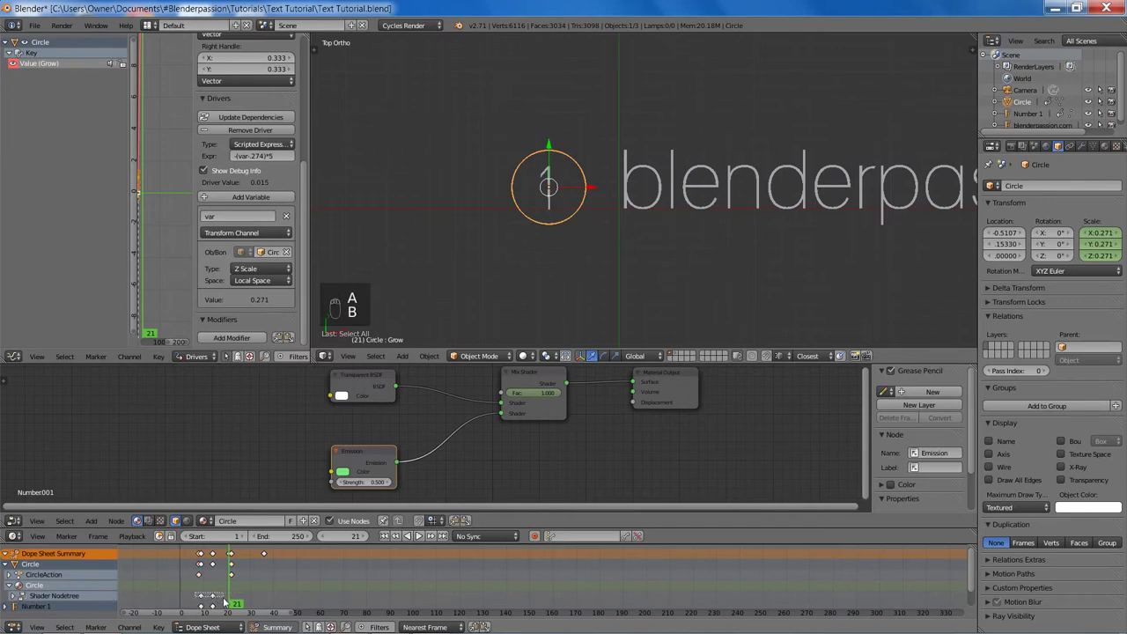
pyautogui.press('x')
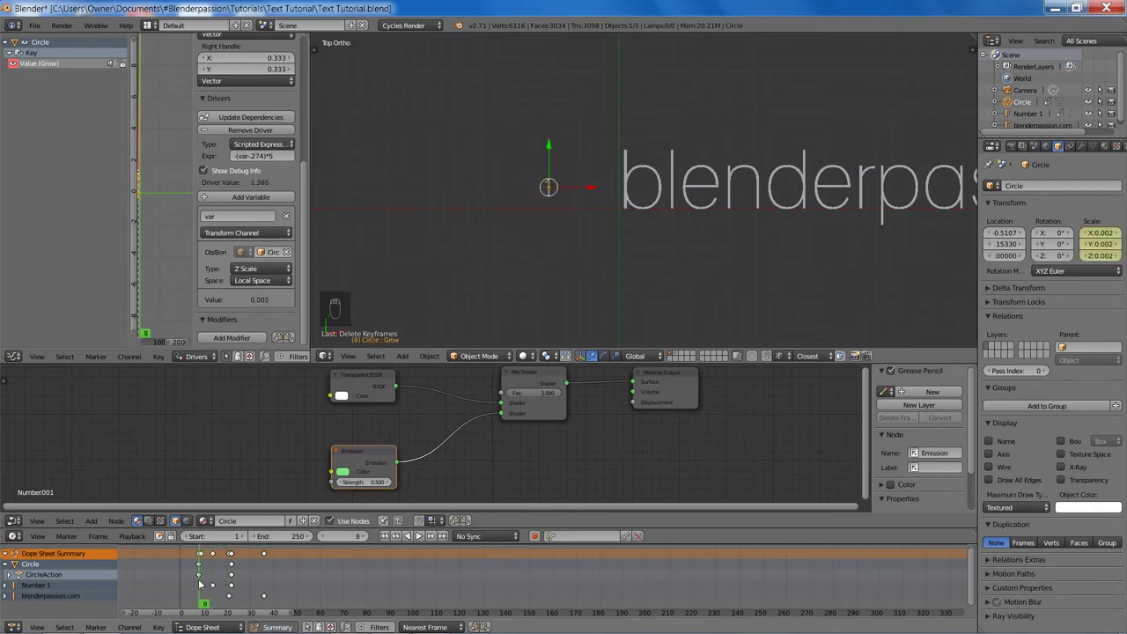
pyautogui.press('Left')
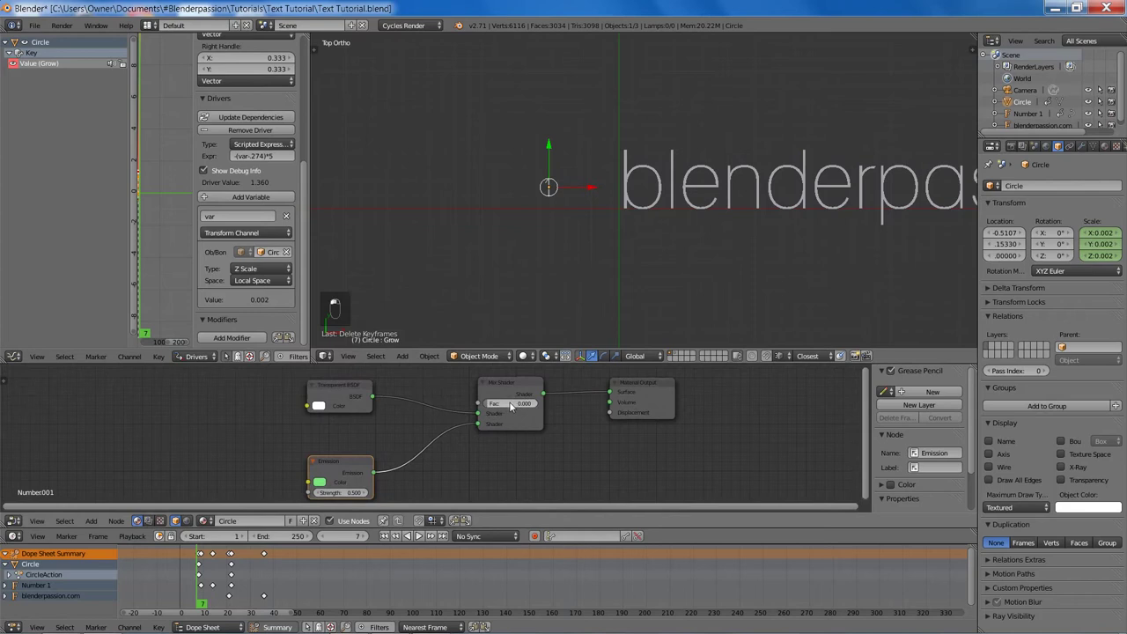
pyautogui.press('i')
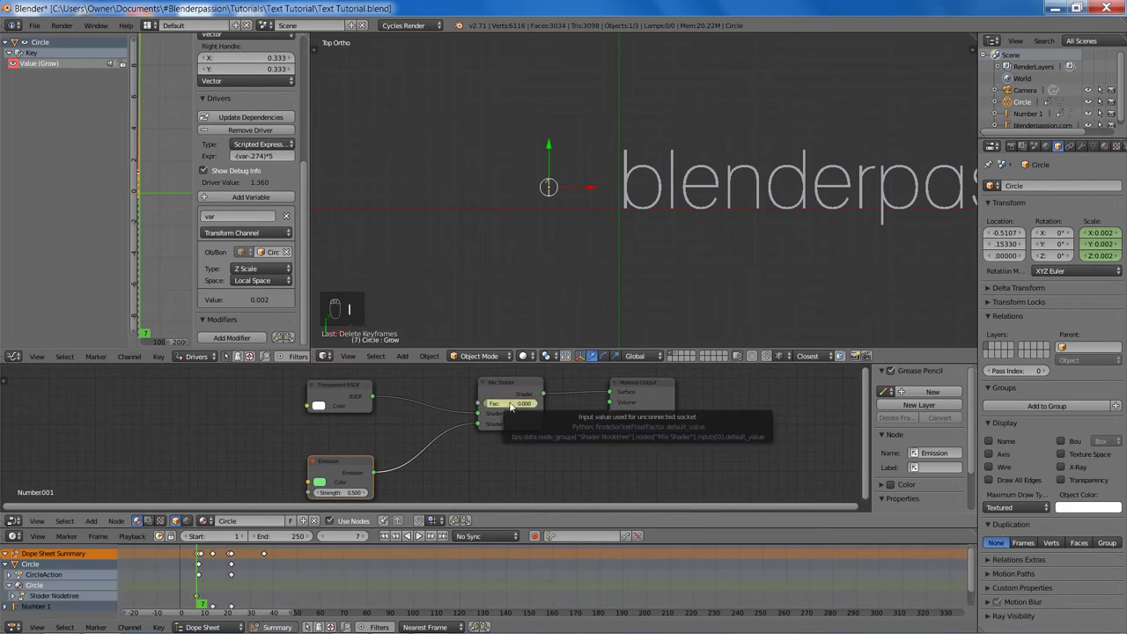
pyautogui.press('Right')
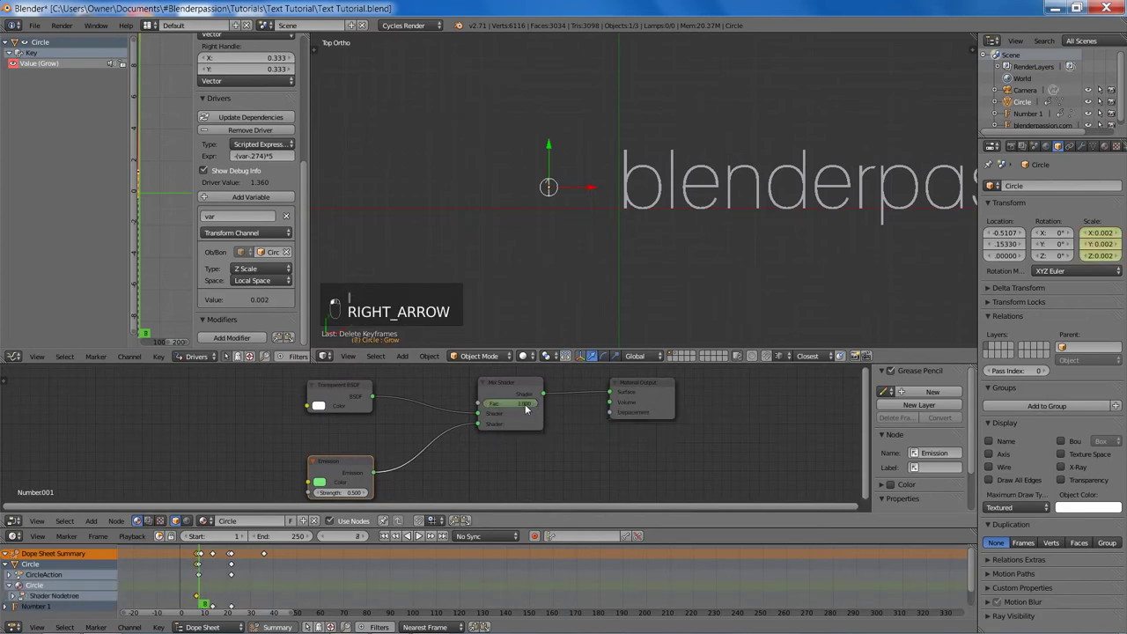
pyautogui.press('i')
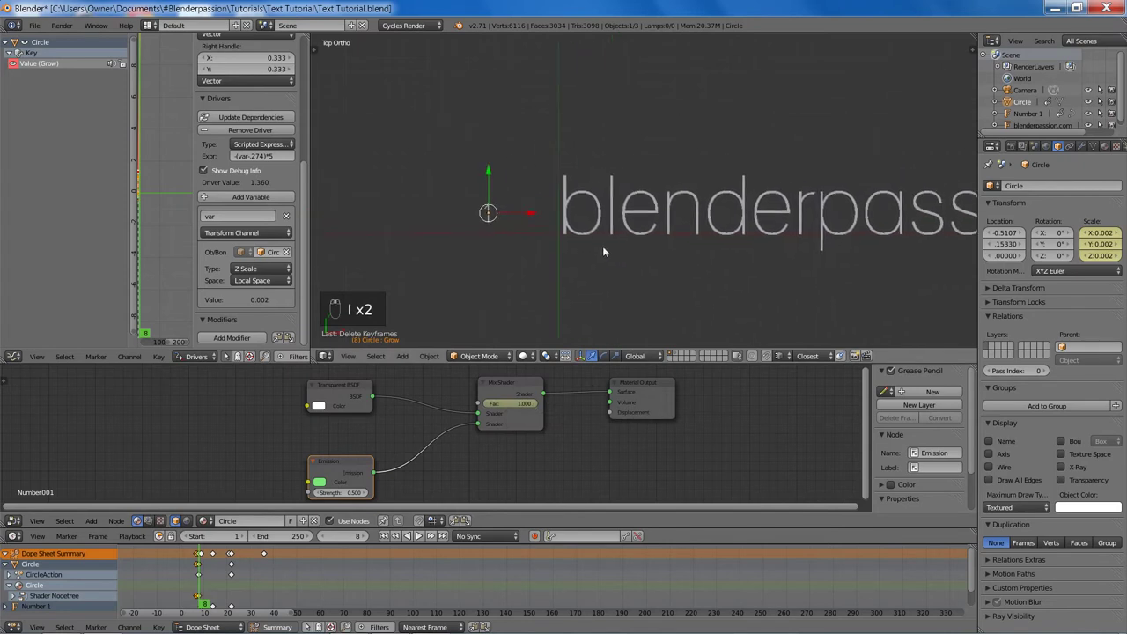
# Step: Save, jump back to frame 1 and show the viewport as a rendered preview
pyautogui.press('ctrl+s')
pyautogui.press('shift+Left')
pyautogui.press('shift+z')
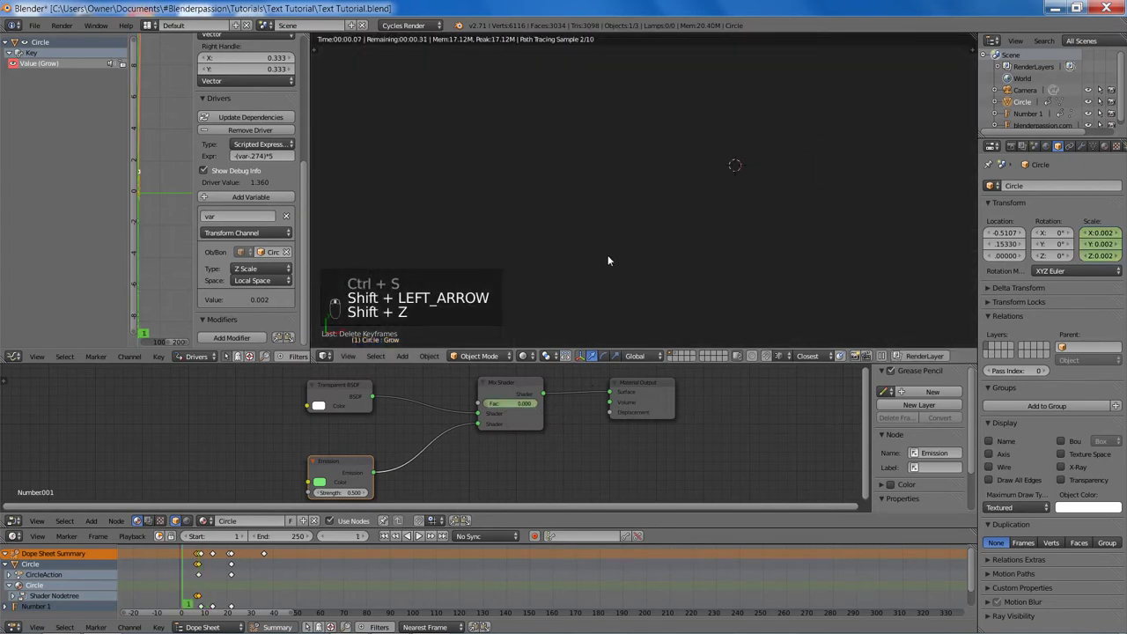
# Step: Step the rendered preview frame by frame to frame 36, watching the circle grow behind the text
pyautogui.press('Right')
pyautogui.press('Right')
pyautogui.press('Right')
pyautogui.press('Right')
pyautogui.press('Right')
pyautogui.press('Right')
pyautogui.press('Right')
pyautogui.press('Right')
pyautogui.press('Right')
pyautogui.press('Right')
pyautogui.press('Right')
pyautogui.press('Right')
pyautogui.press('Right')
pyautogui.press('Right')
pyautogui.press('Right')
pyautogui.press('Right')
pyautogui.press('Right')
pyautogui.press('Right')
pyautogui.press('Right')
pyautogui.press('Right')
pyautogui.press('Right')
pyautogui.press('Right')
pyautogui.press('Right')
pyautogui.press('Right')
pyautogui.press('Right')
pyautogui.press('Right')
pyautogui.press('Right')
pyautogui.press('Right')
pyautogui.press('Right')
pyautogui.press('Right')
pyautogui.press('Right')
pyautogui.press('Right')
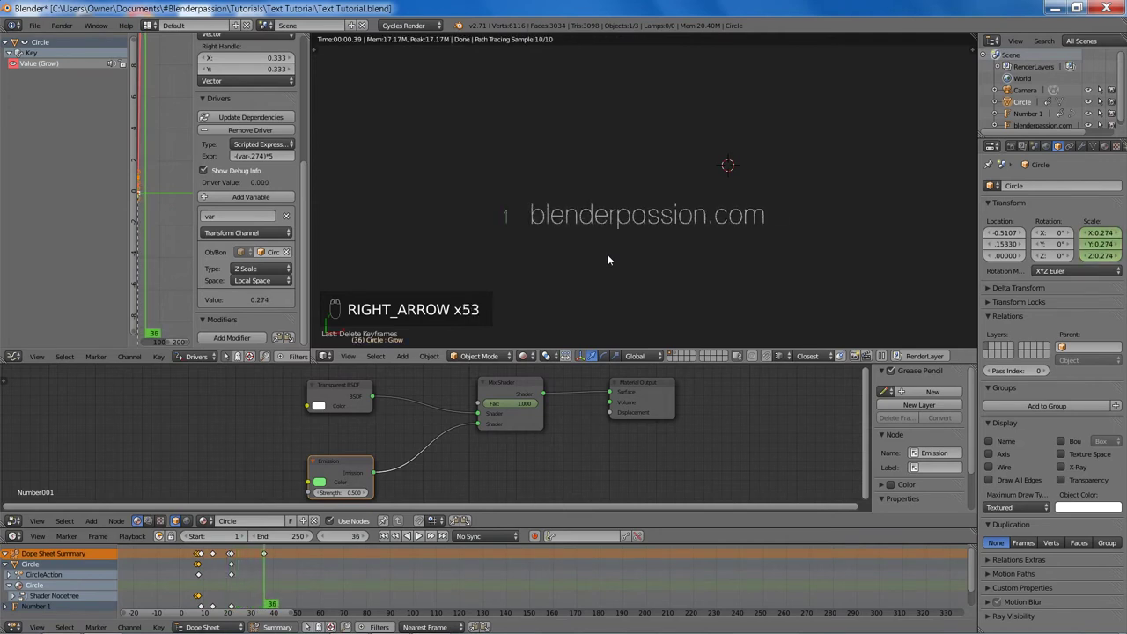
# Step: Save the file and return the viewport from rendered to solid shading
pyautogui.press('ctrl+s')
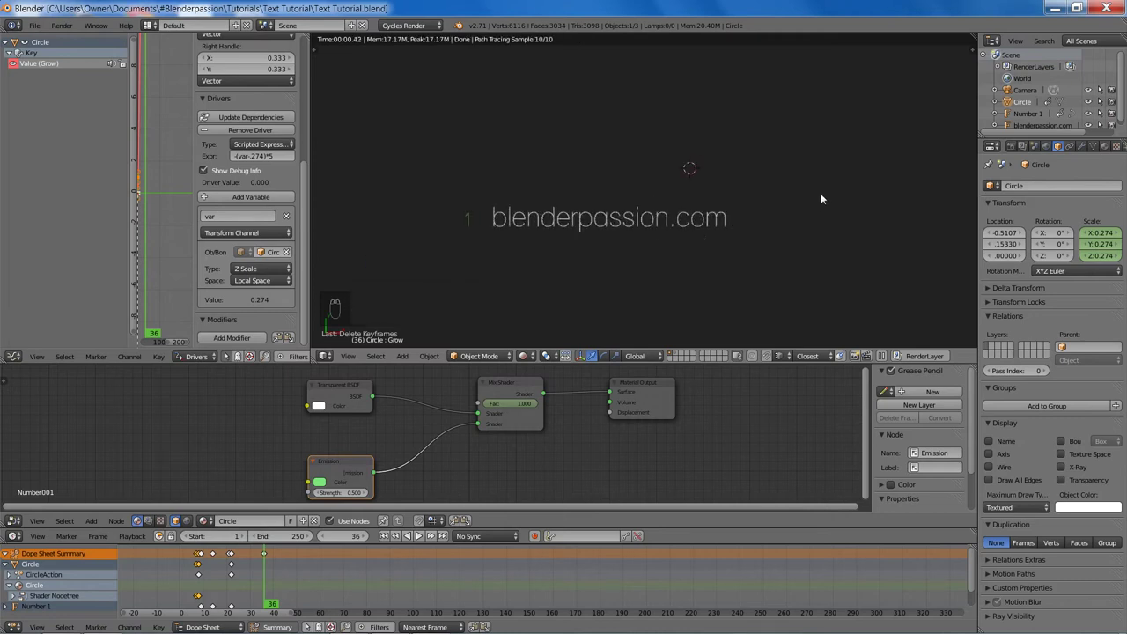
pyautogui.press('z')
pyautogui.press('z')
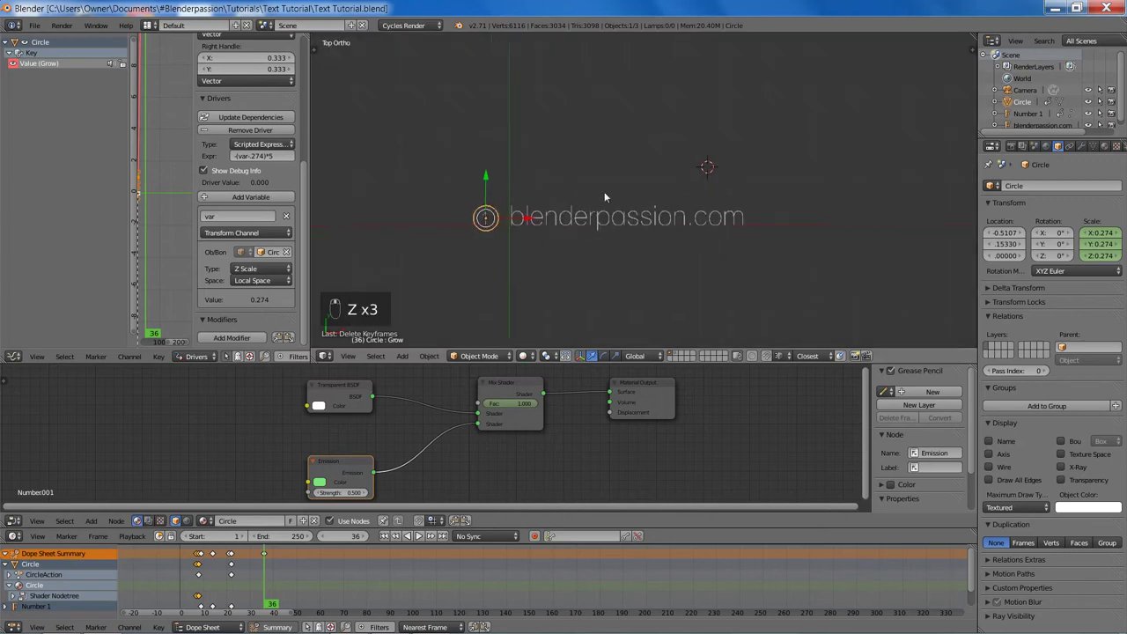
pyautogui.press('shift+s')
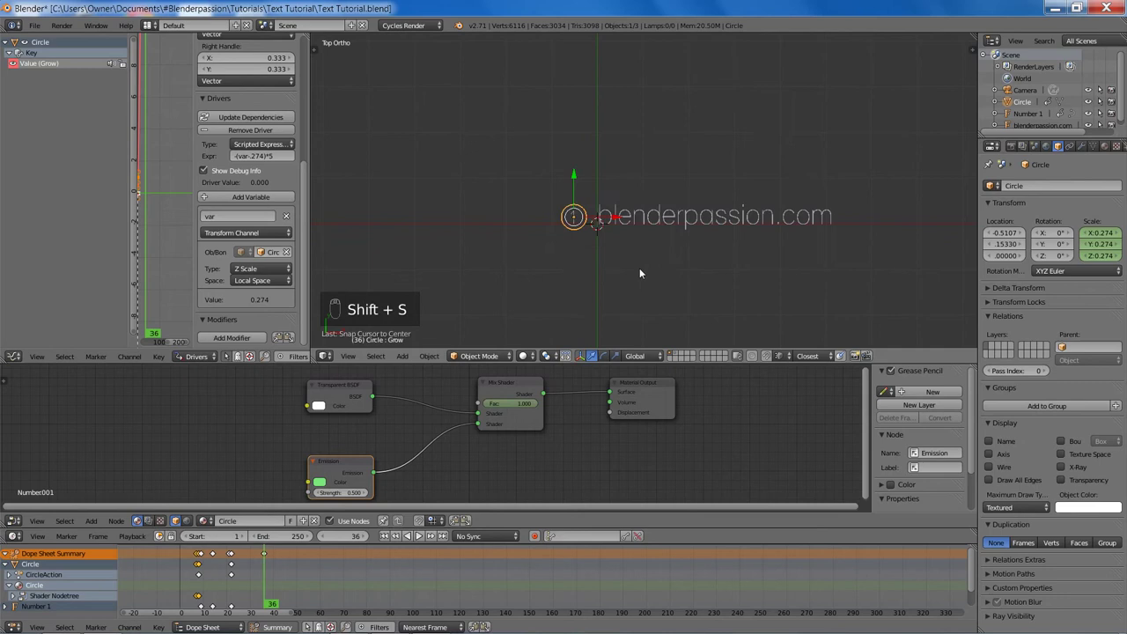
# Step: Add a new text object with the thin font and select its default characters for replacement
pyautogui.press('shift+a')
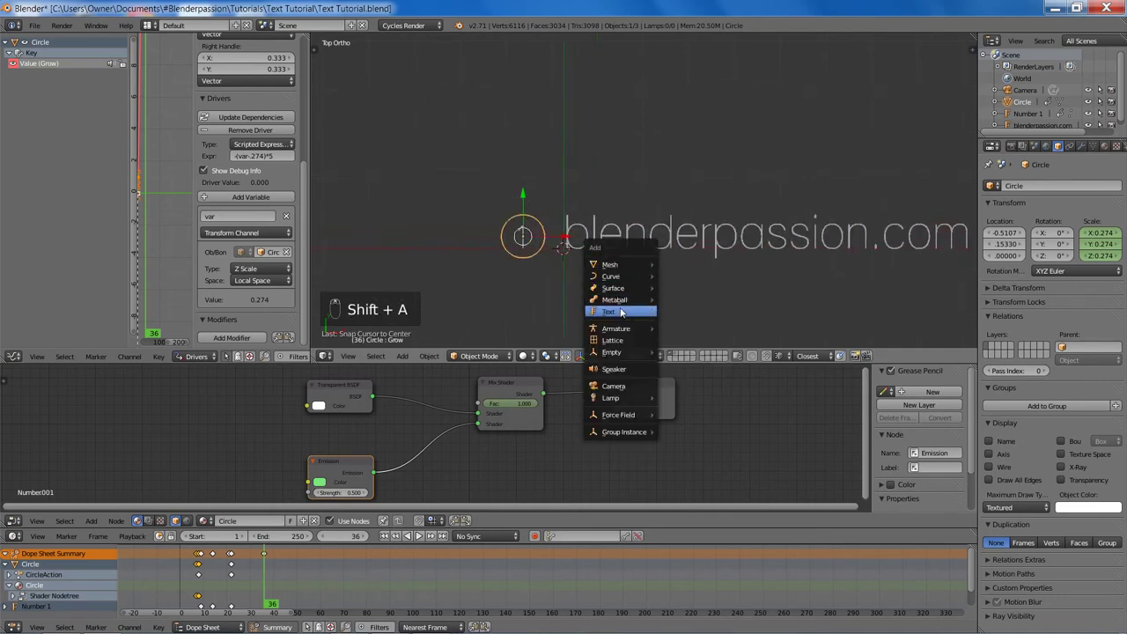
pyautogui.press('g')
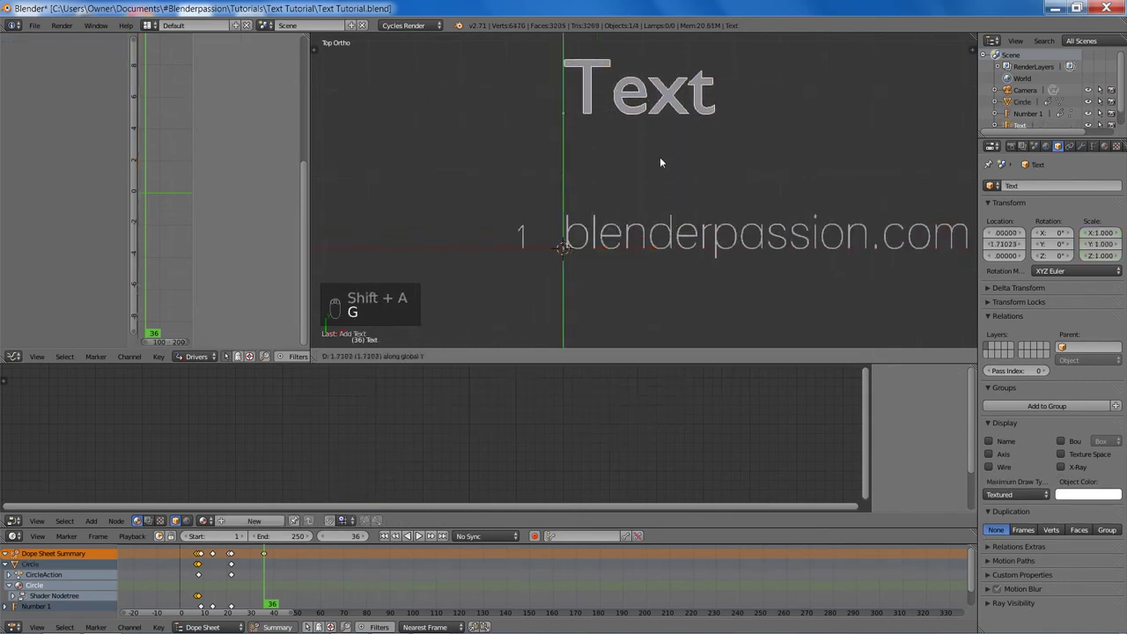
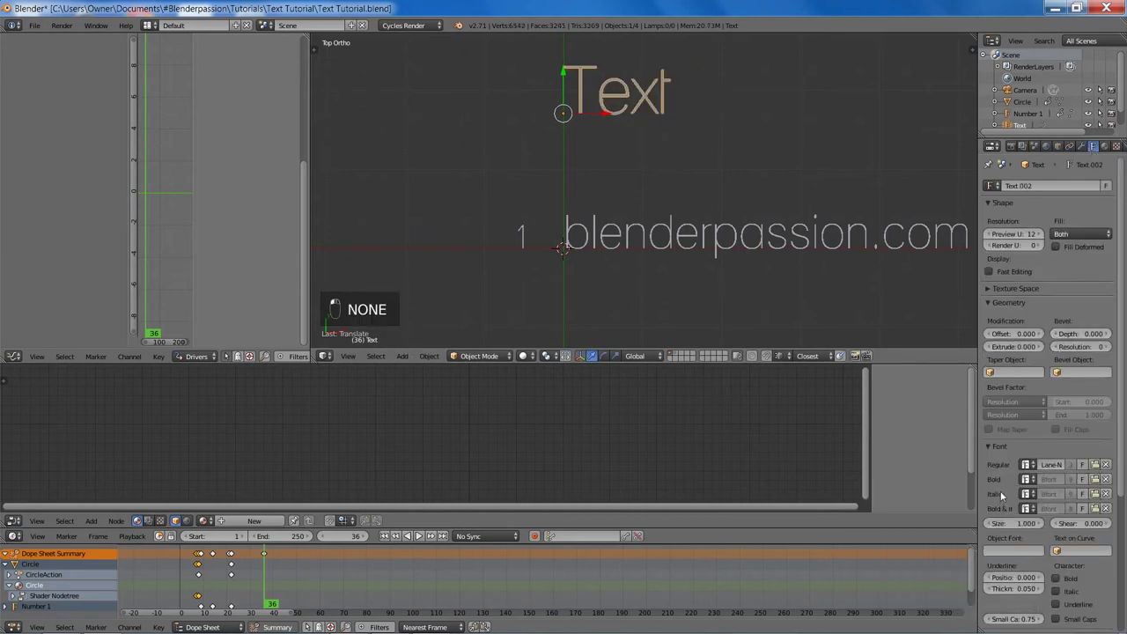
pyautogui.press('Tab')
pyautogui.press('ctrl+a')
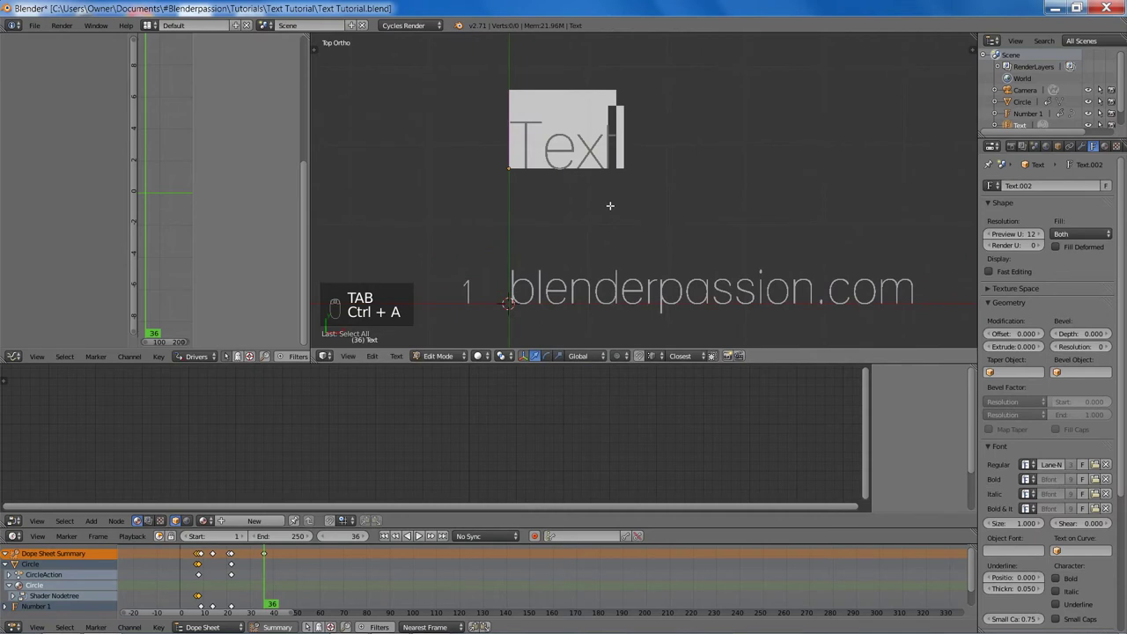
# Step: Replace the text with 'Text Animation Tutorial' and finish editing
pyautogui.press('t')
pyautogui.press('e')
pyautogui.press('x')
pyautogui.press('t')
pyautogui.press('space')
pyautogui.press('a')
pyautogui.press('n')
pyautogui.press('i')
pyautogui.press('m')
pyautogui.press('a')
pyautogui.press('t')
pyautogui.press('i')
pyautogui.press('o')
pyautogui.press('n')
pyautogui.press('space')
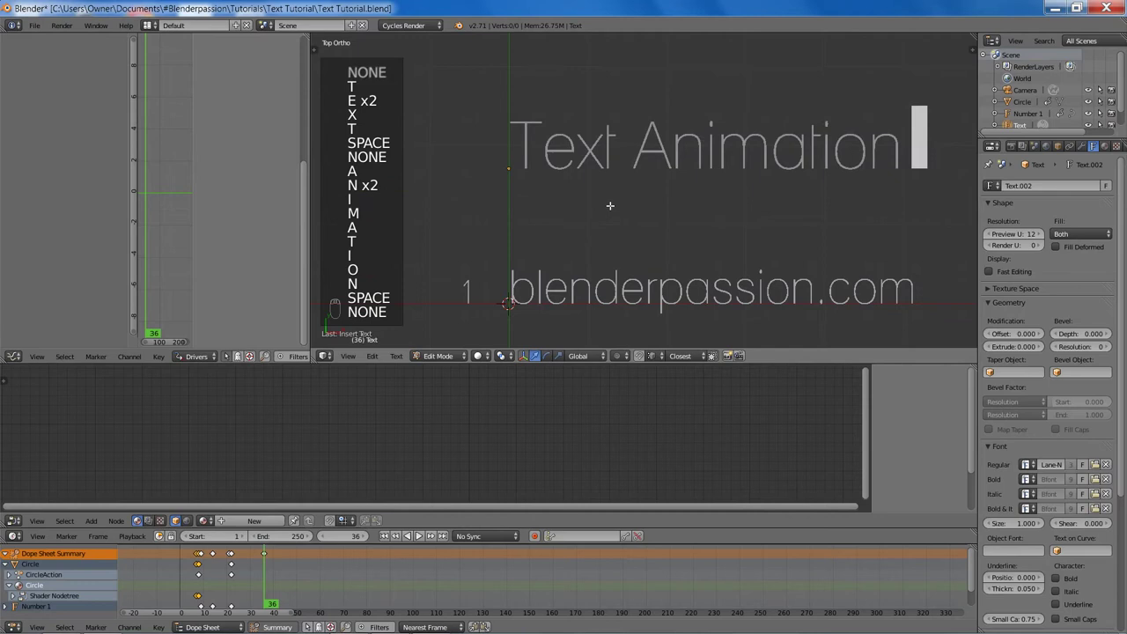
pyautogui.press('t')
pyautogui.press('u')
pyautogui.press('t')
pyautogui.press('o')
pyautogui.press('r')
pyautogui.press('i')
pyautogui.press('a')
pyautogui.press('l')
pyautogui.press('Tab')
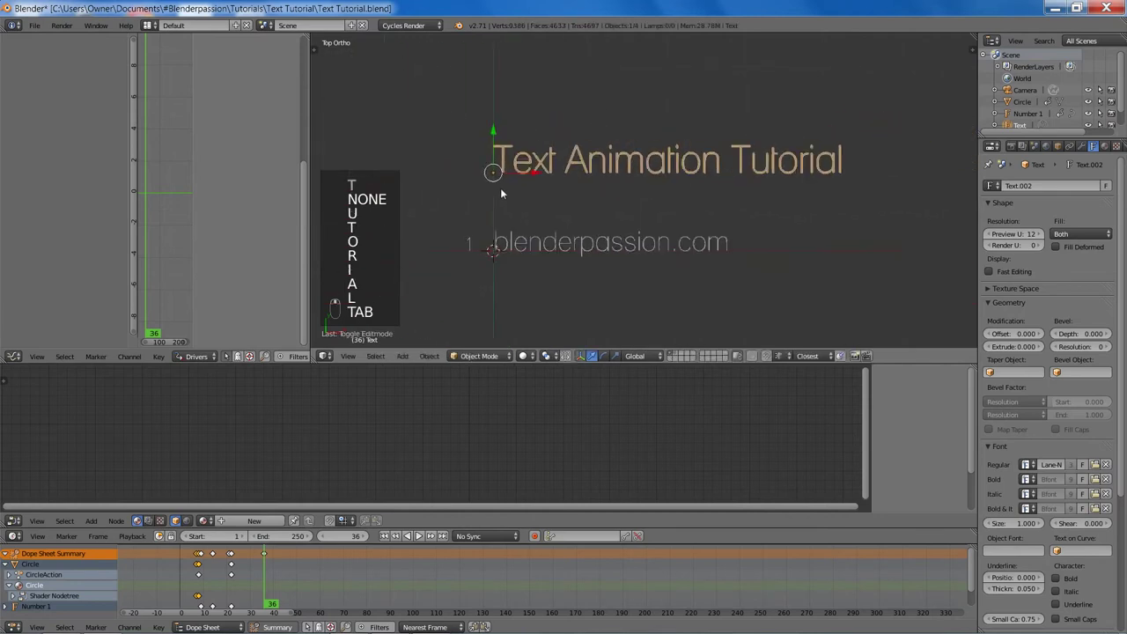
# Step: Move and scale the header so it sits above the blenderpassion.com title
pyautogui.press('g')
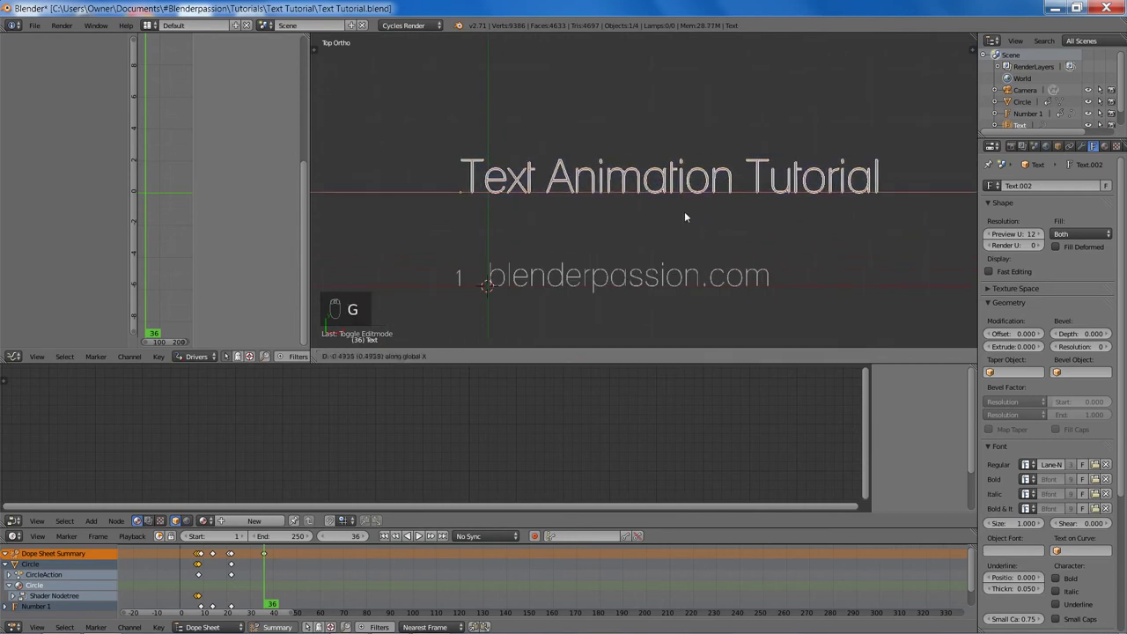
pyautogui.press('g')
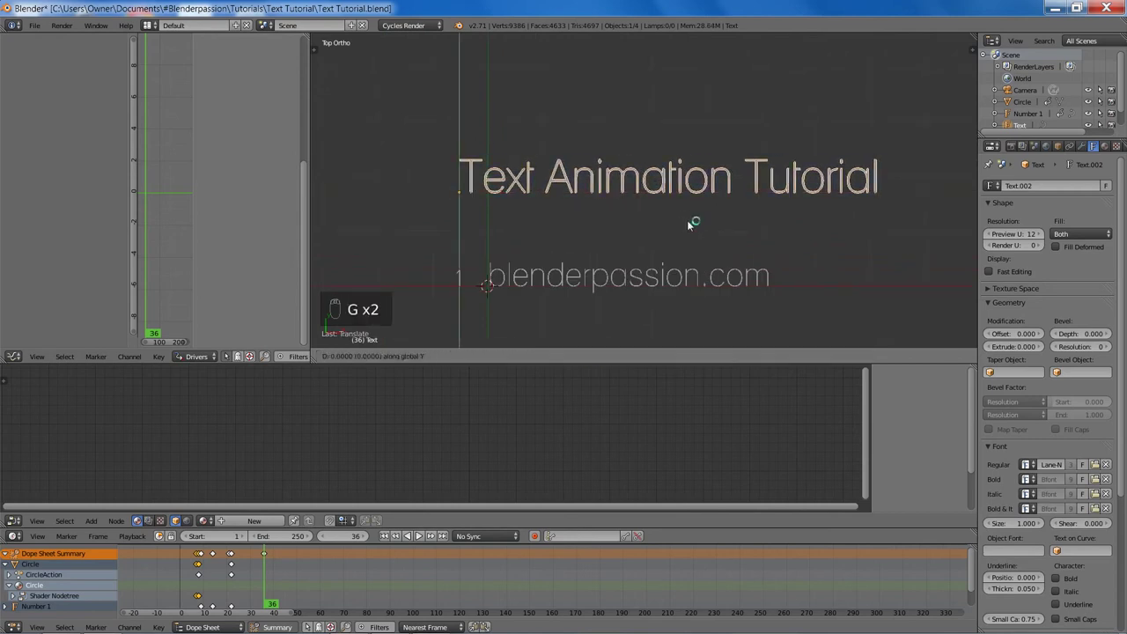
pyautogui.press('a')
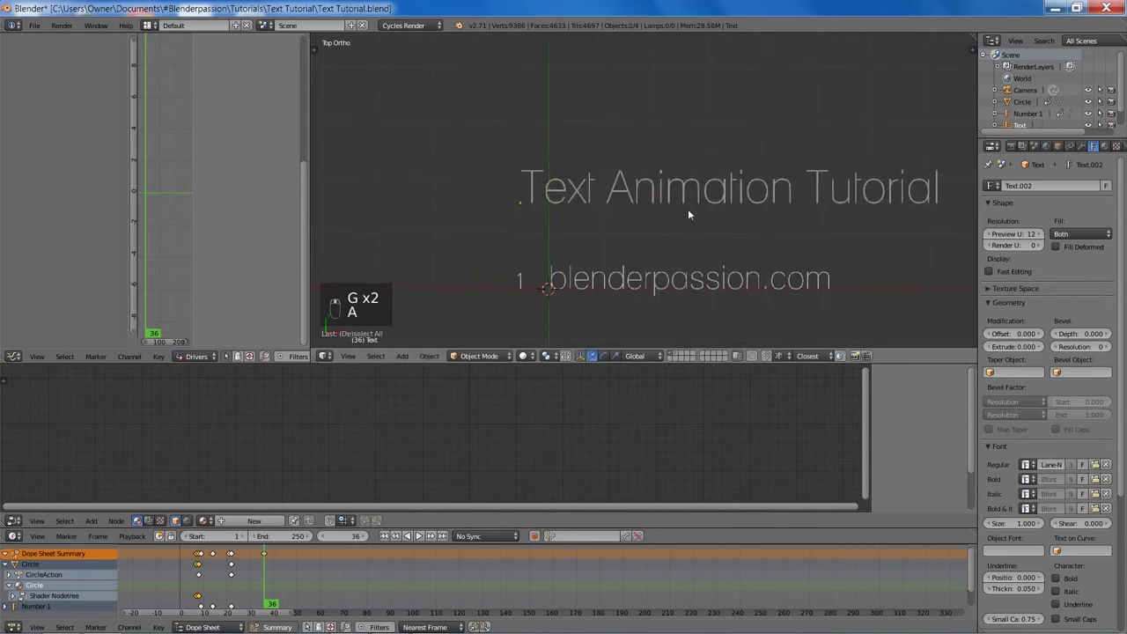
# Step: Create a Header material, replacing the diffuse shader with Mix Shader, Emission and Transparent nodes
pyautogui.press('shift+a')
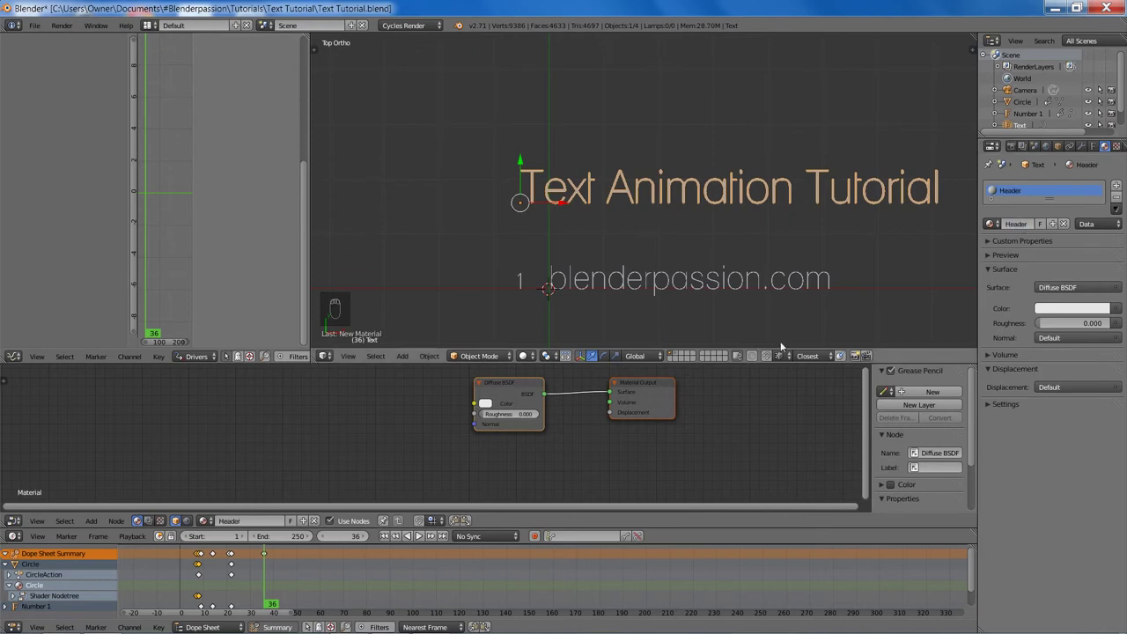
pyautogui.press('x')
pyautogui.press('shift+a')
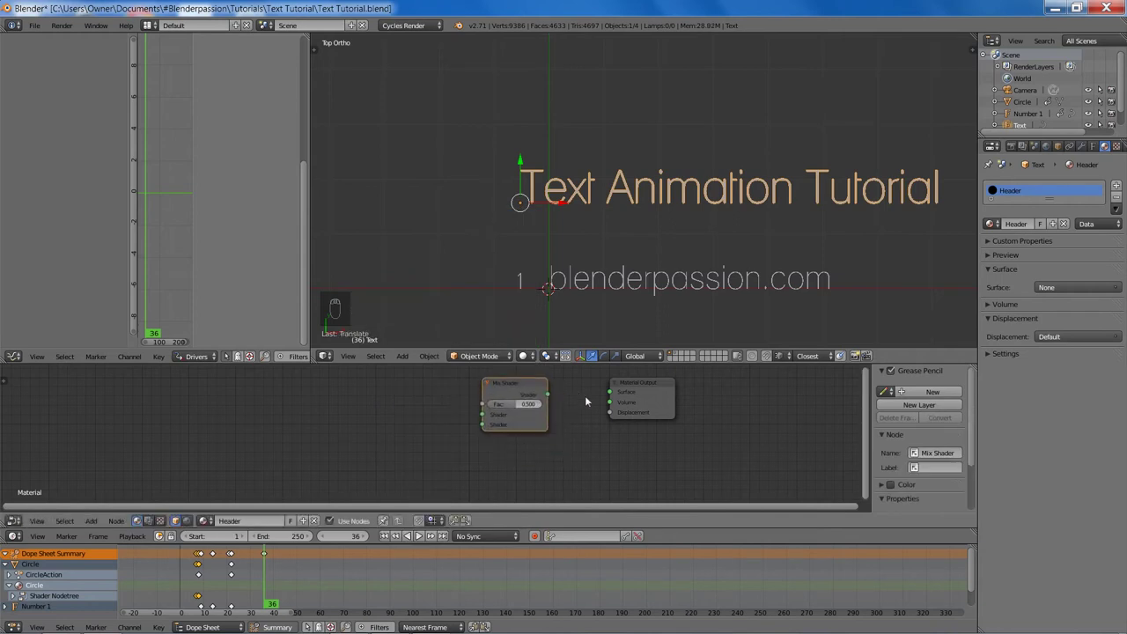
pyautogui.press('shift+a')
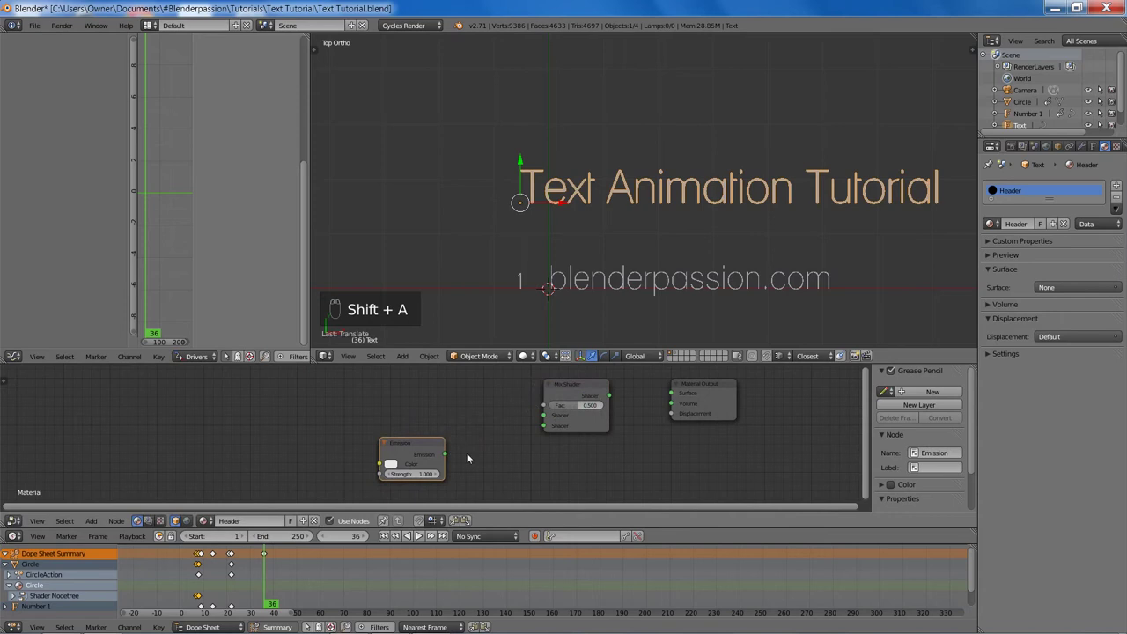
pyautogui.press('shift+a')
# Step: Connect the transparent and emission shaders into the mix shader output and save the file
pyautogui.press('f')
pyautogui.press('f')
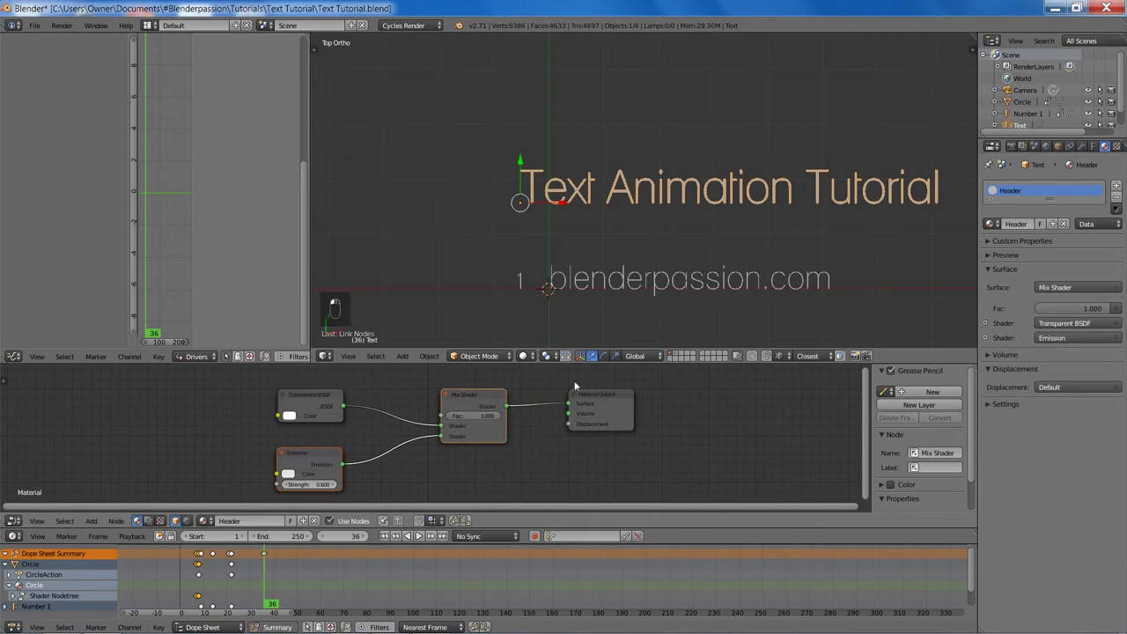
pyautogui.press('ctrl+s')
pyautogui.press('shift+a')
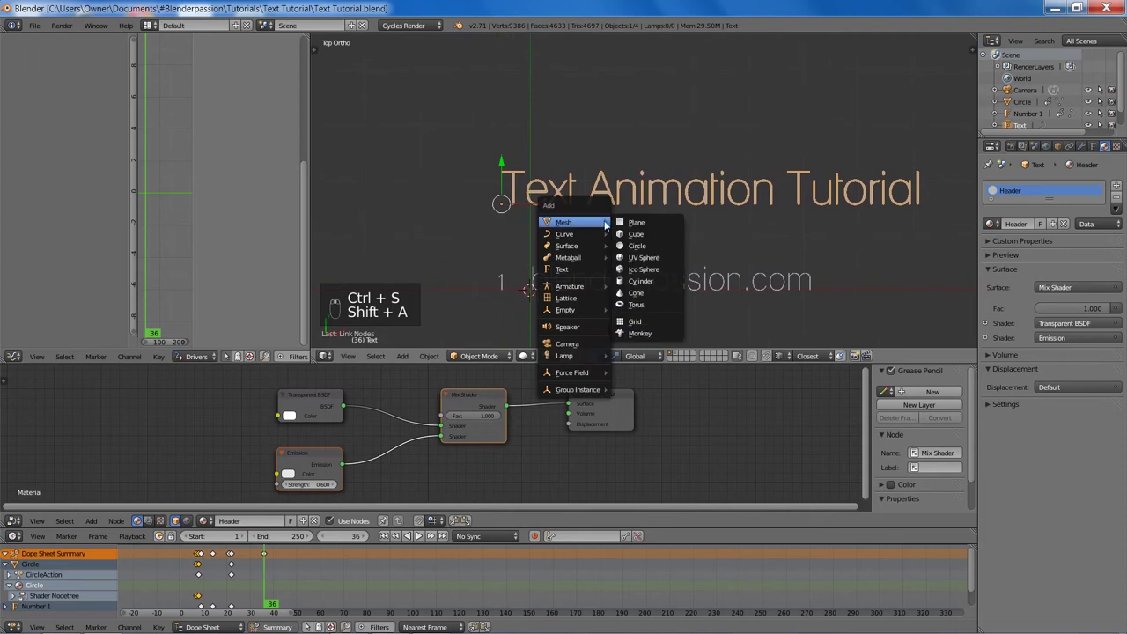
# Step: Add a plane, position it near the header text and enter edit mode on its vertices
pyautogui.press('s')
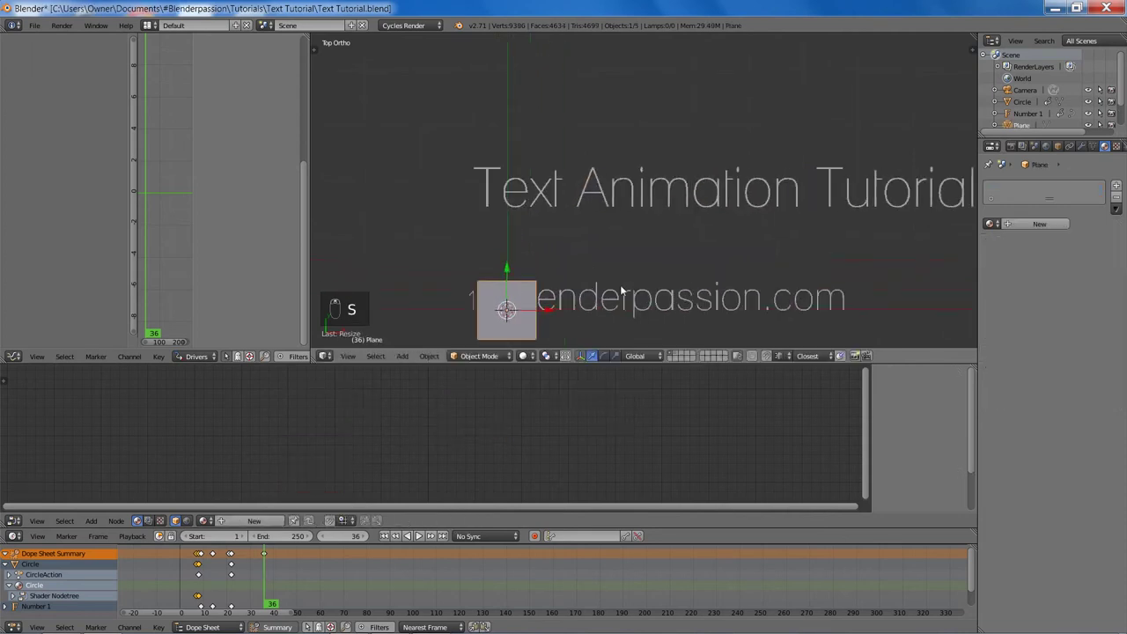
pyautogui.press('g')
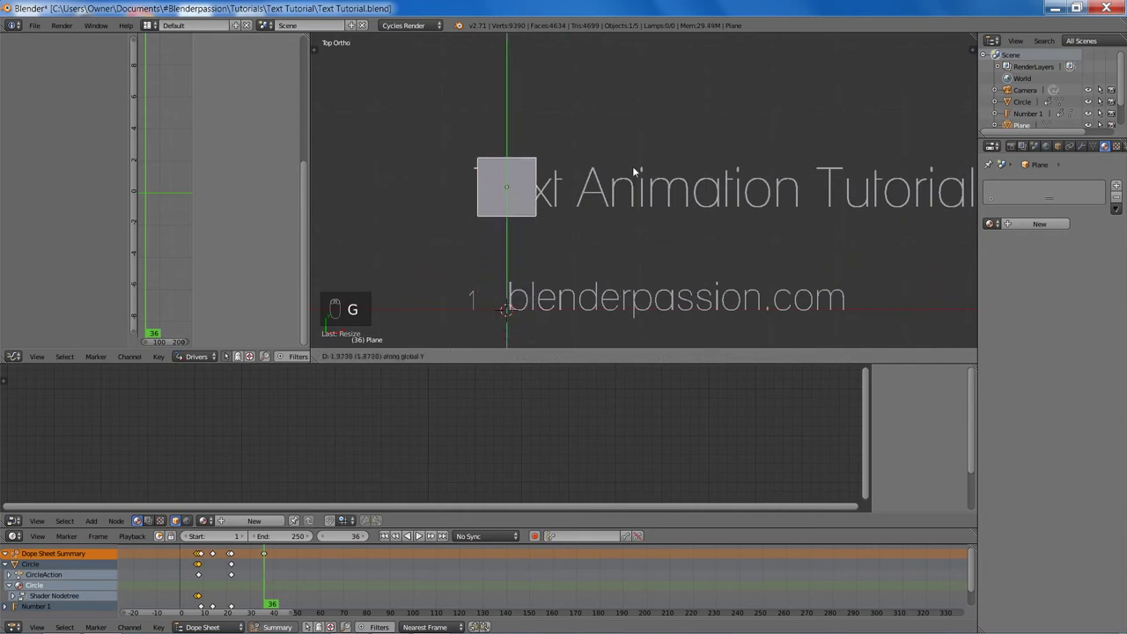
pyautogui.press('z')
pyautogui.press('Tab')
# Step: Box-select part of the plane and shift it left beside the start of the header text
pyautogui.press('a')
pyautogui.press('b')
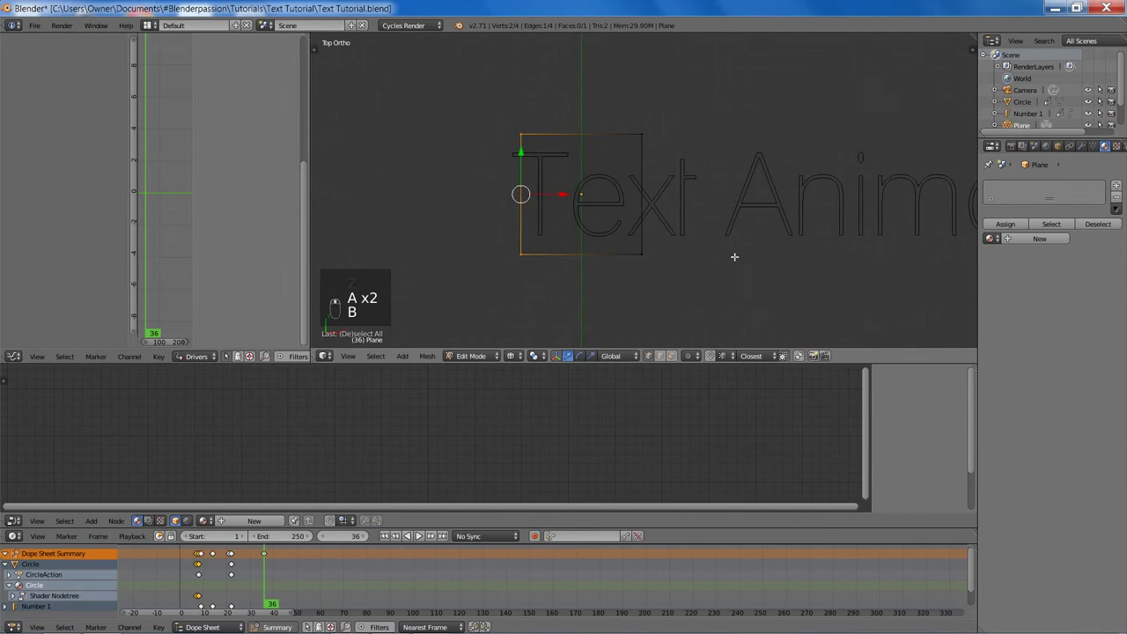
pyautogui.press('g')
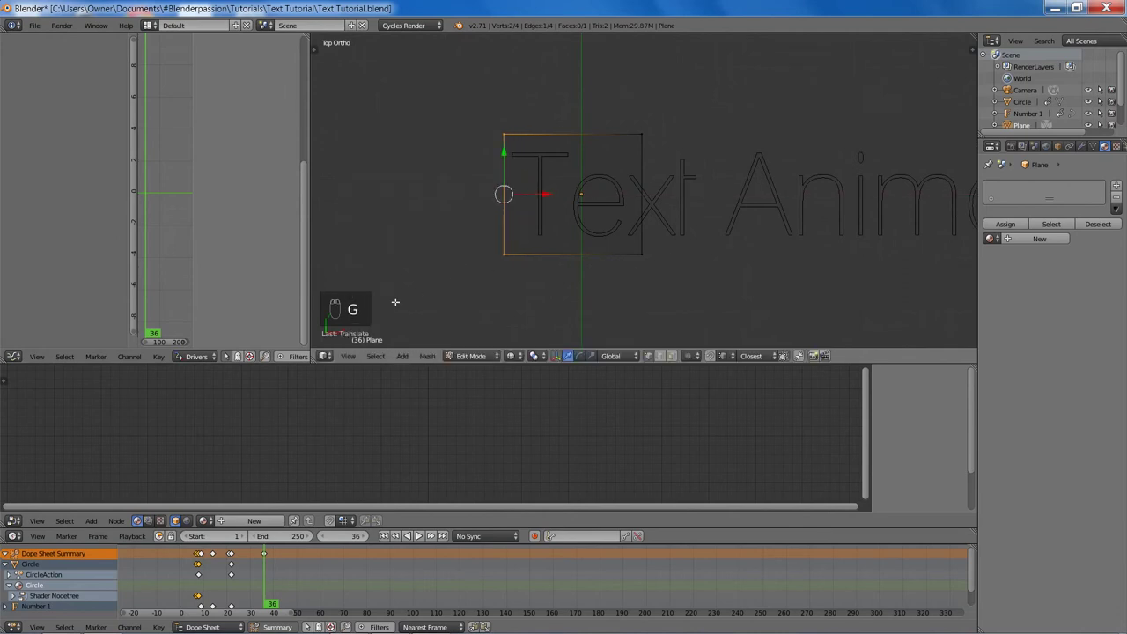